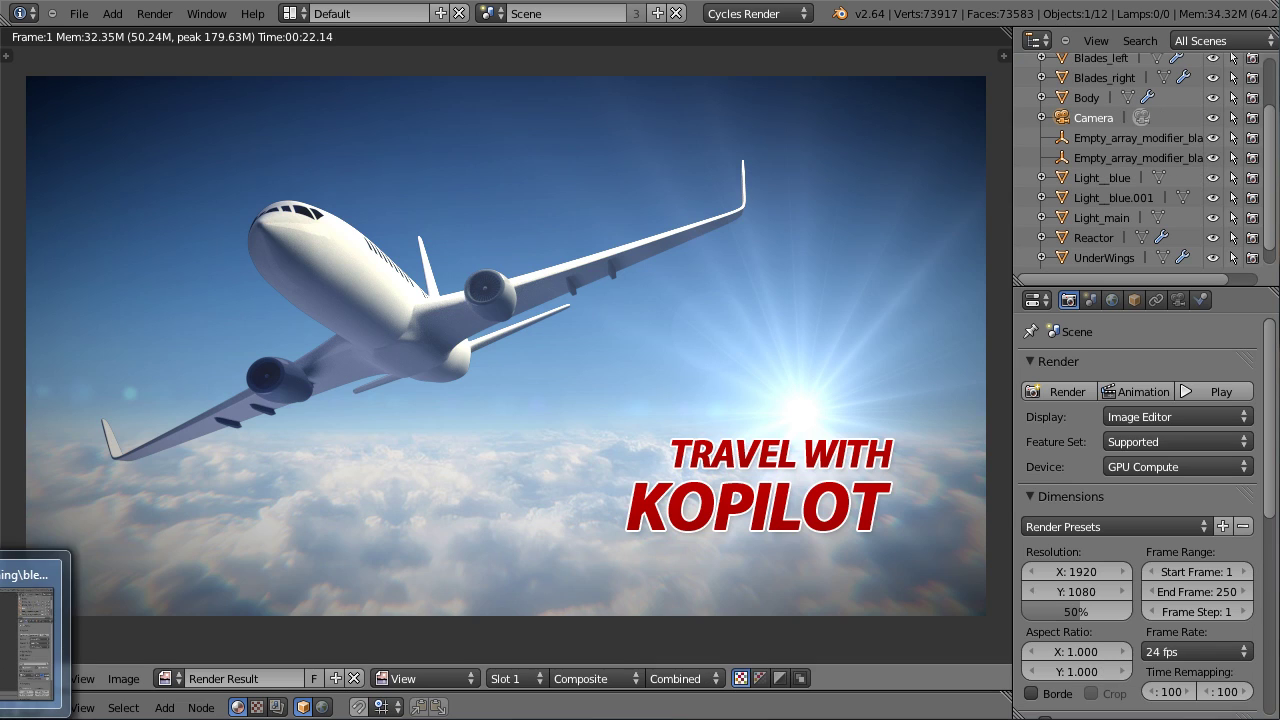
# Leave the render result and return to the 3D viewport with the airliner, camera and light planes.
pyautogui.click(30, 658)
# Orbit the viewport around the airliner scene to look at it from several angles.
pyautogui.middleClick(569, 228)
pyautogui.middleClick(648, 220)
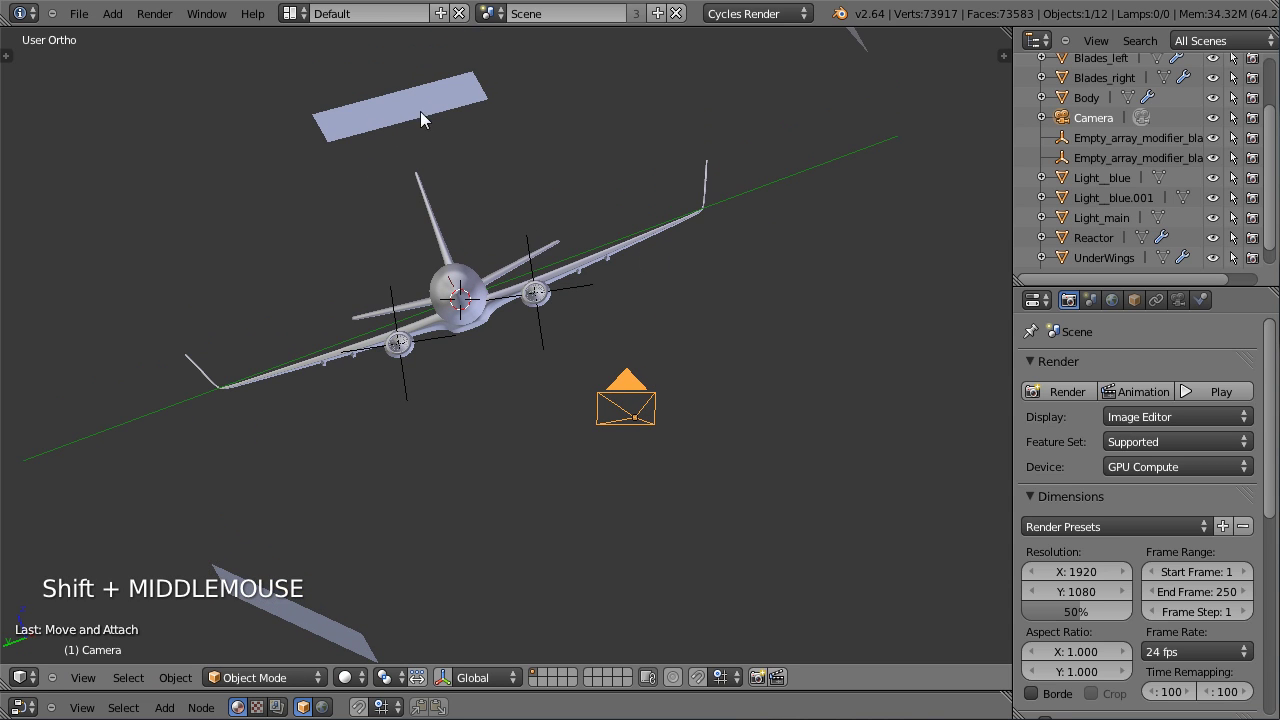
pyautogui.middleClick(688, 217)
pyautogui.middleClick(549, 376)
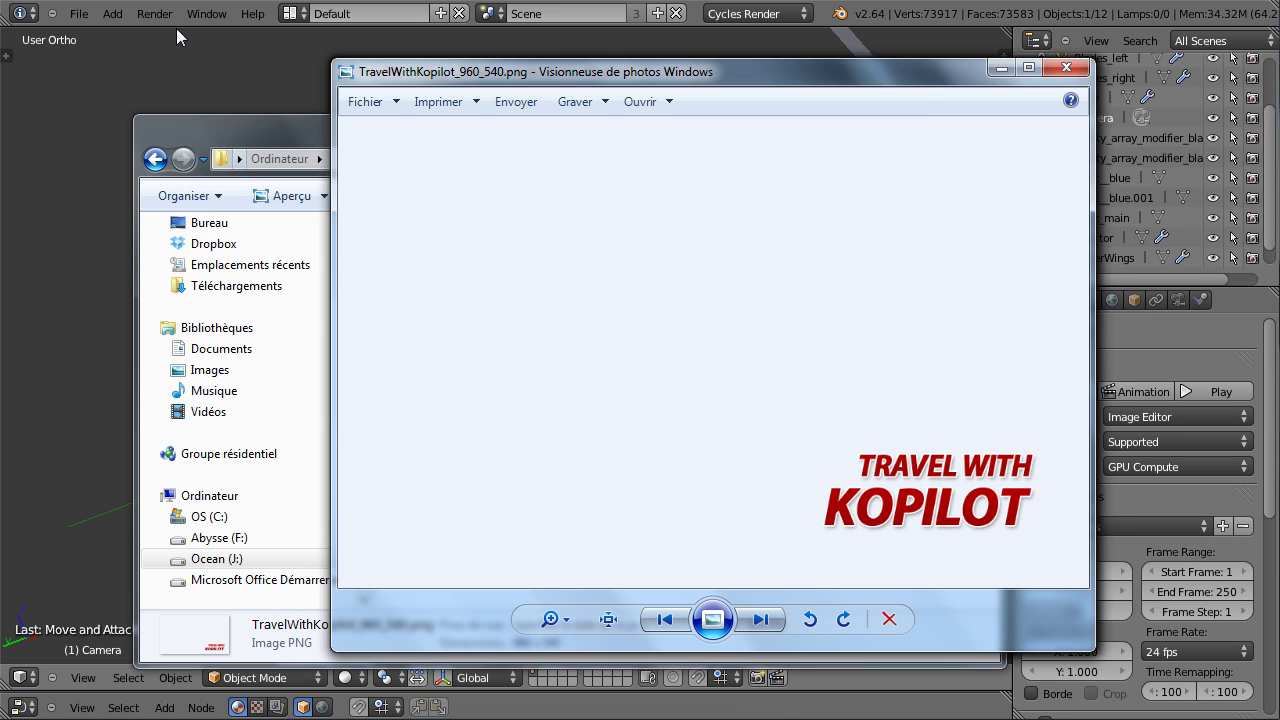
# Show the compositing node setup, then delete the default cube and lamp from the new scene.
pyautogui.click(28, 675)
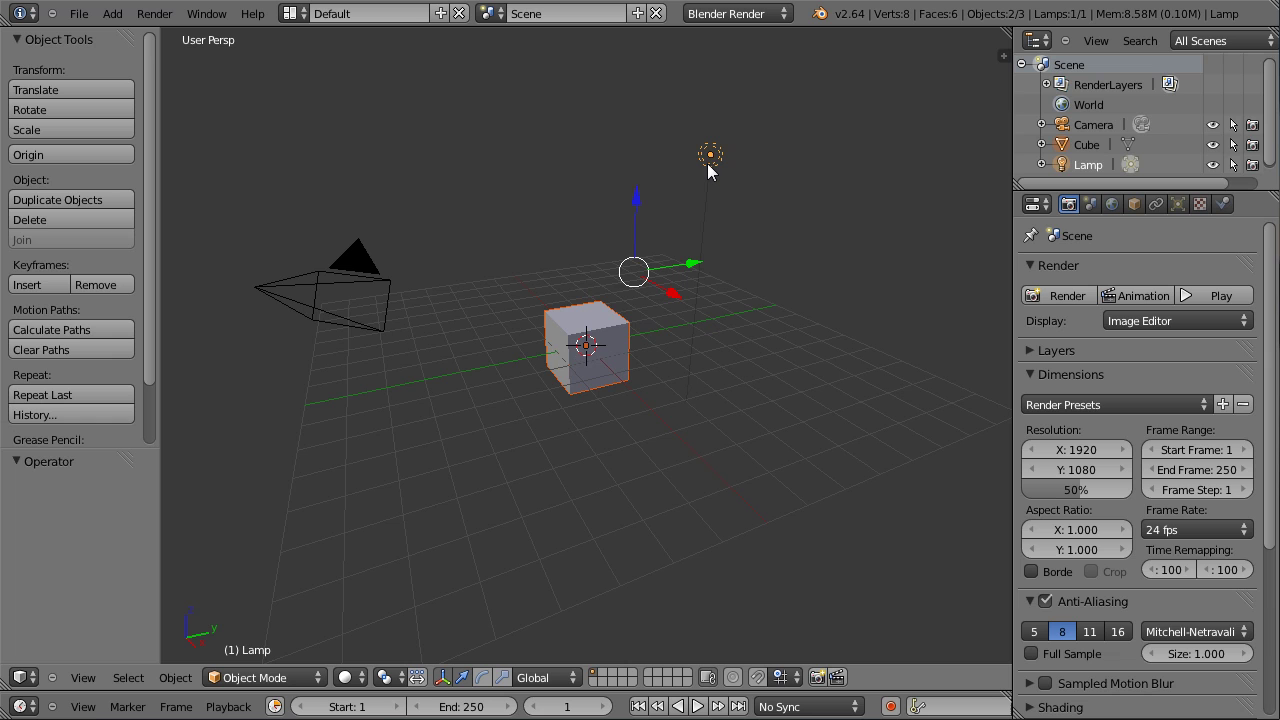
pyautogui.press('x')
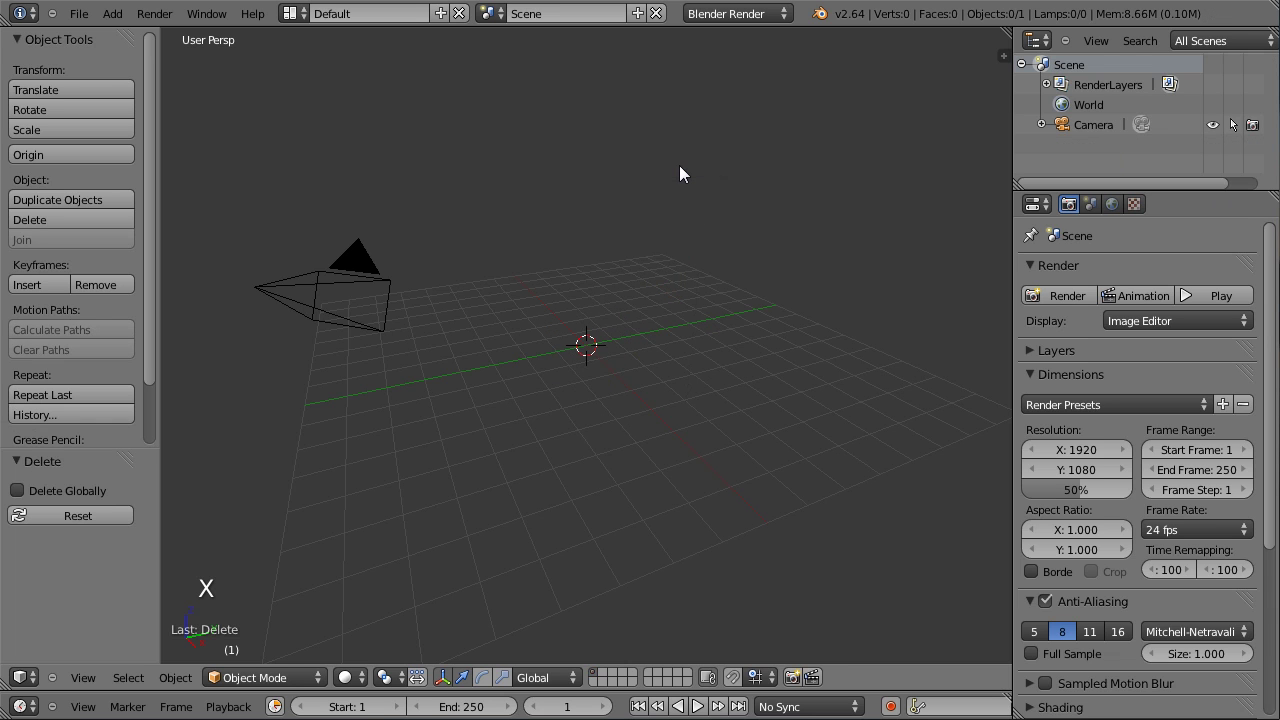
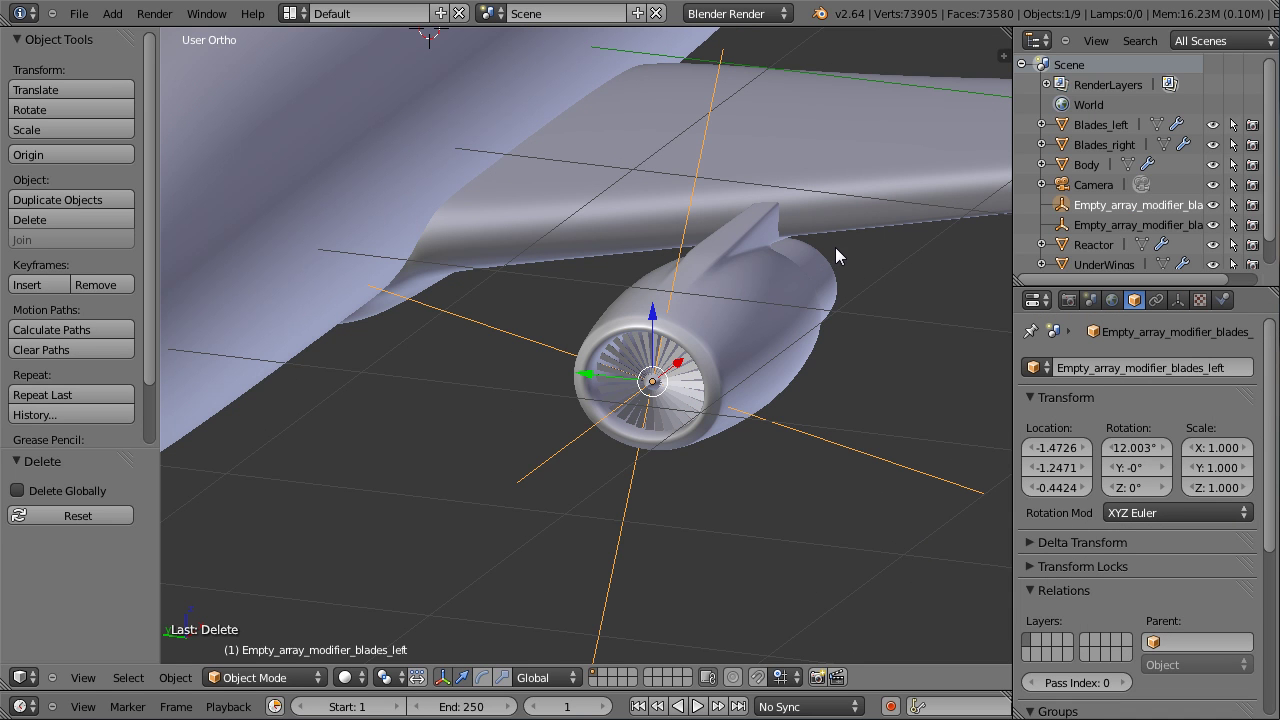
# Start a rotate transform in the 3D view while reviewing the airliner parts.
pyautogui.press('r')
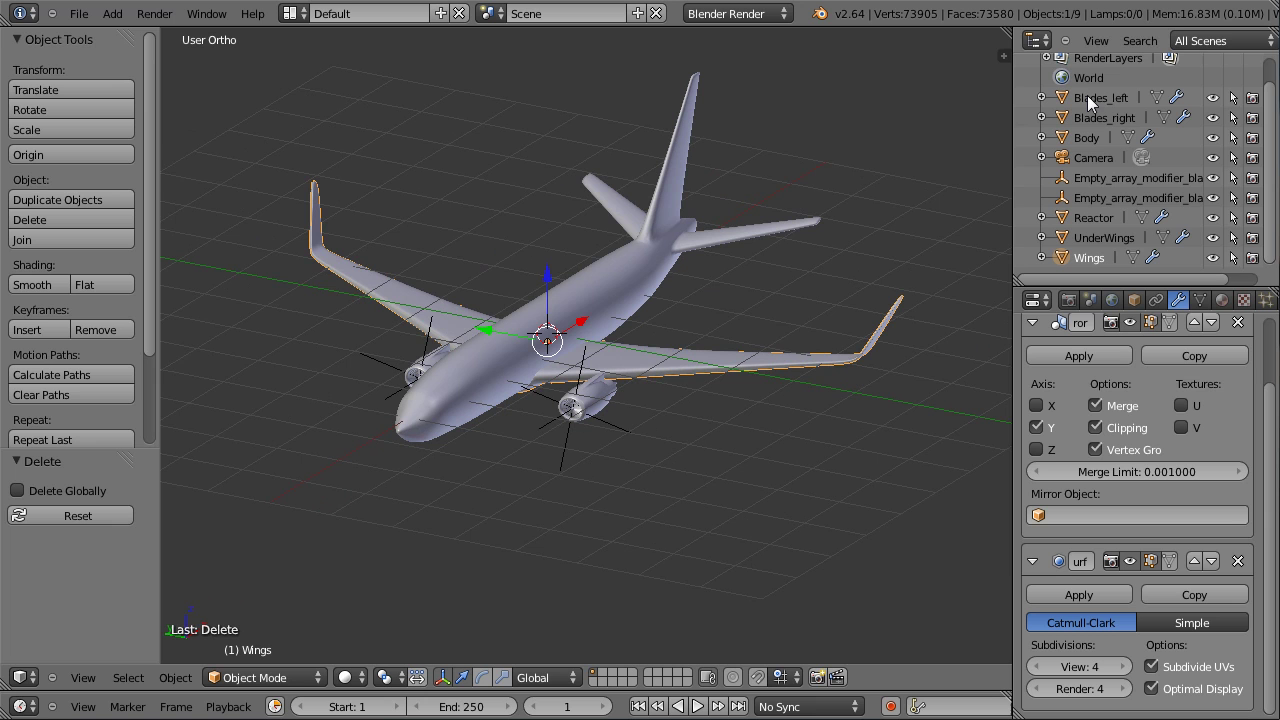
# Grab the wings to move them up off the fuselage.
pyautogui.press('g')
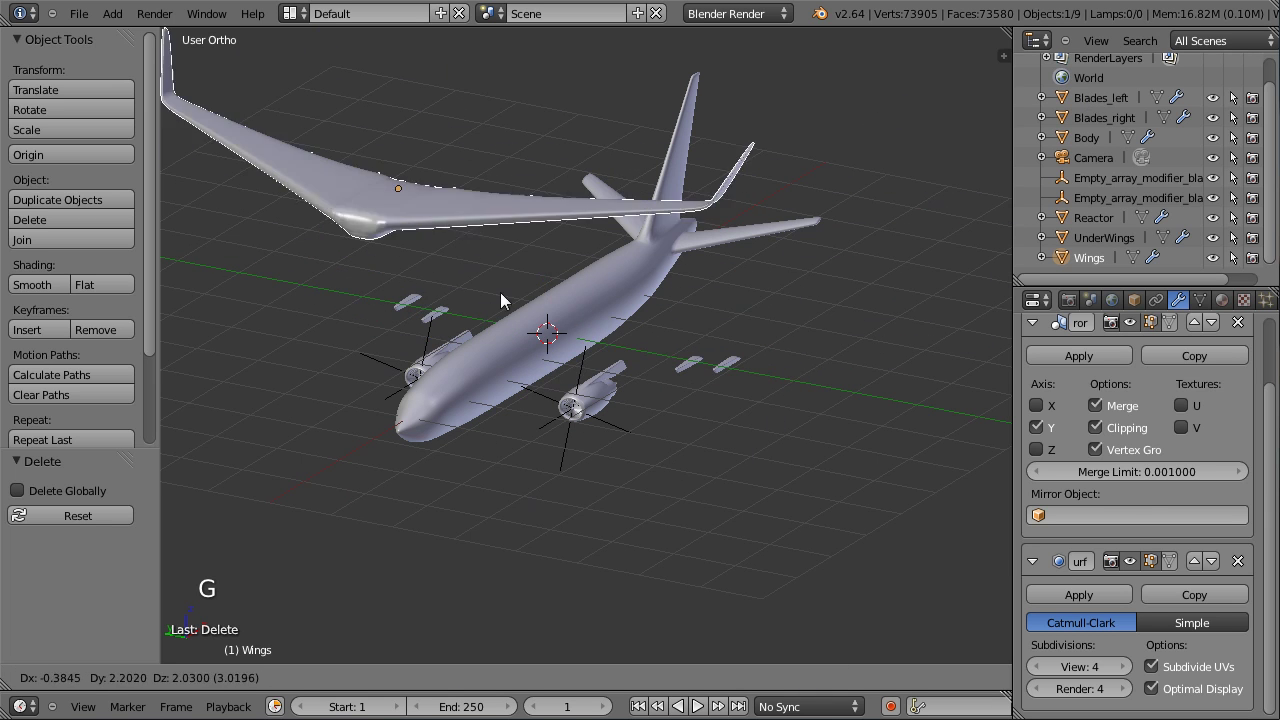
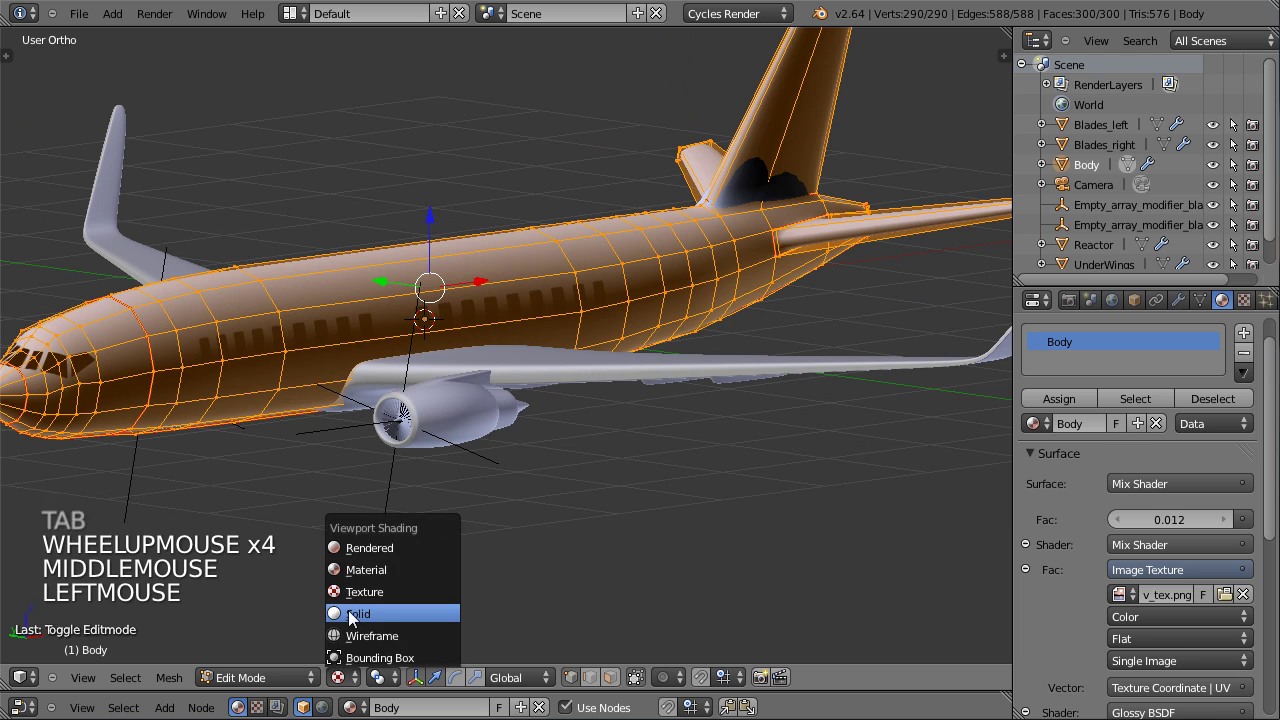
# Enter edit mode on the Body, deselect all and select a ring of vertices around the tail section.
pyautogui.middleClick(305, 501)
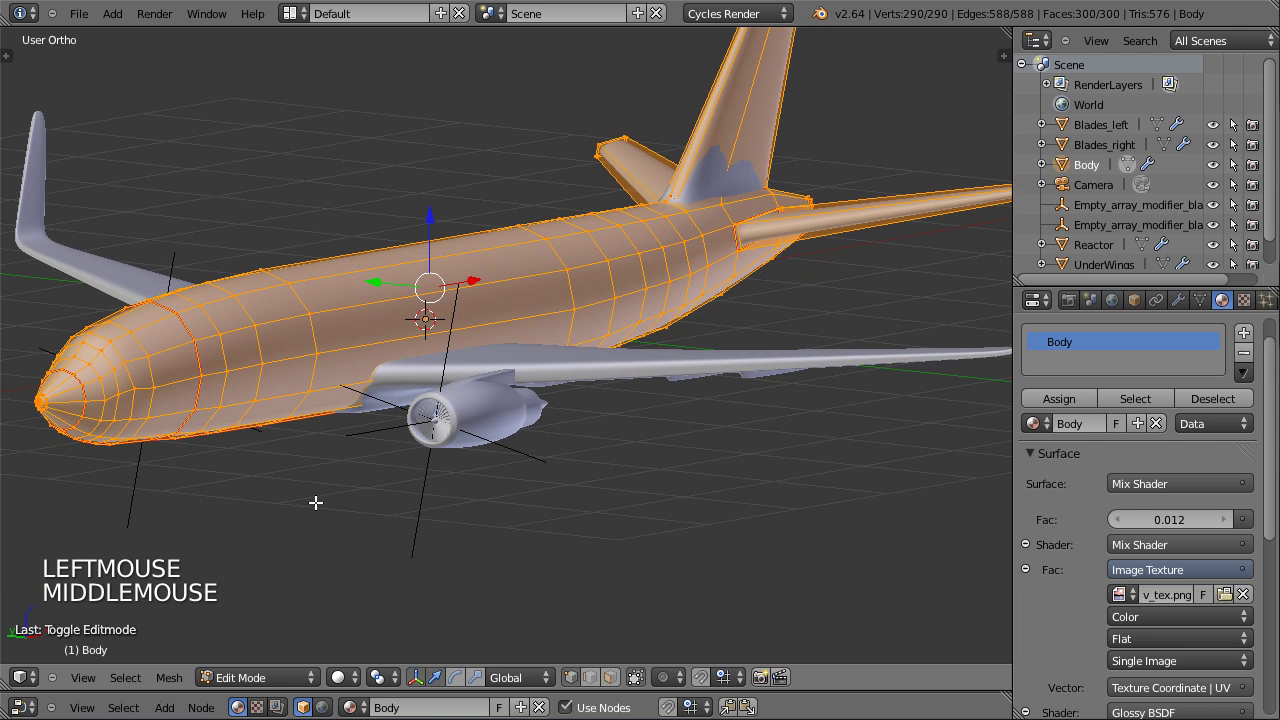
pyautogui.press('Tab')
pyautogui.press('Tab')
pyautogui.press('a')
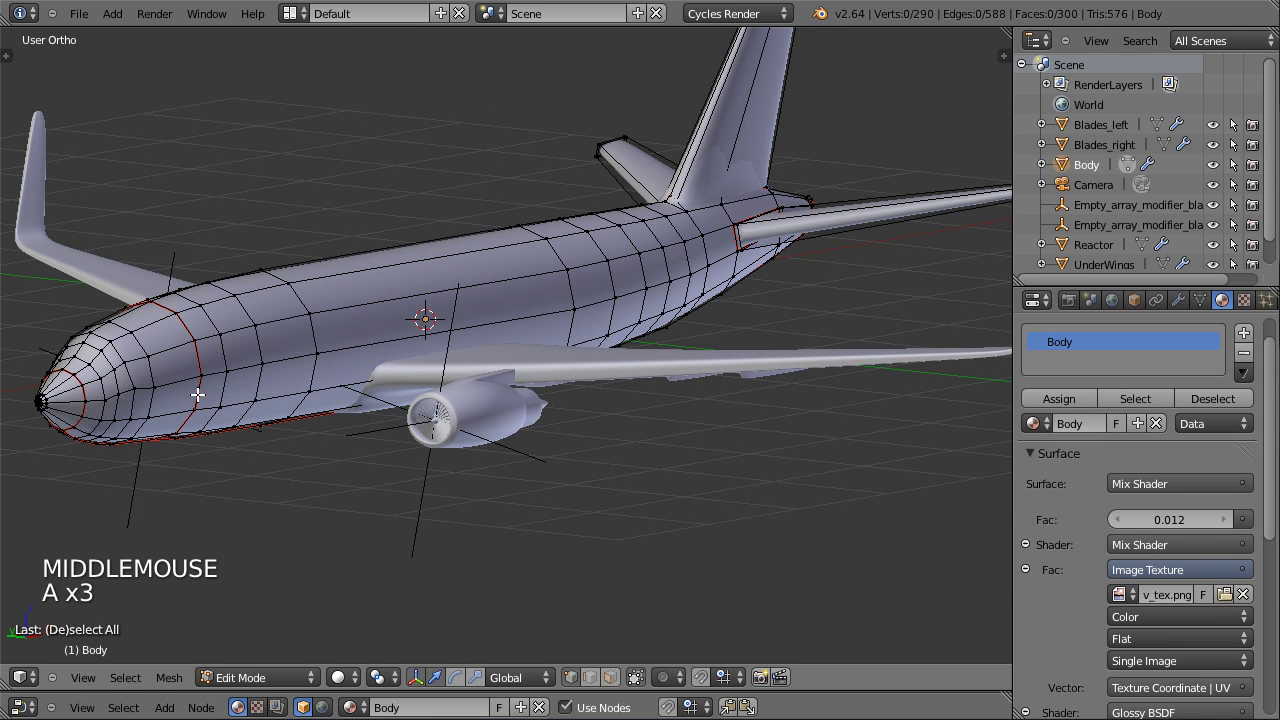
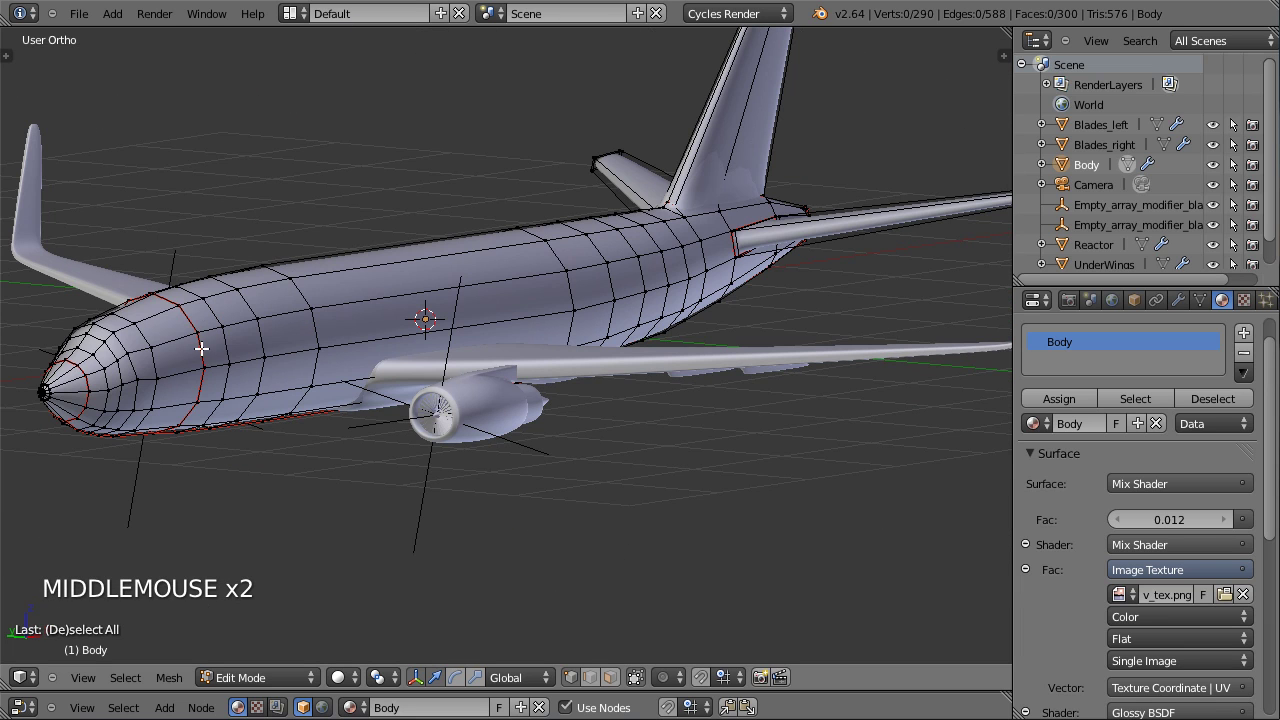
pyautogui.rightClick(202, 346)
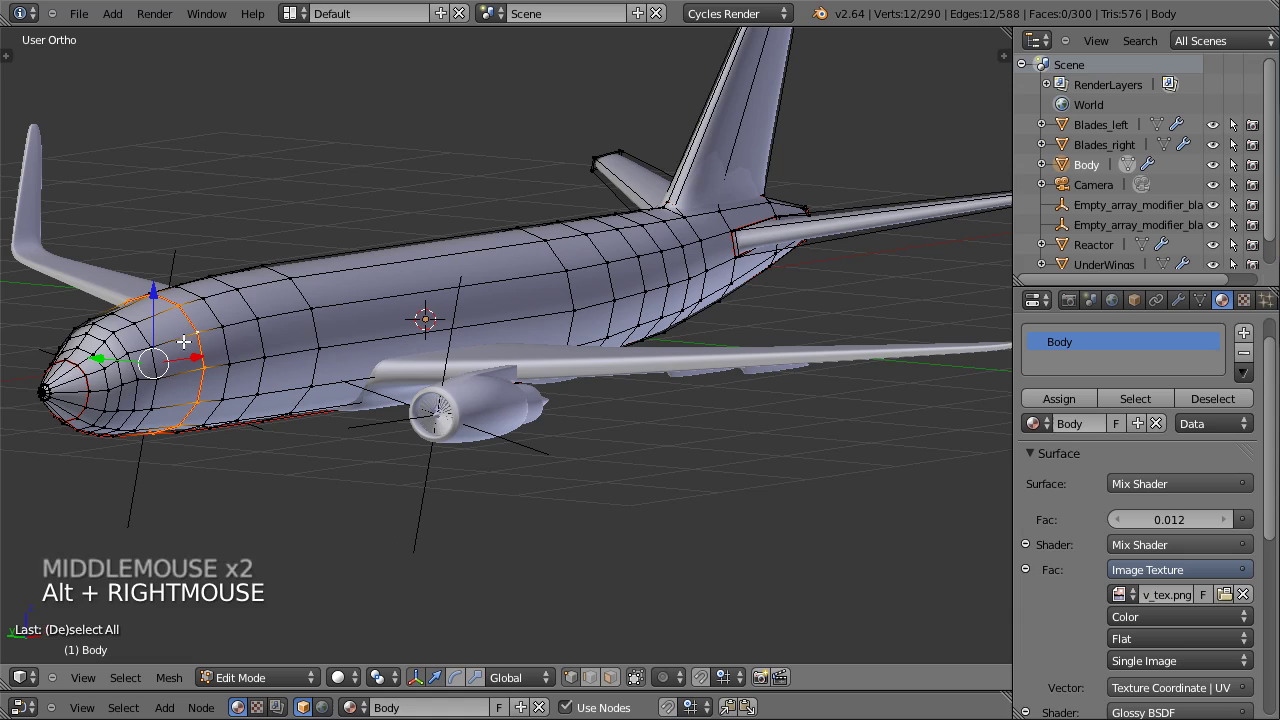
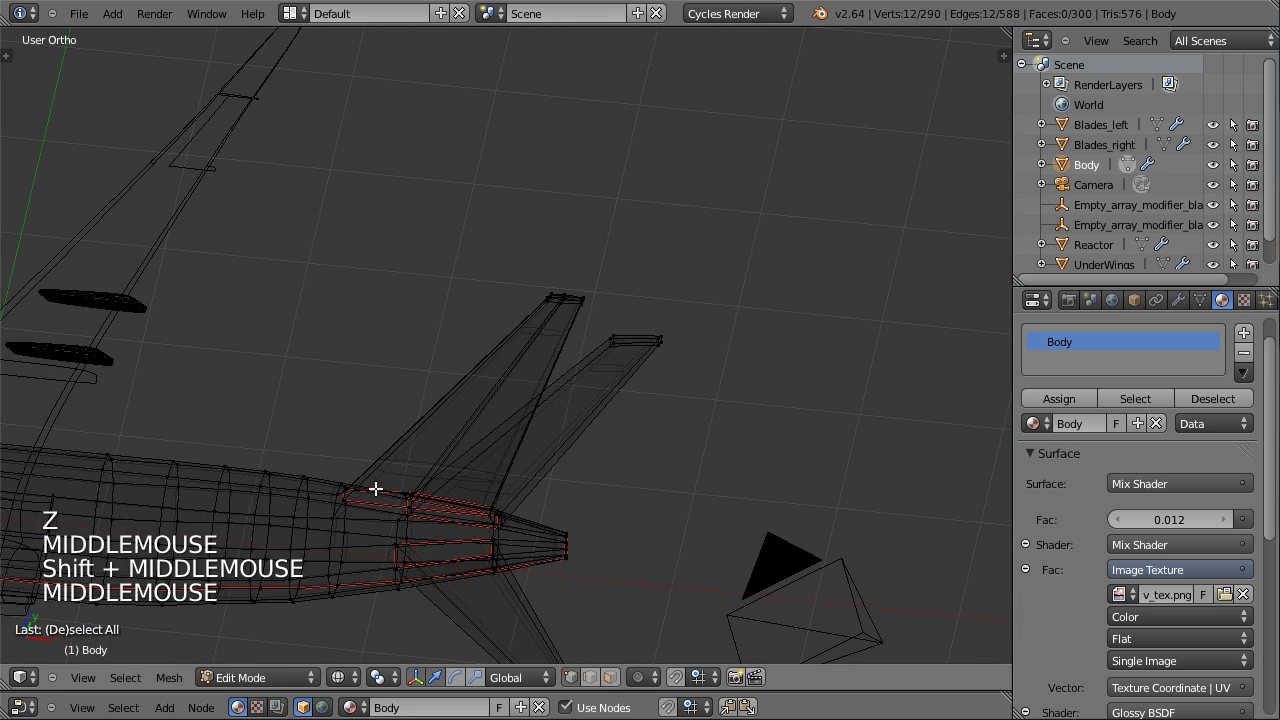
# Zoom out and orbit the wireframe view to see the whole airliner.
pyautogui.scroll(-3)
pyautogui.middleClick(341, 492)
pyautogui.middleClick(443, 417)
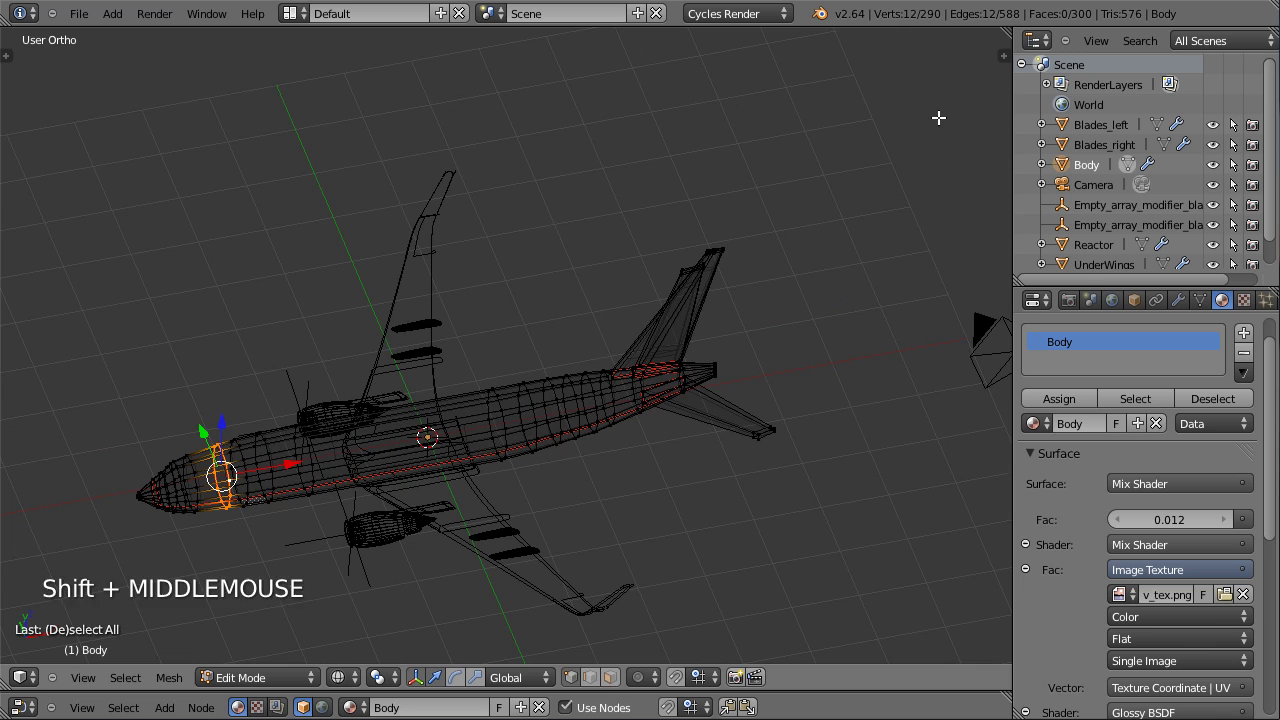
# Split off a UV/Image Editor view and toggle selection of the whole fuselage mesh over the window texture.
pyautogui.click(1008, 32)
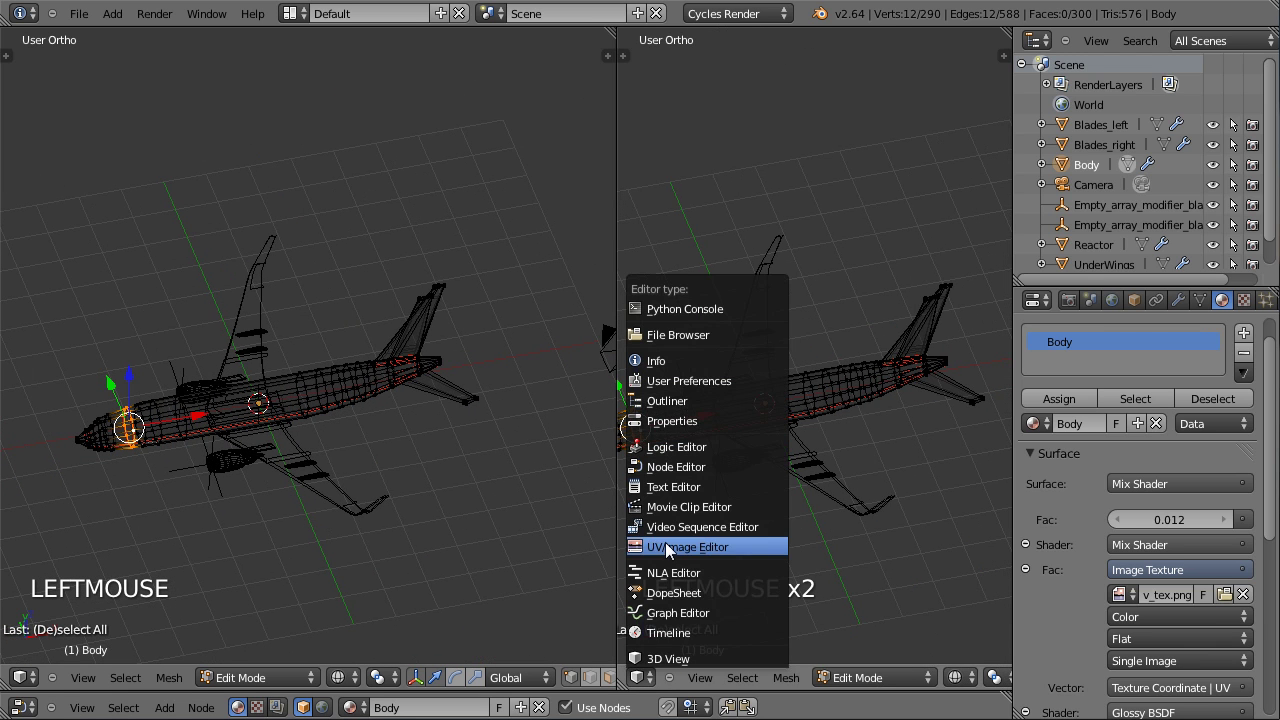
pyautogui.click(486, 590)
pyautogui.press('a')
pyautogui.press('a')
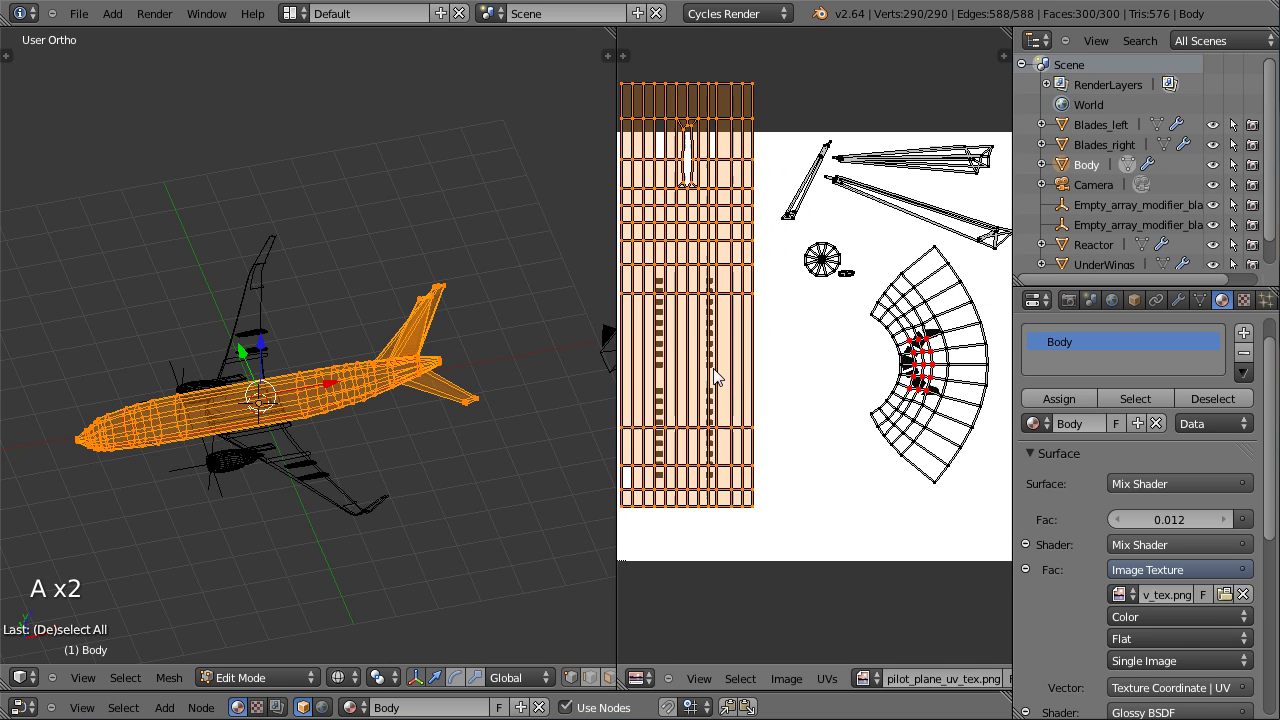
pyautogui.scroll(-3)
pyautogui.press('a')
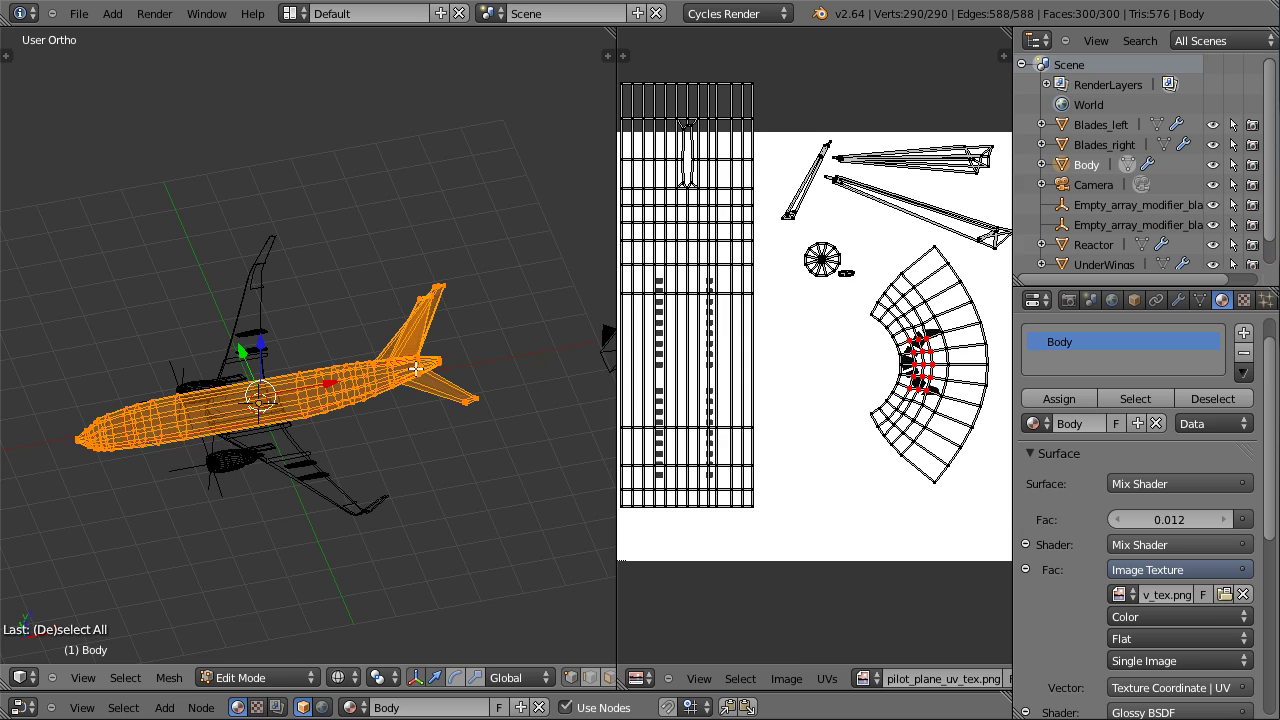
# Leave edit mode on the Body and switch the viewport to solid shading, viewing along the fuselage.
pyautogui.press('Tab')
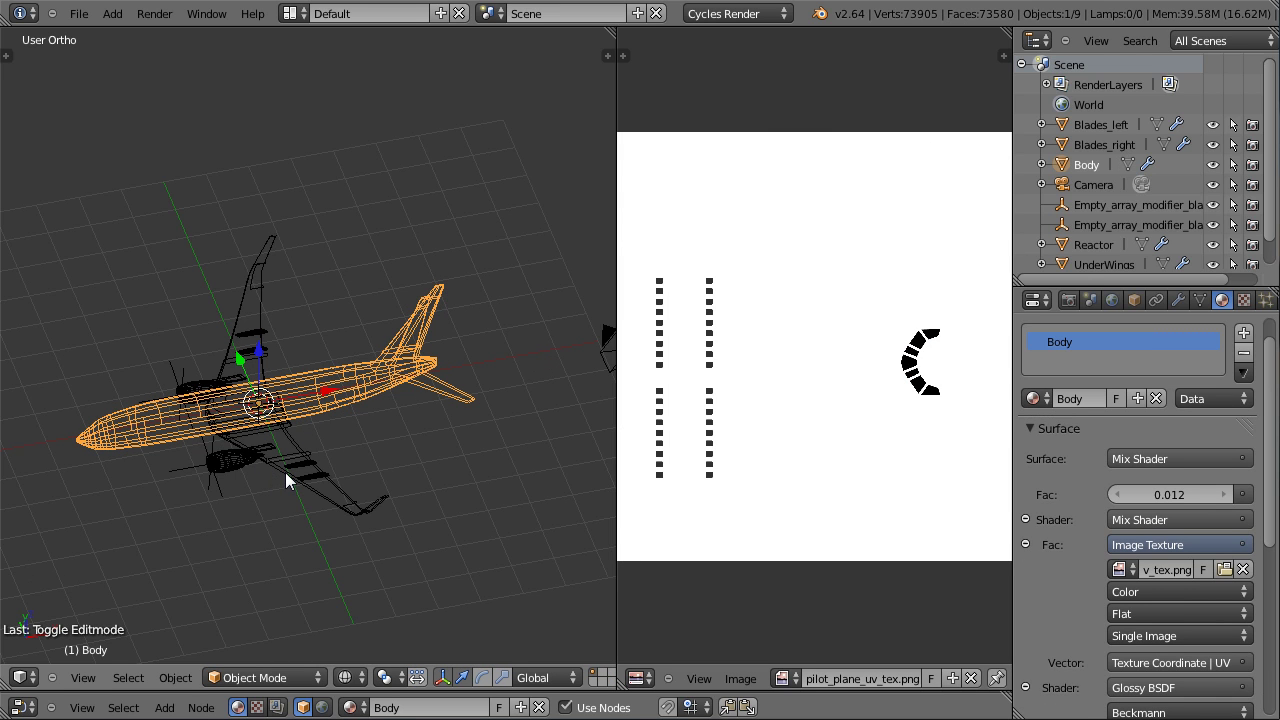
pyautogui.scroll(3)
pyautogui.middleClick(318, 469)
pyautogui.middleClick(325, 429)
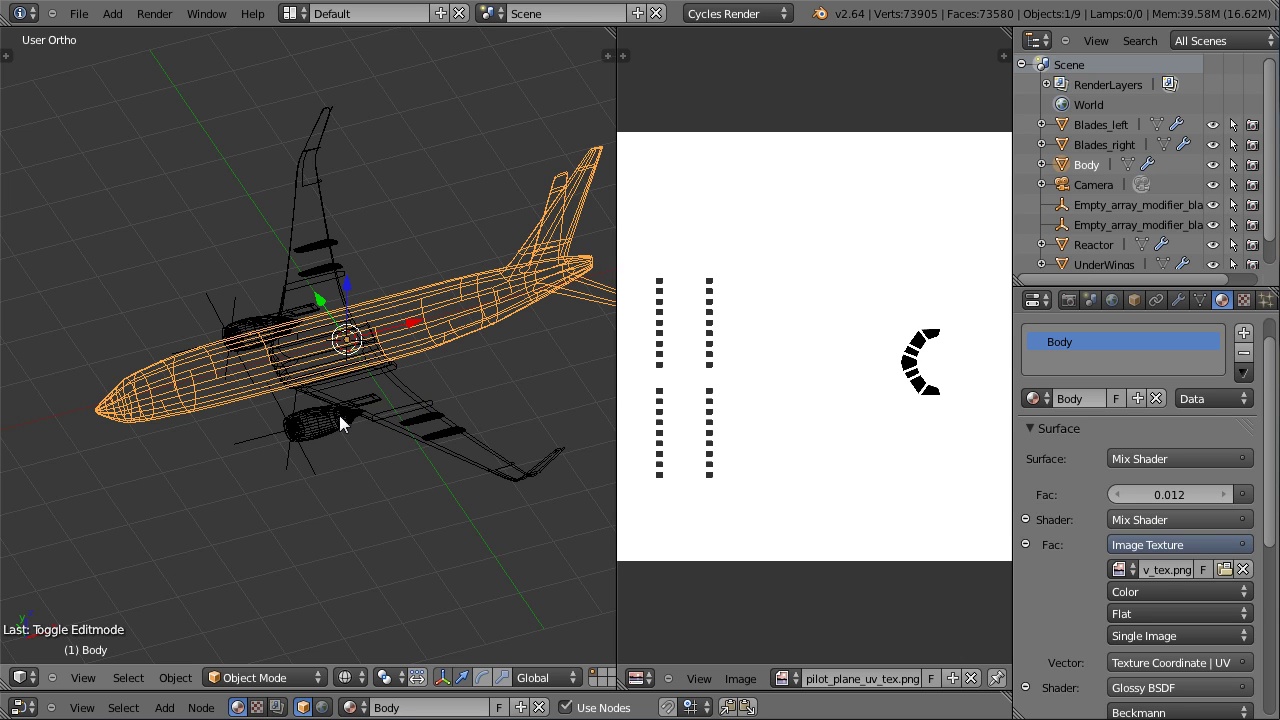
pyautogui.scroll(3)
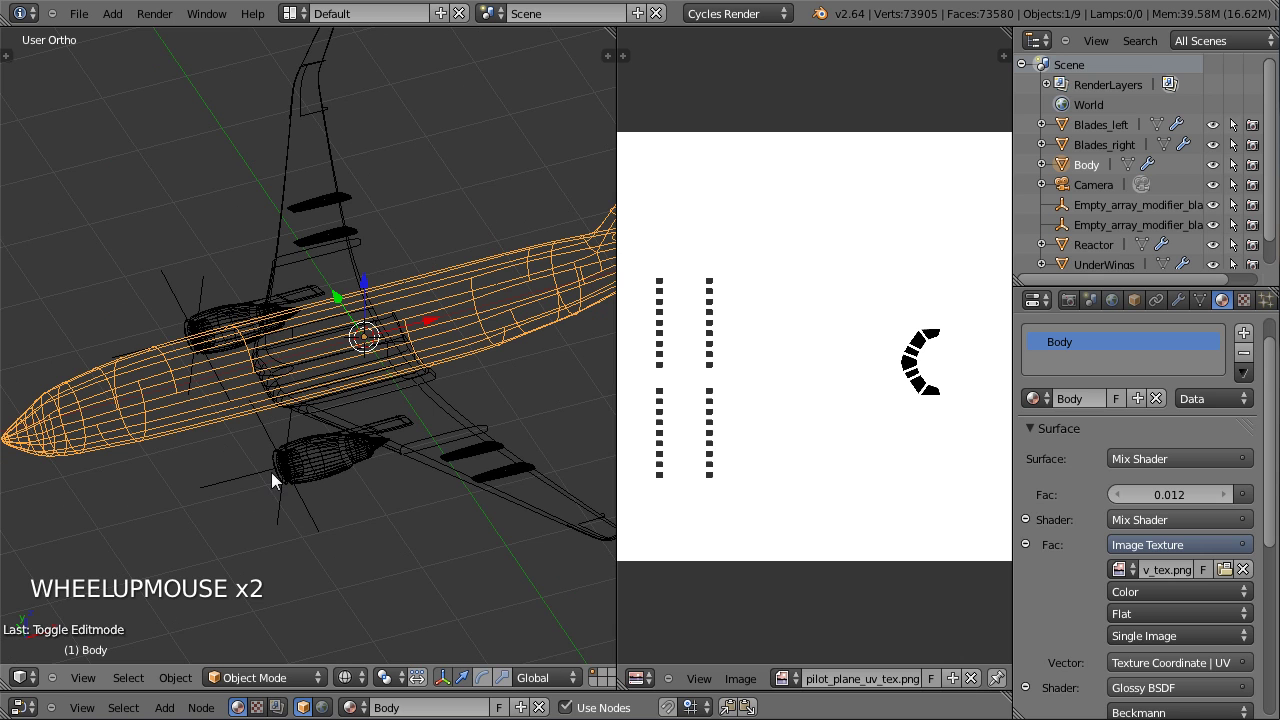
pyautogui.press('z')
pyautogui.middleClick(260, 465)
pyautogui.middleClick(269, 469)
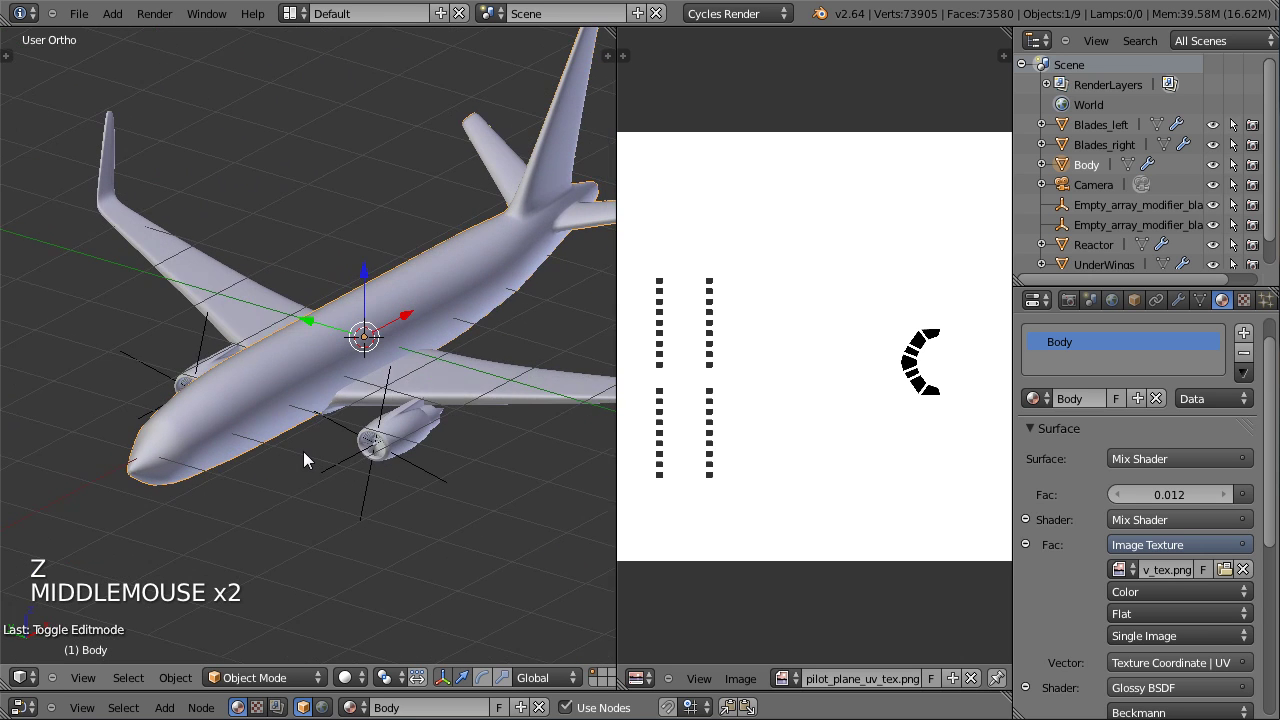
pyautogui.scroll(-3)
pyautogui.scroll(3)
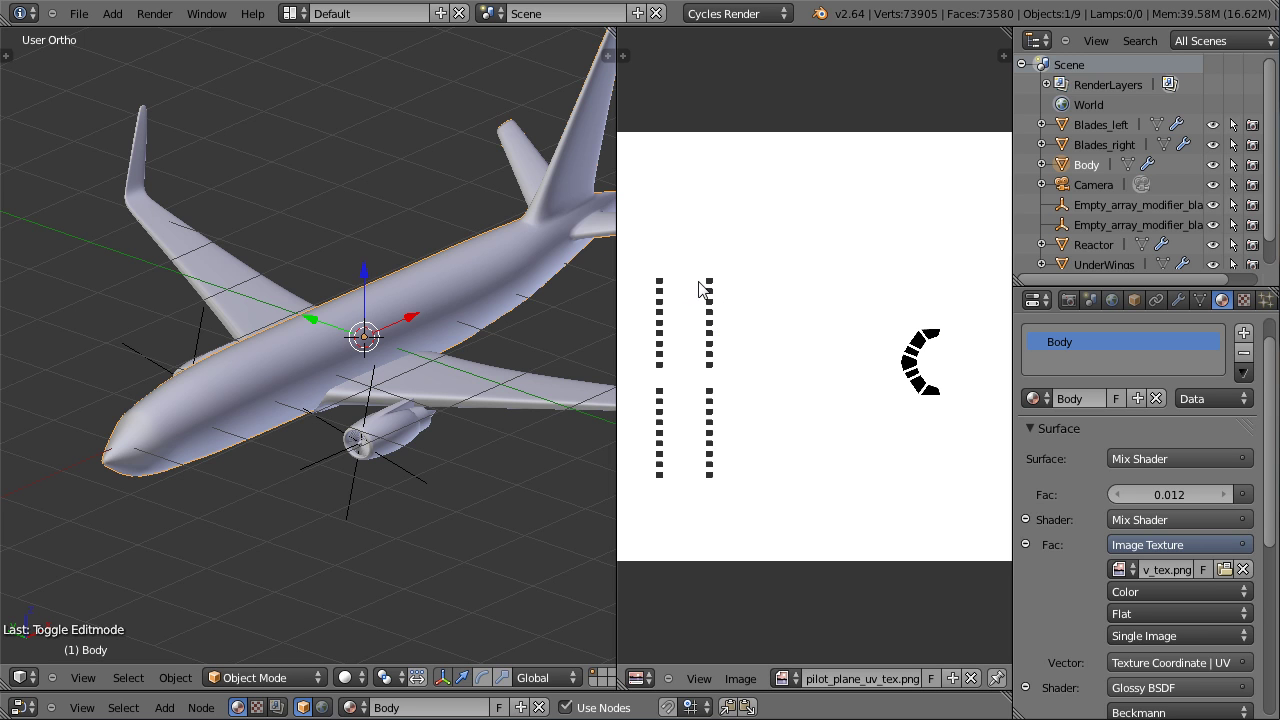
# Bring up the plane_ref.jpg reference photo to compare against the model.
pyautogui.click(625, 32)
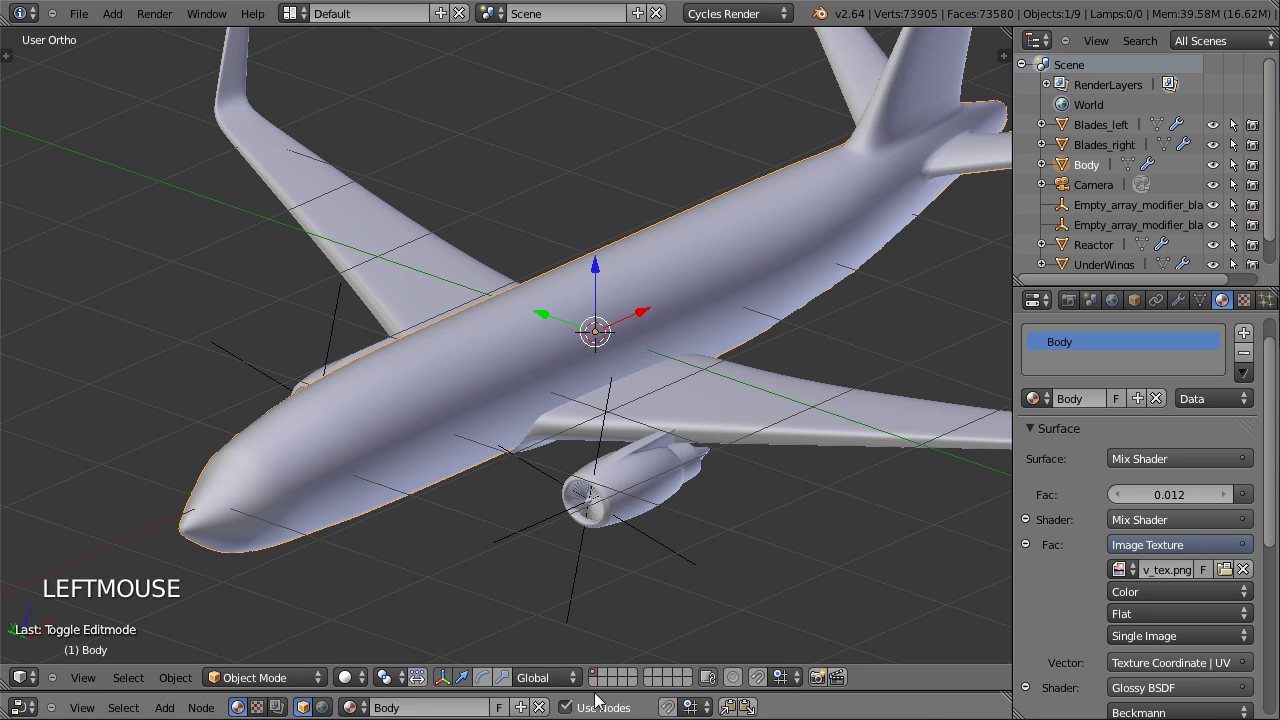
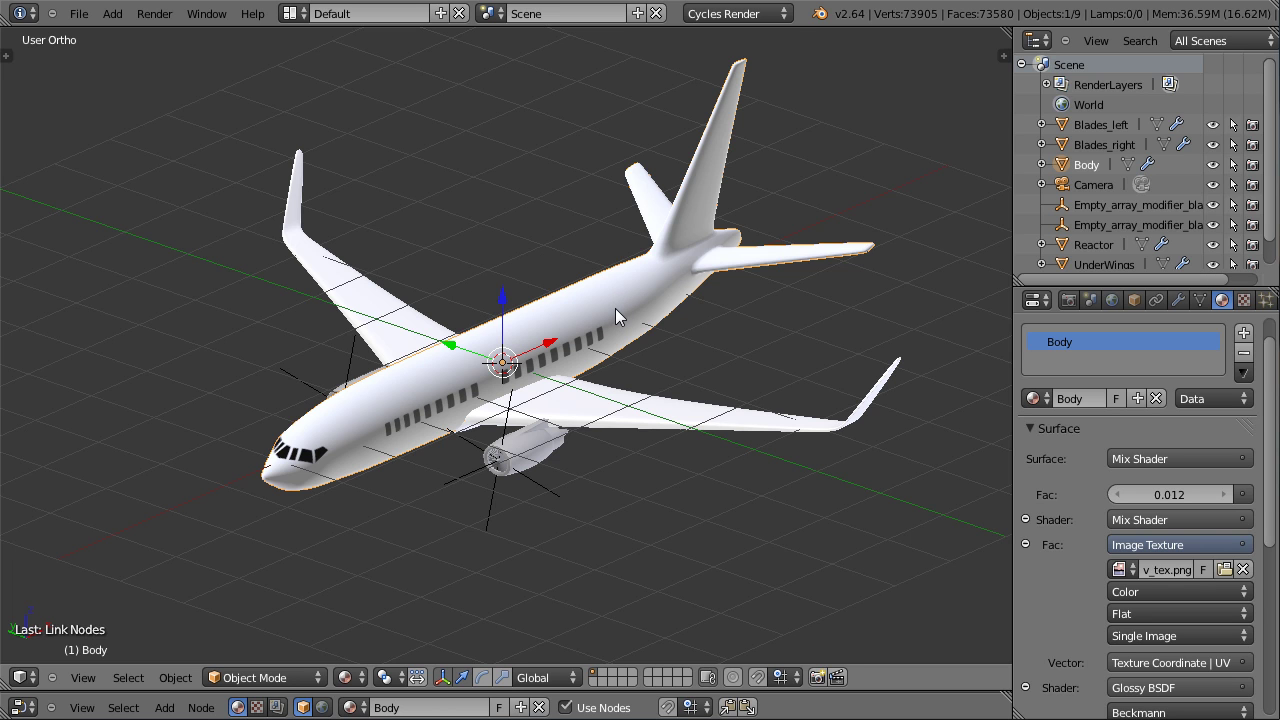
pyautogui.scroll(-3)
# Preview the viewport in Rendered shading, then return to Solid shading.
pyautogui.middleClick(522, 407)
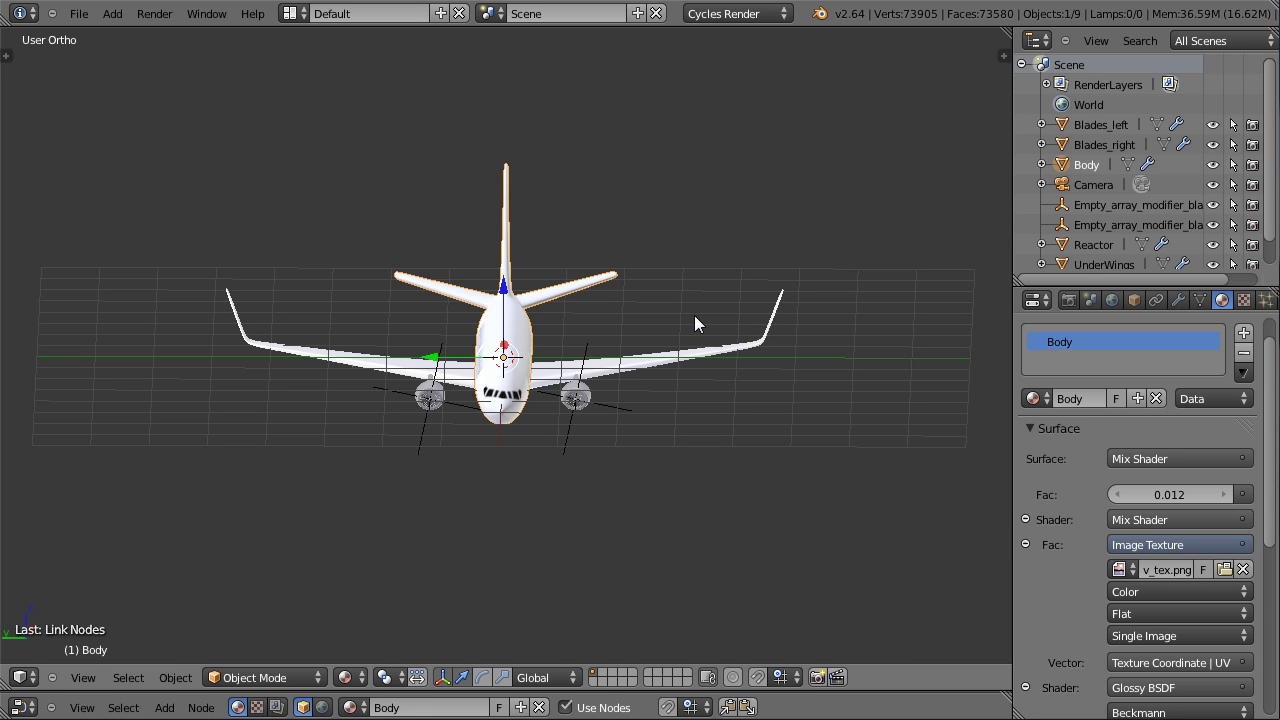
pyautogui.click(354, 674)
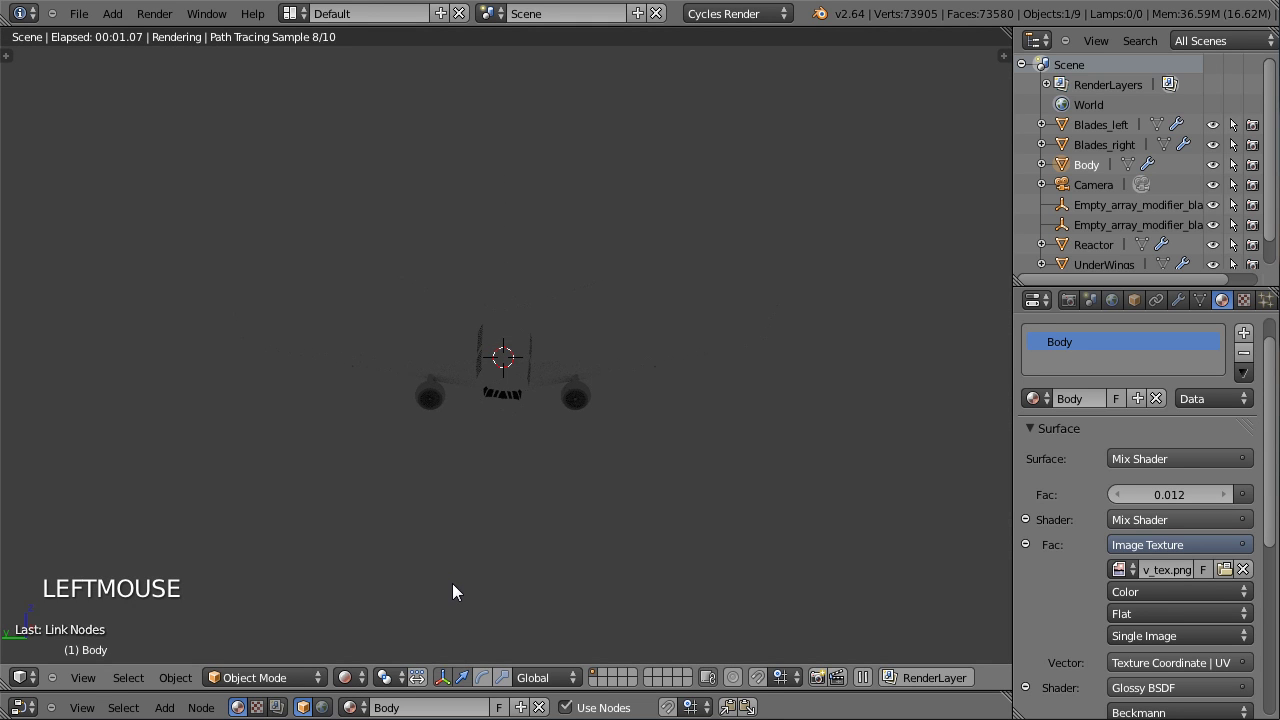
pyautogui.click(358, 678)
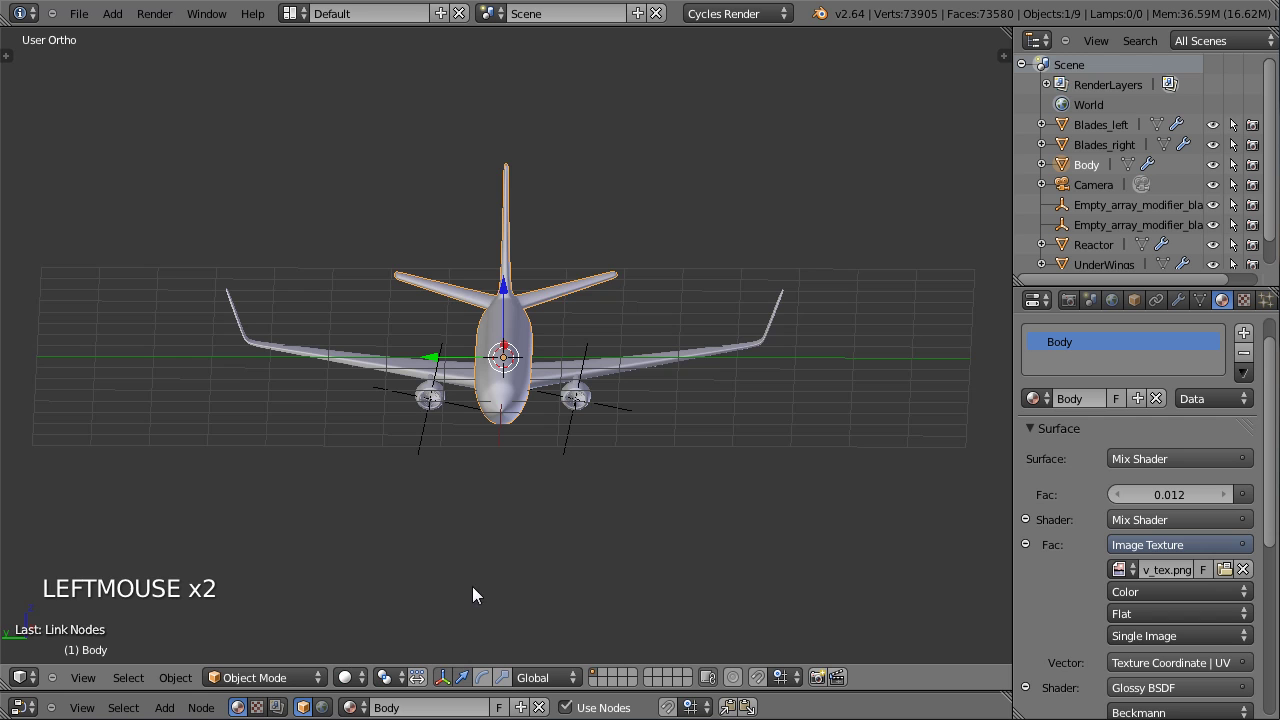
# Look through the scene camera framing the solid airliner.
pyautogui.middleClick(692, 436)
pyautogui.scroll(-3)
pyautogui.scroll(3)
# Select the camera and align it to a close Left Ortho side view of the airliner's nose.
pyautogui.rightClick(821, 183)
pyautogui.press('KP_0')
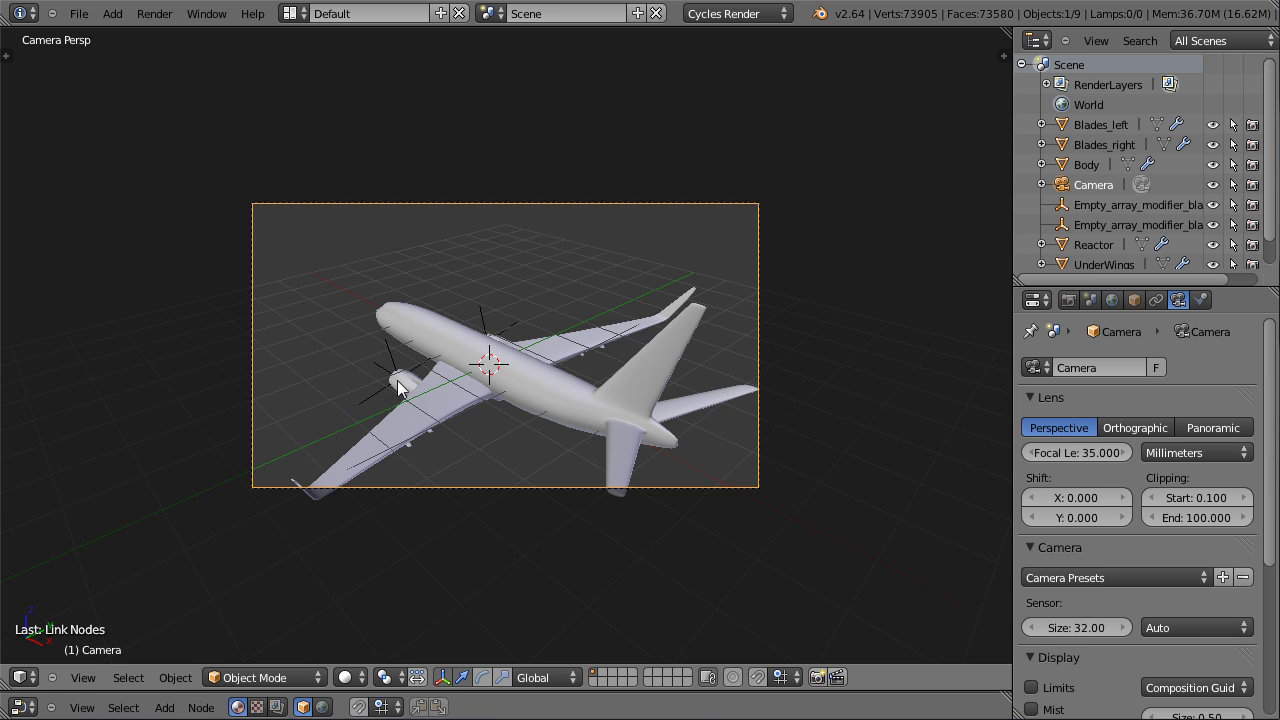
pyautogui.middleClick(254, 406)
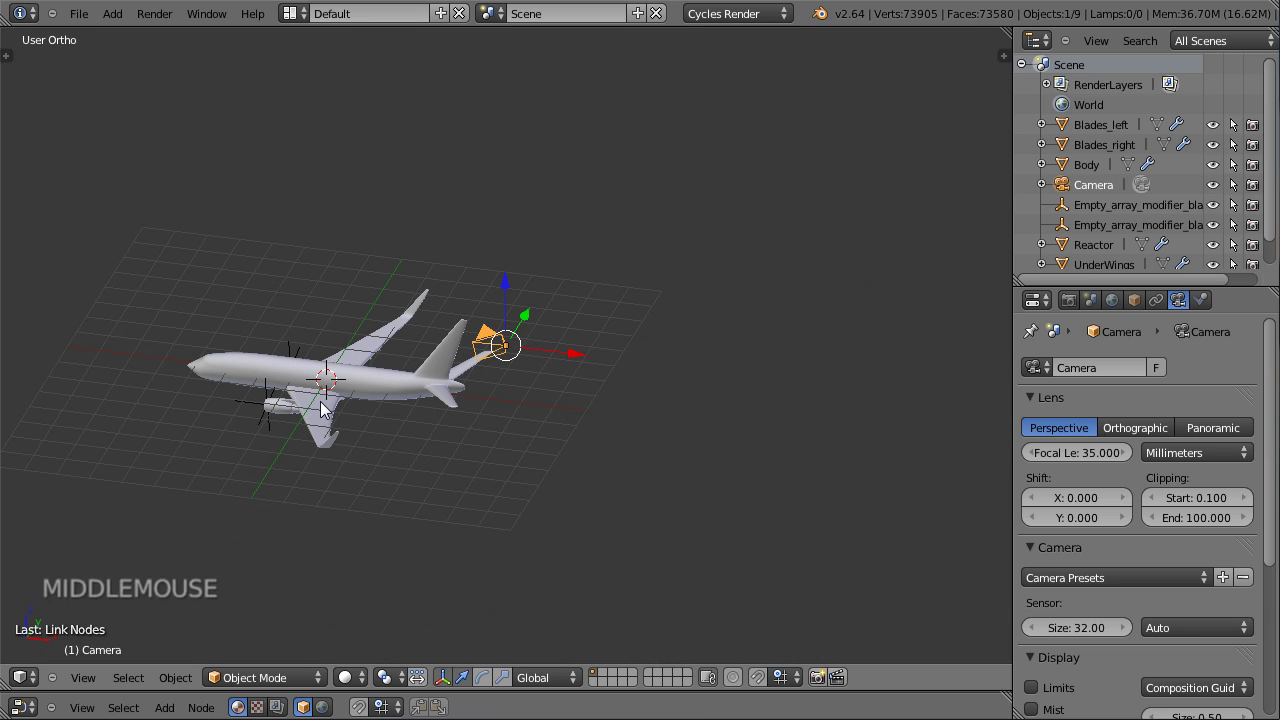
pyautogui.press('ctrl+KP_3')
pyautogui.scroll(3)
pyautogui.middleClick(864, 385)
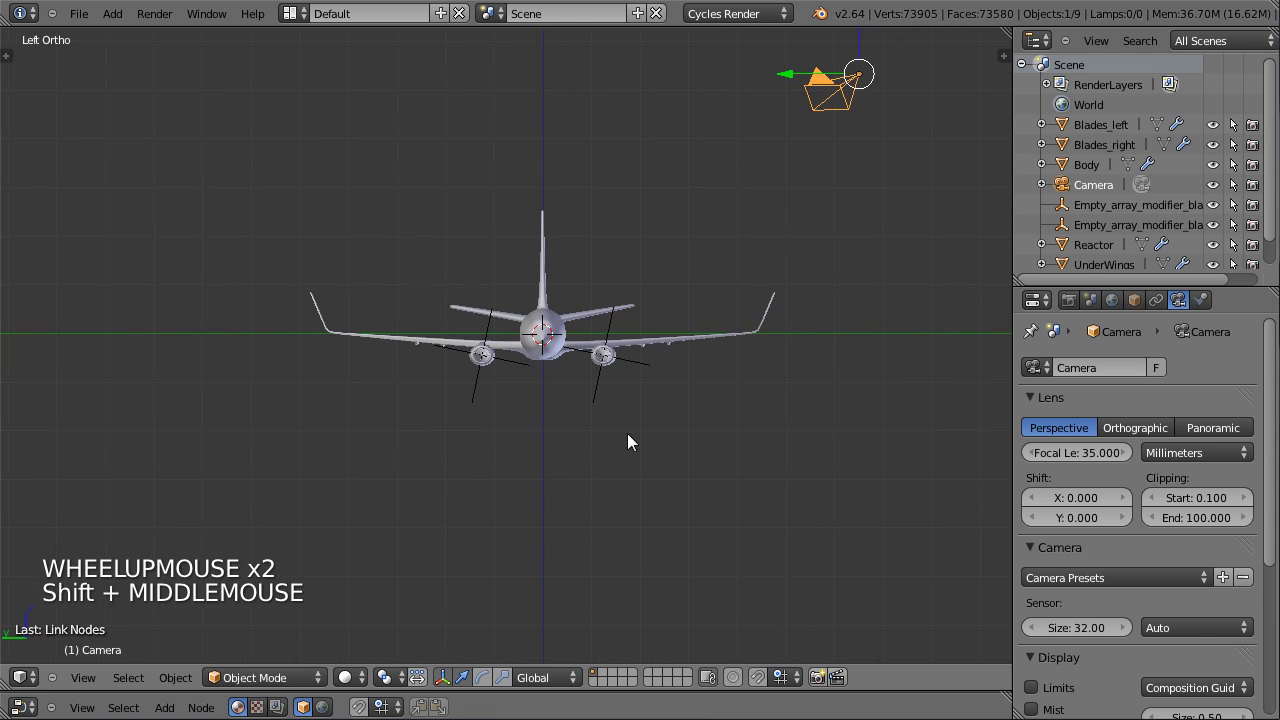
pyautogui.scroll(3)
pyautogui.press('ctrl+alt+KP_0')
pyautogui.rightClick(590, 496)
# Pull the camera back so the whole airliner fits inside the frame.
pyautogui.press('g')
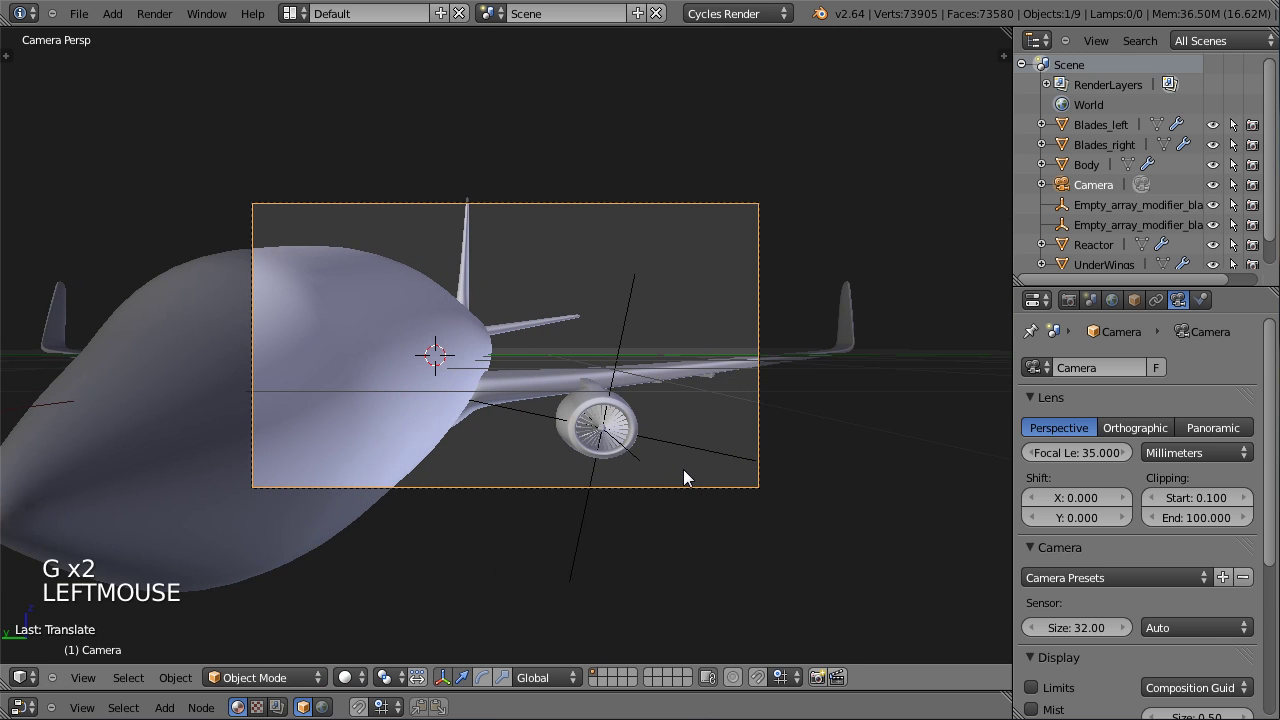
pyautogui.click(690, 476)
pyautogui.press('g')
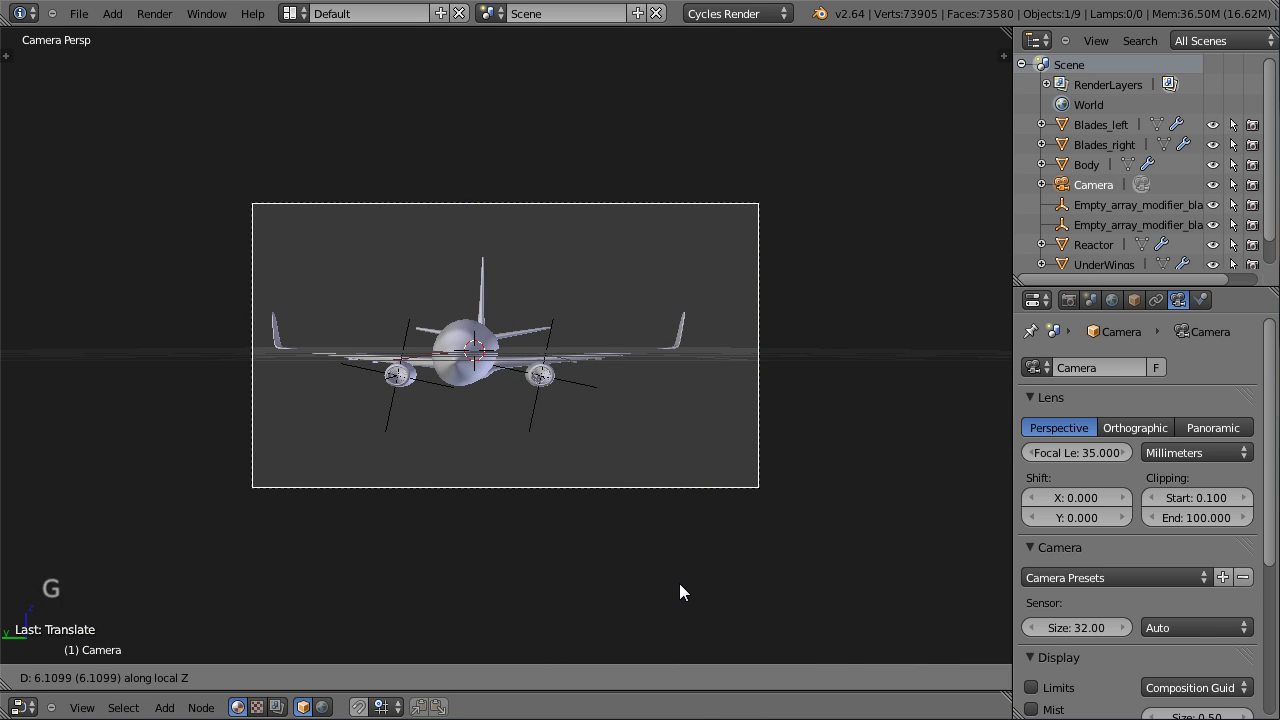
pyautogui.click(686, 569)
pyautogui.press('g')
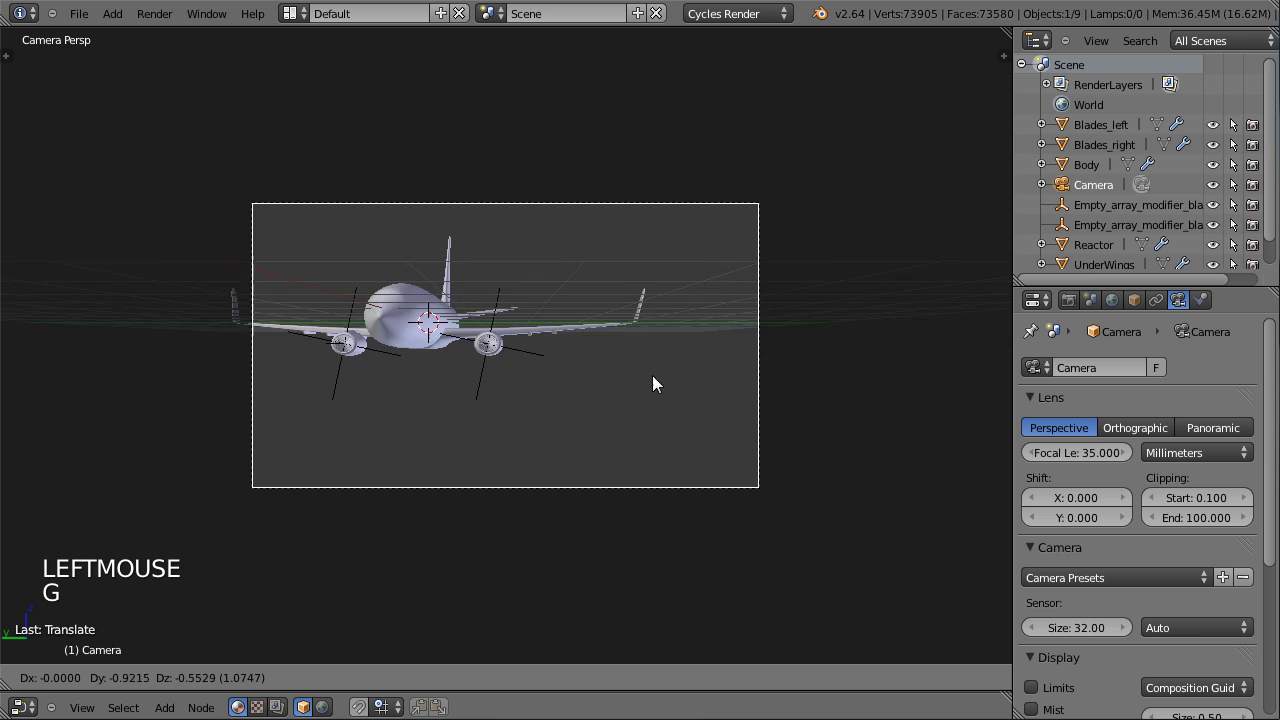
pyautogui.click(637, 443)
# Tilt and reposition the camera so the airliner appears banking in the shot.
pyautogui.press('r')
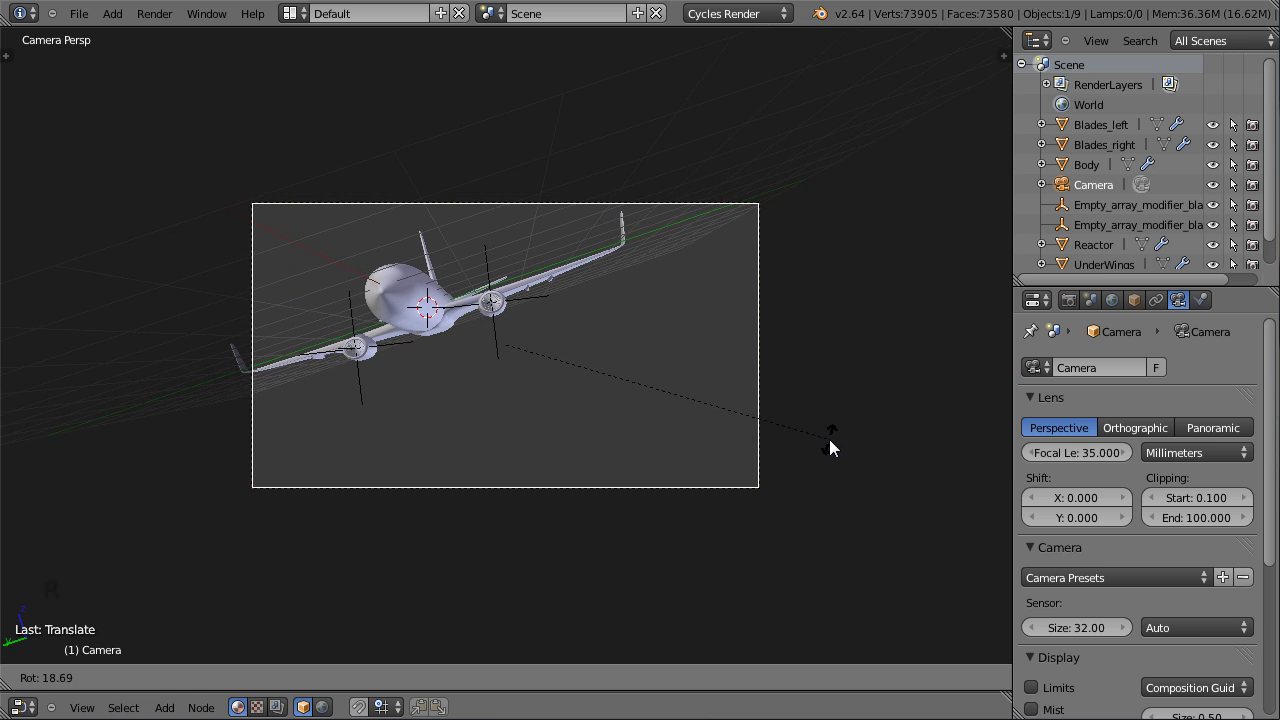
pyautogui.click(836, 436)
pyautogui.press('g')
pyautogui.click(761, 418)
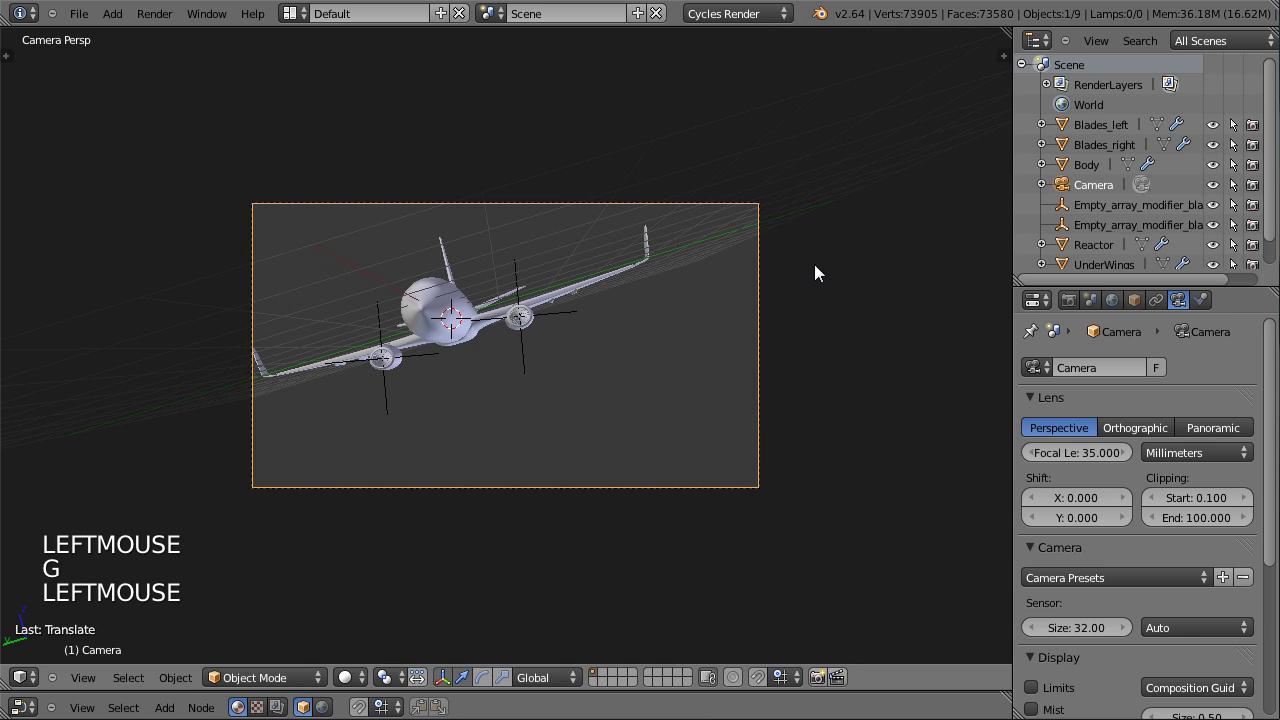
# Turn off Grid Floor in the view's Display properties so only the airliner shows.
pyautogui.press('n')
pyautogui.scroll(3)
pyautogui.scroll(3)
pyautogui.click(856, 403)
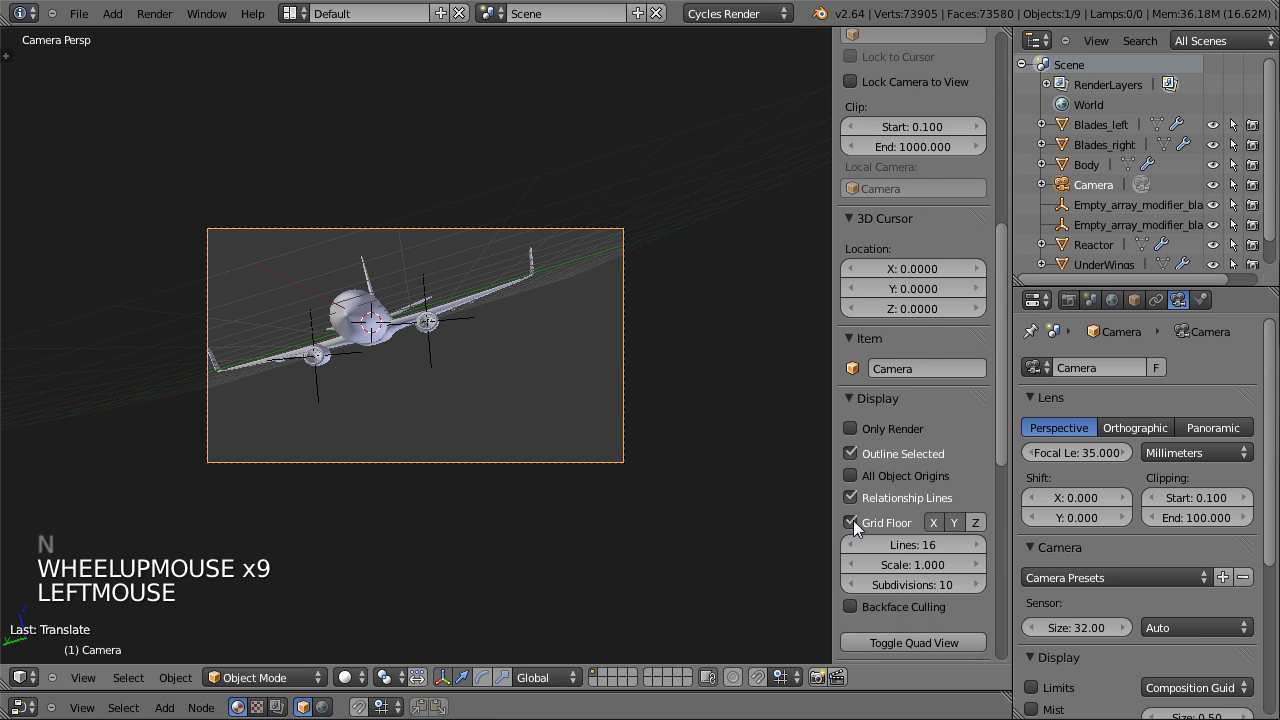
pyautogui.click(859, 530)
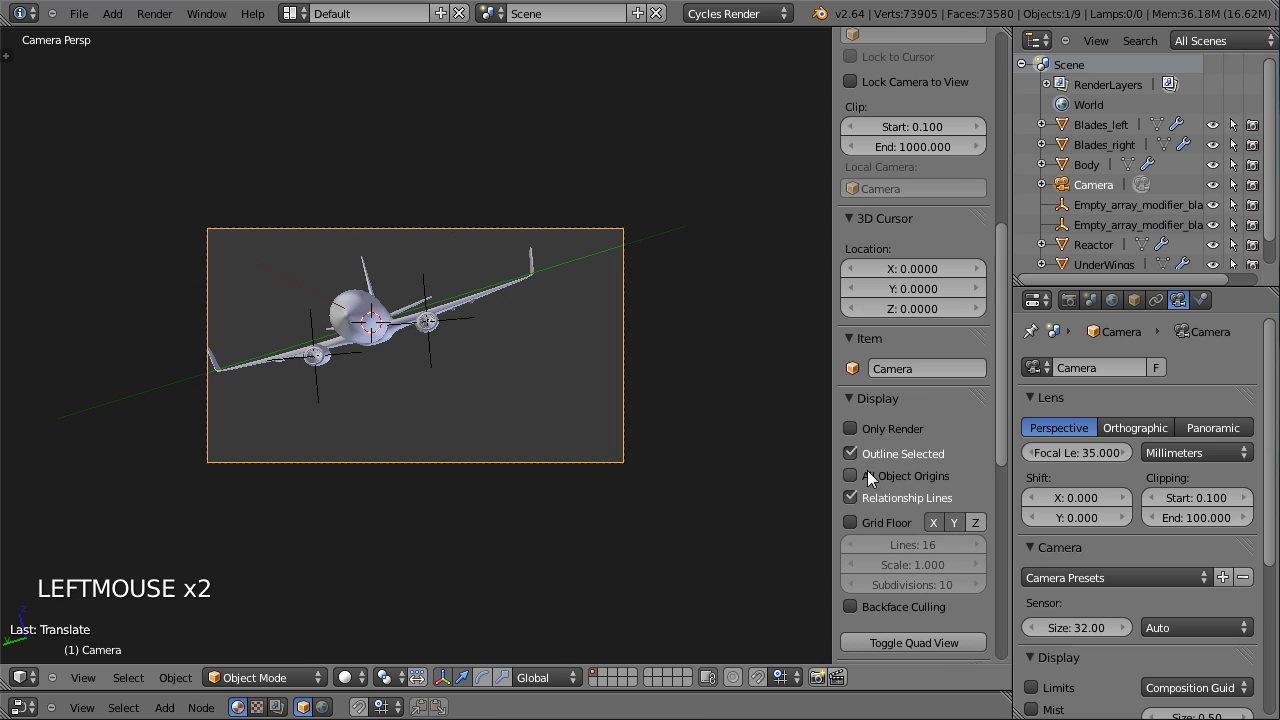
pyautogui.click(869, 534)
pyautogui.click(856, 534)
pyautogui.press('n')
pyautogui.scroll(3)
pyautogui.scroll(-3)
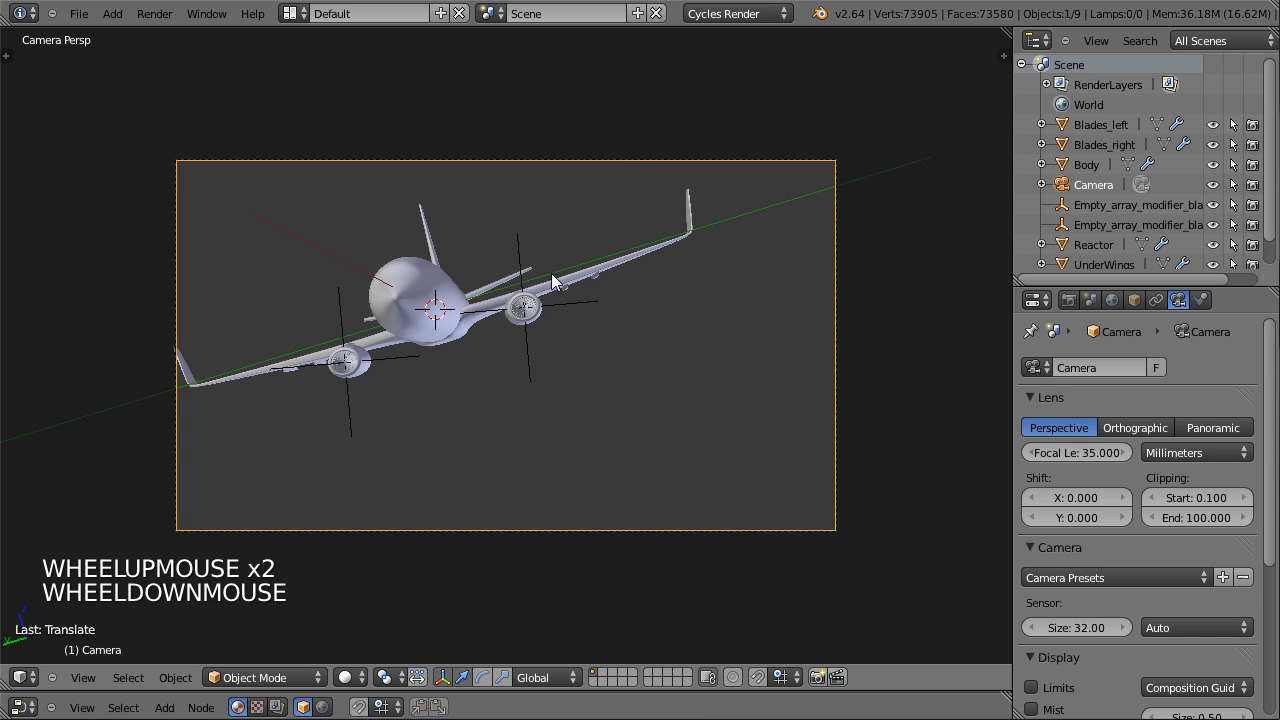
# Move and rotate the camera toward a low angle on the airliner.
pyautogui.press('g')
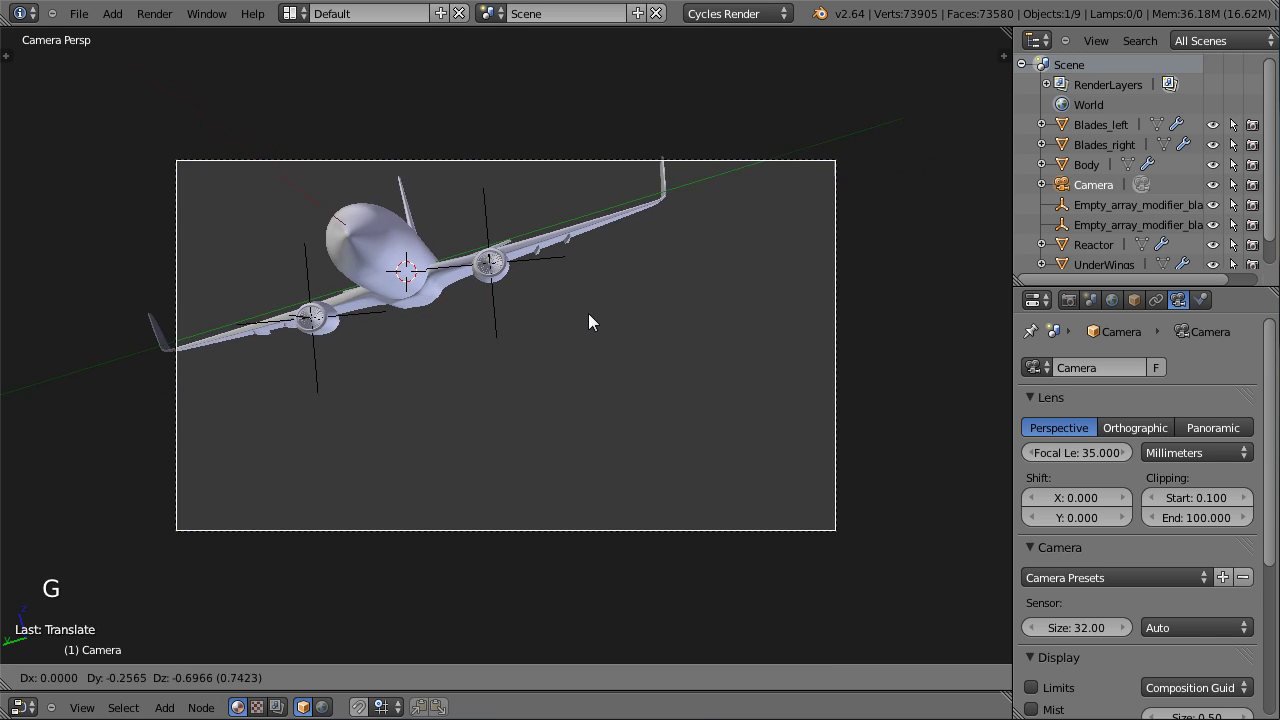
pyautogui.click(666, 362)
pyautogui.press('r')
pyautogui.click(812, 350)
pyautogui.press('r')
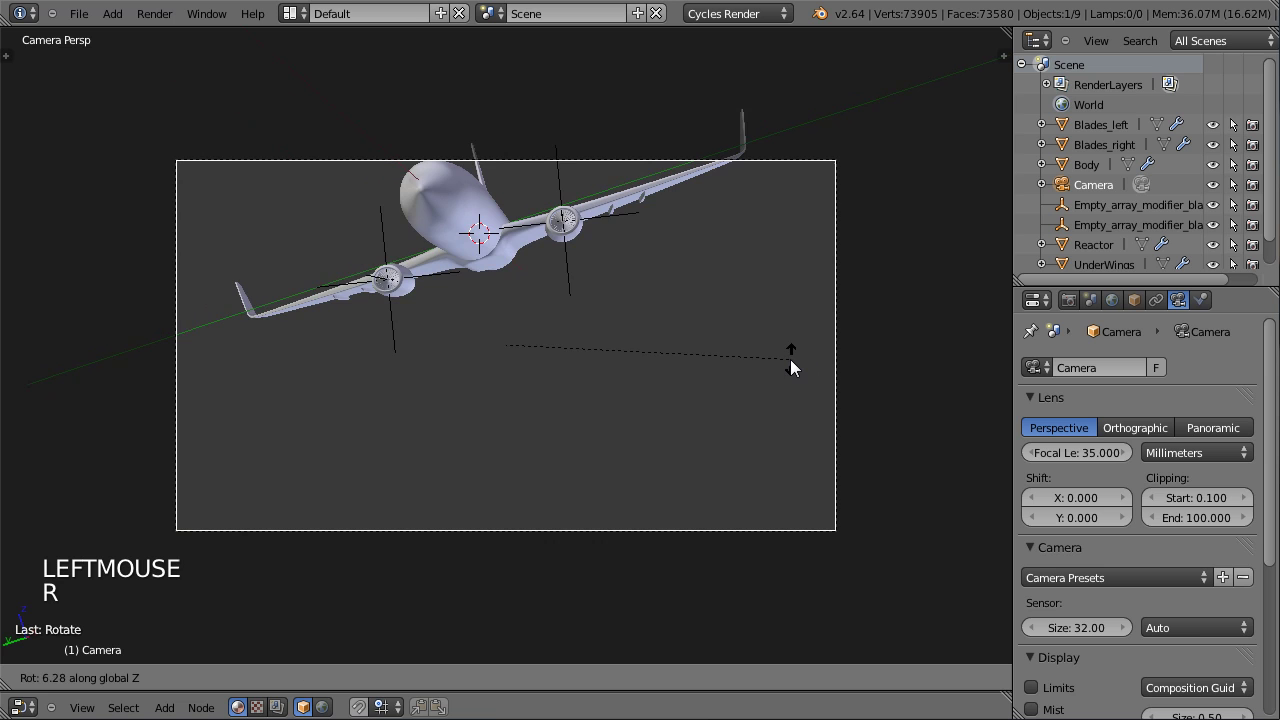
pyautogui.click(789, 374)
pyautogui.press('g')
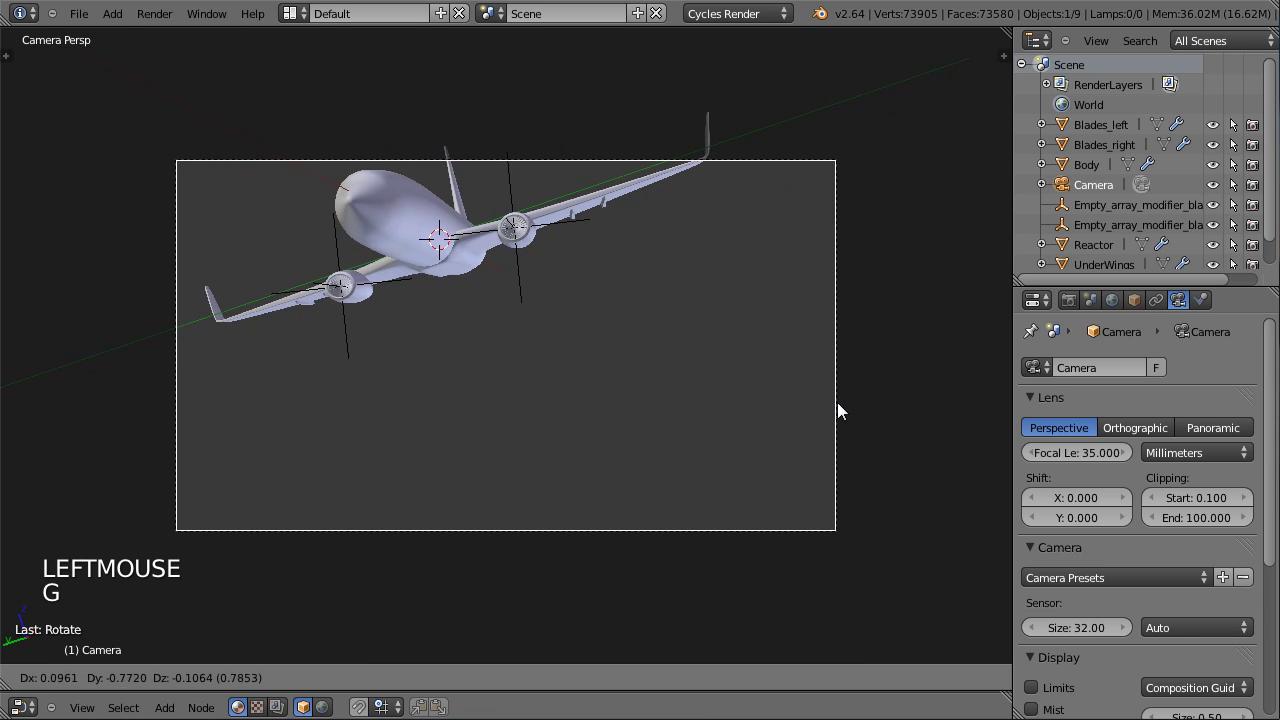
pyautogui.click(839, 412)
# Refine the camera so the airliner climbs diagonally across the frame.
pyautogui.press('r')
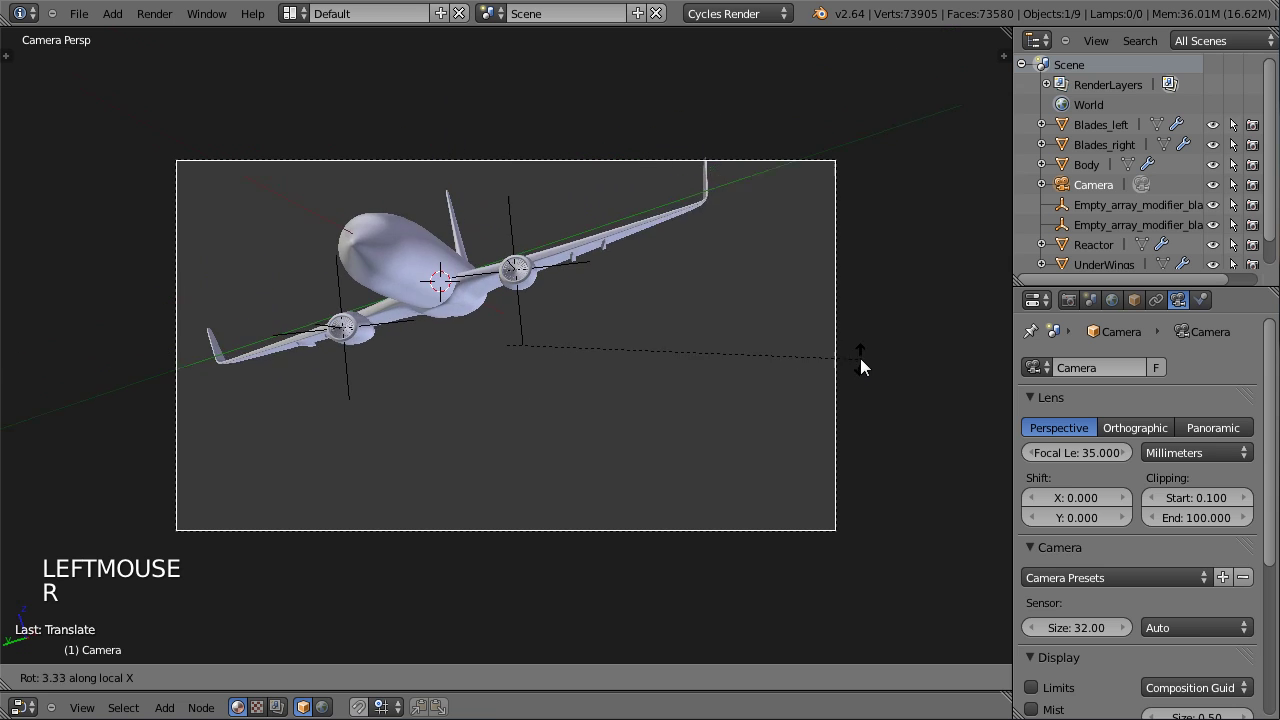
pyautogui.click(808, 346)
pyautogui.press('g')
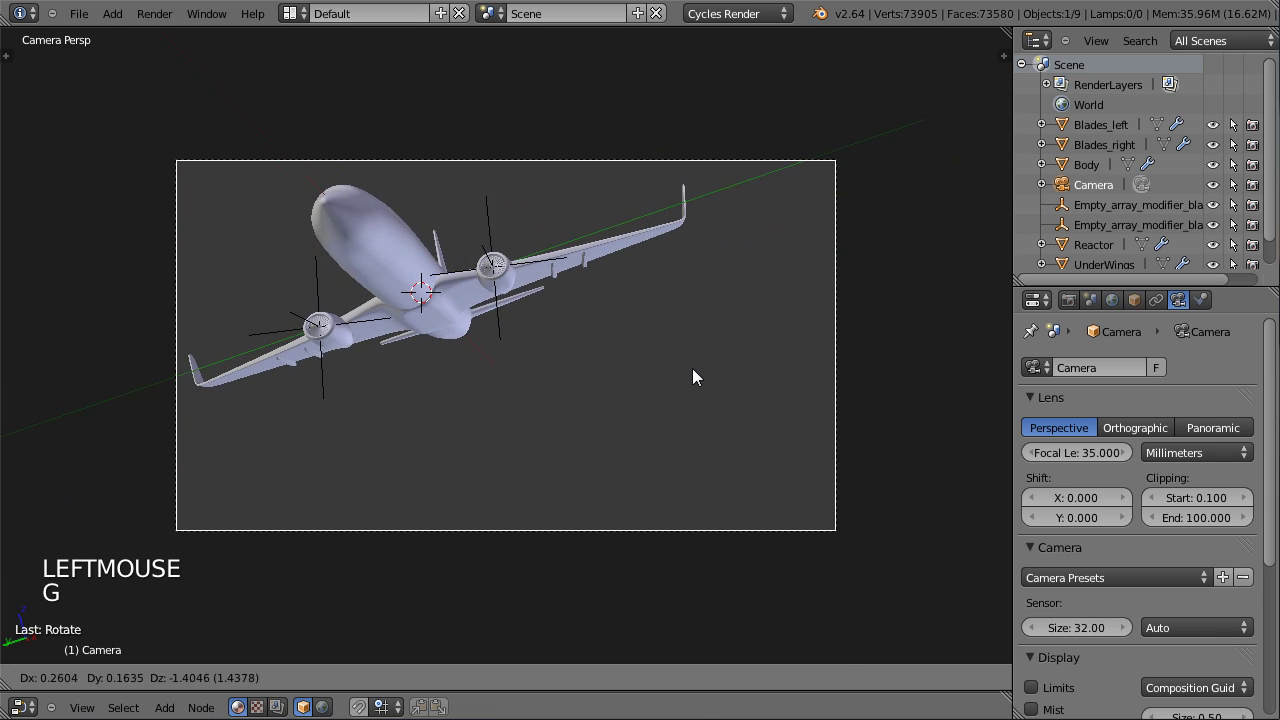
pyautogui.click(665, 348)
pyautogui.press('g')
pyautogui.click(699, 422)
pyautogui.press('r')
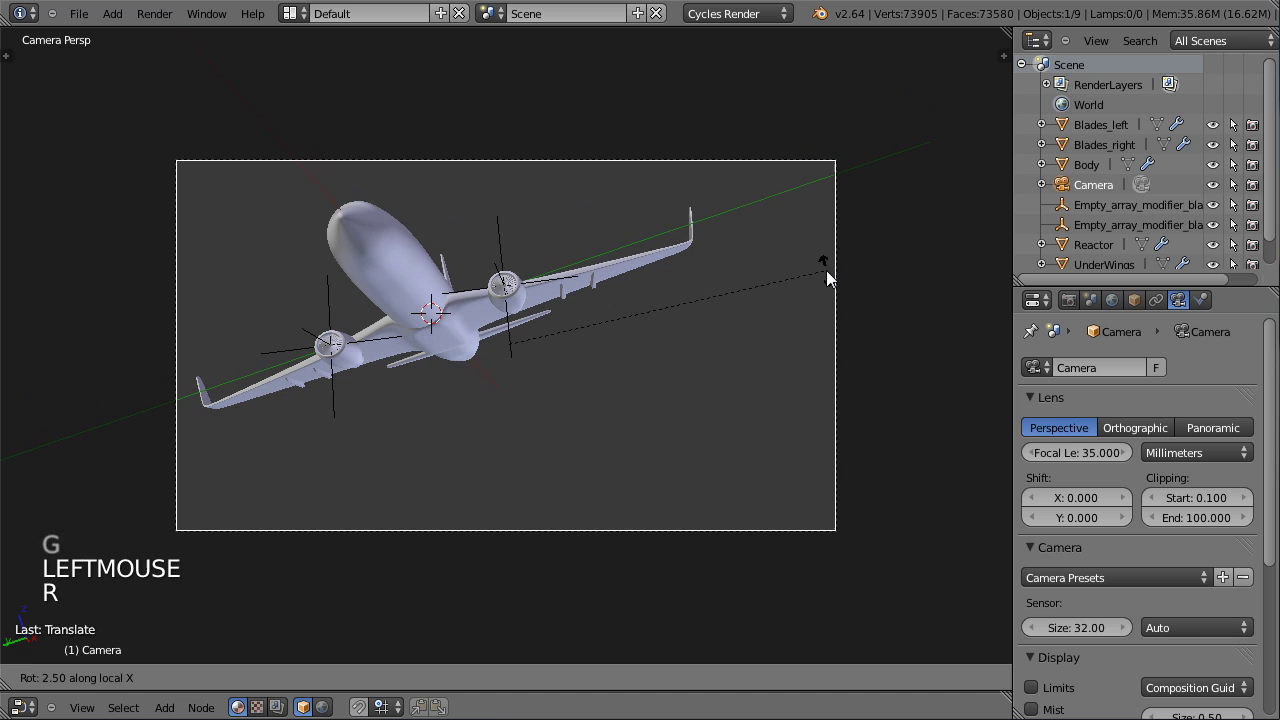
pyautogui.click(830, 279)
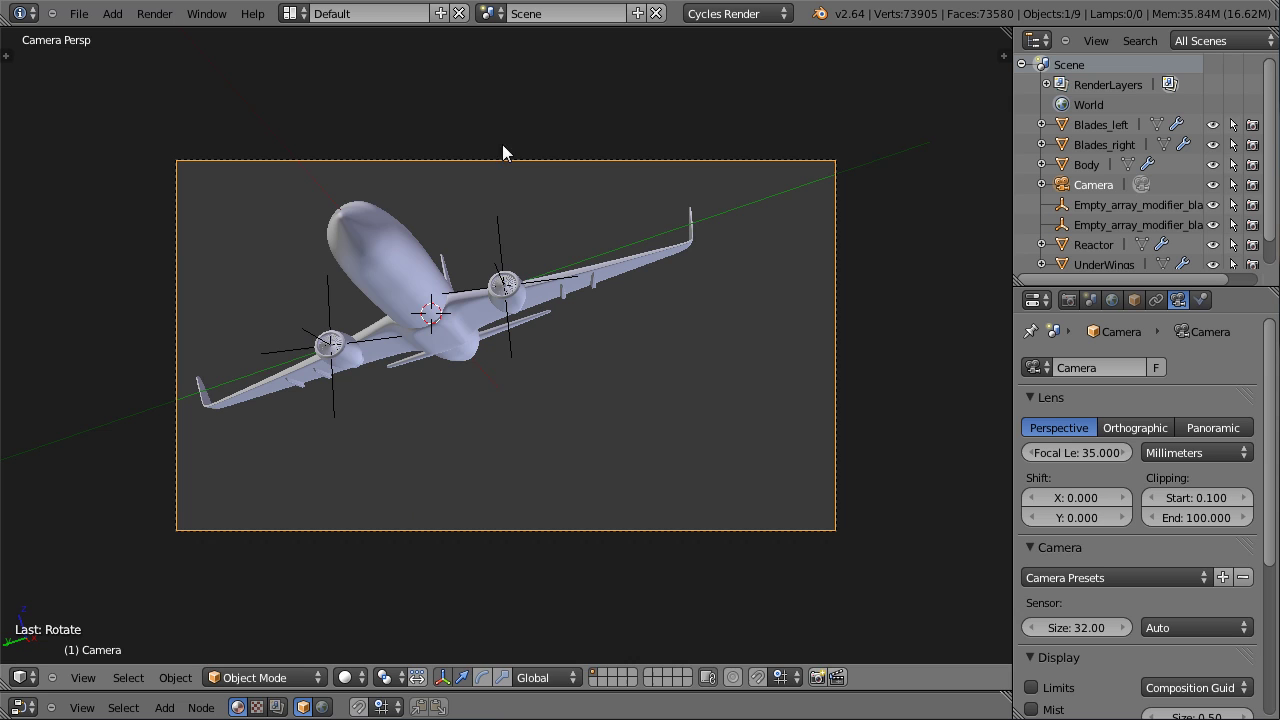
# Reposition the camera to reframe the airliner in the shot.
pyautogui.press('g')
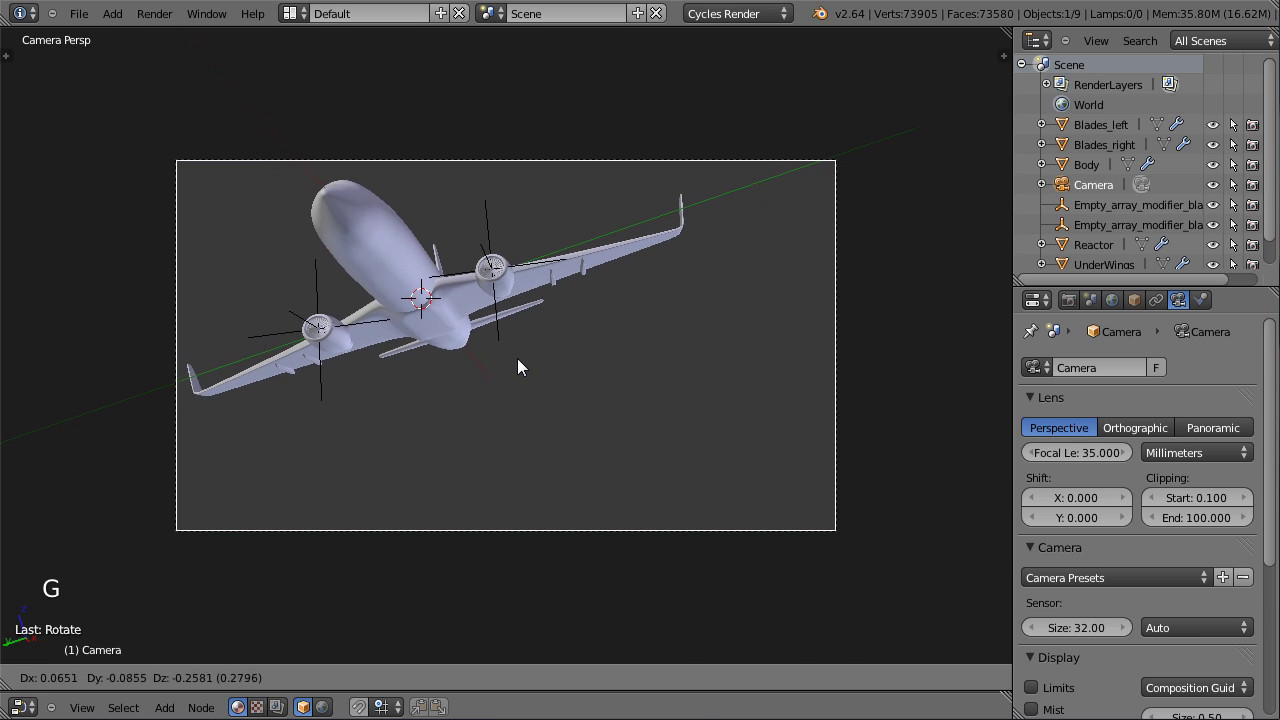
pyautogui.press('g')
pyautogui.click(643, 367)
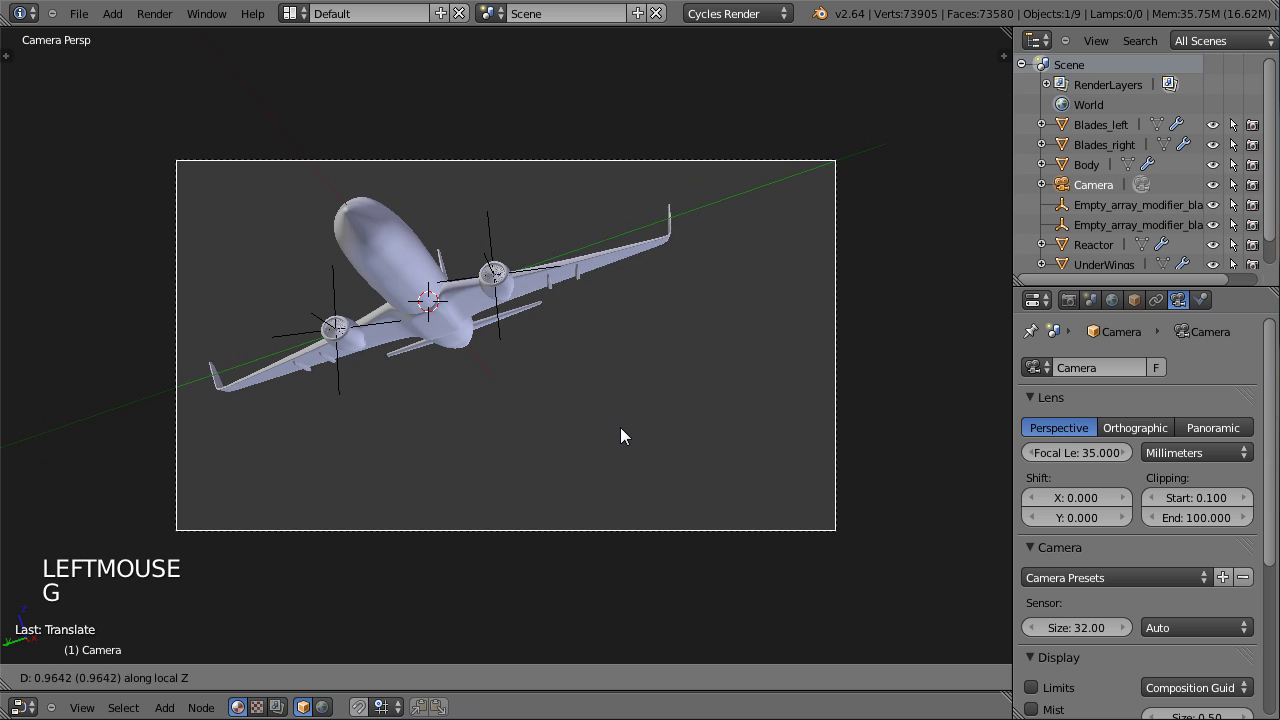
pyautogui.click(621, 432)
pyautogui.press('g')
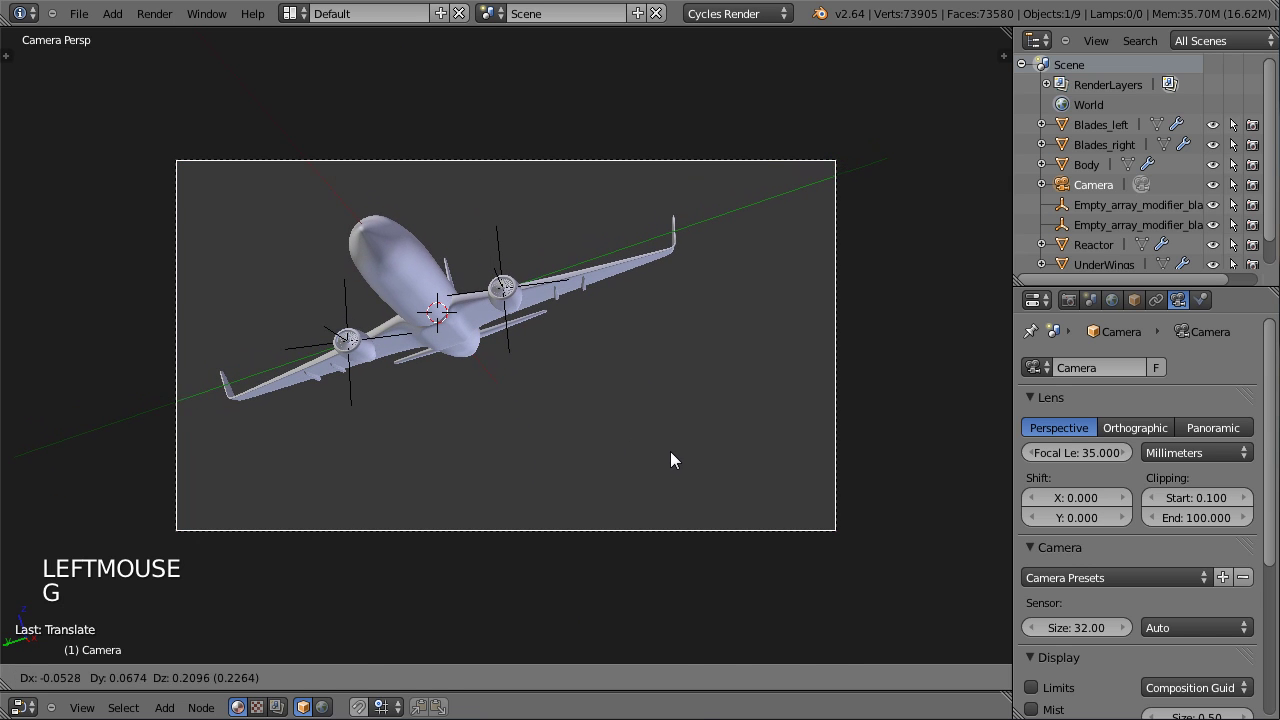
pyautogui.click(674, 451)
# Rotate the camera so the airliner crosses the shot diagonally, wing sweeping up-right.
pyautogui.press('r')
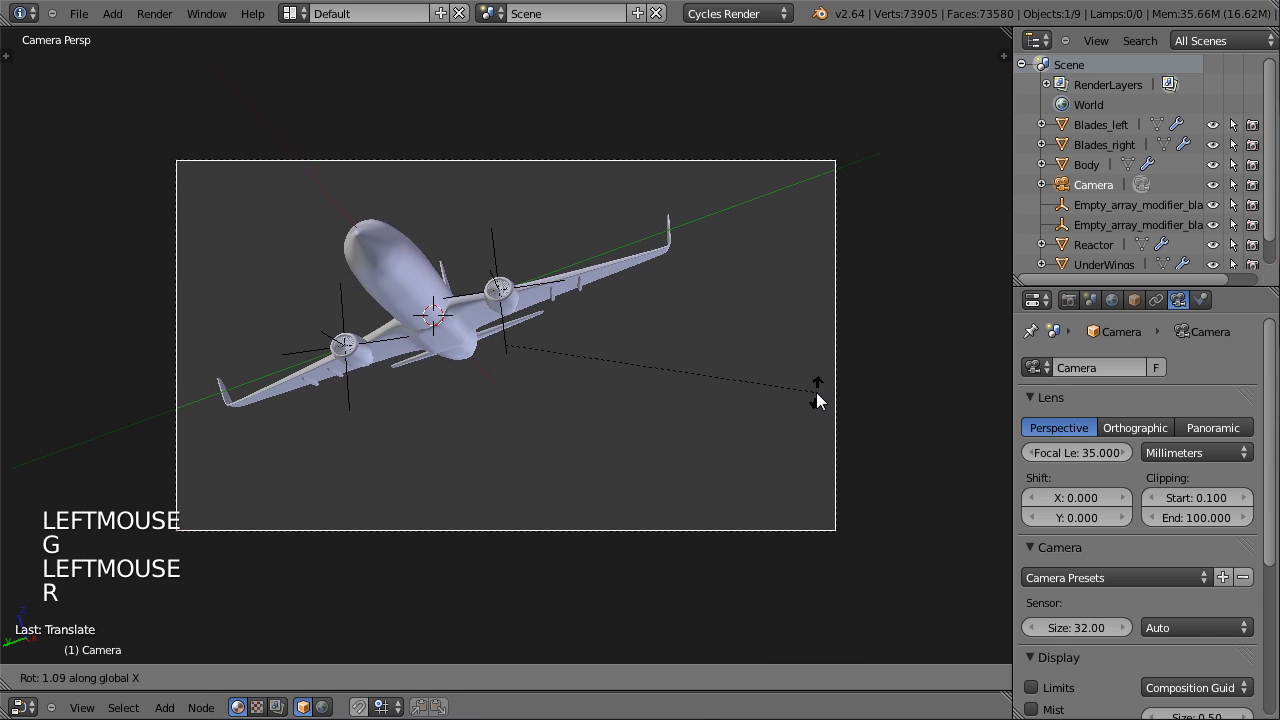
pyautogui.click(818, 398)
pyautogui.press('r')
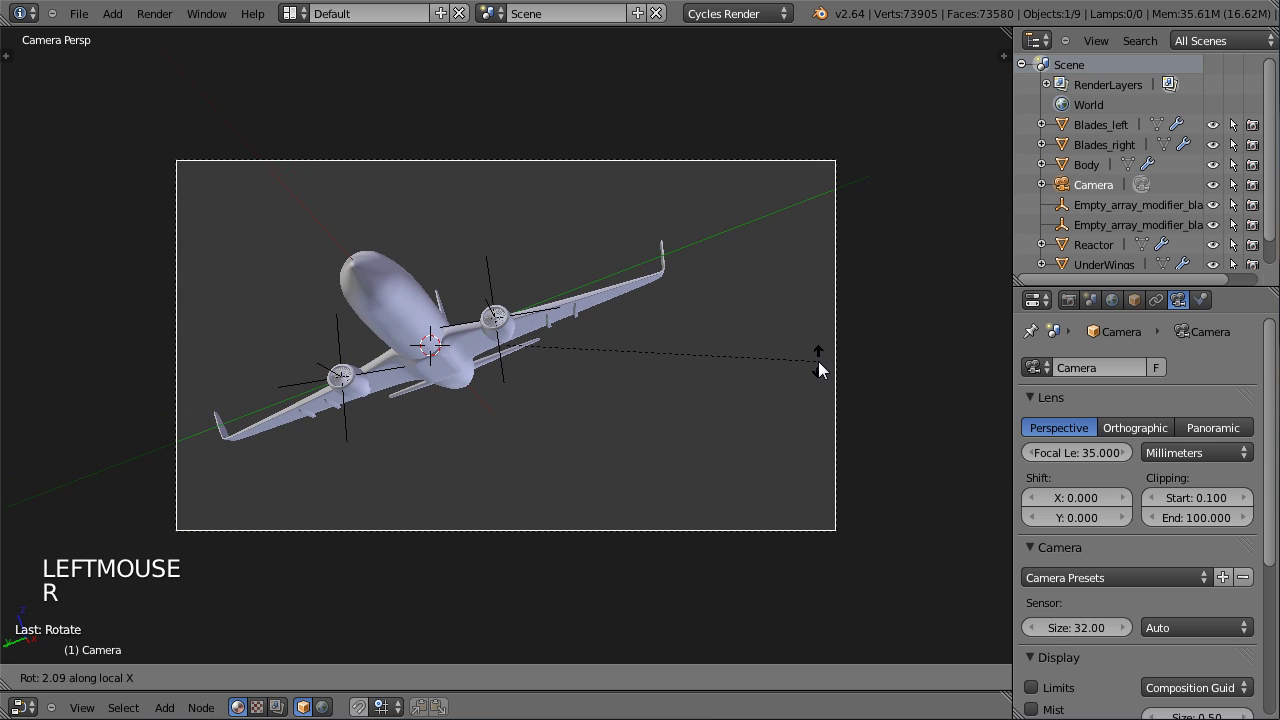
pyautogui.click(802, 356)
pyautogui.press('g')
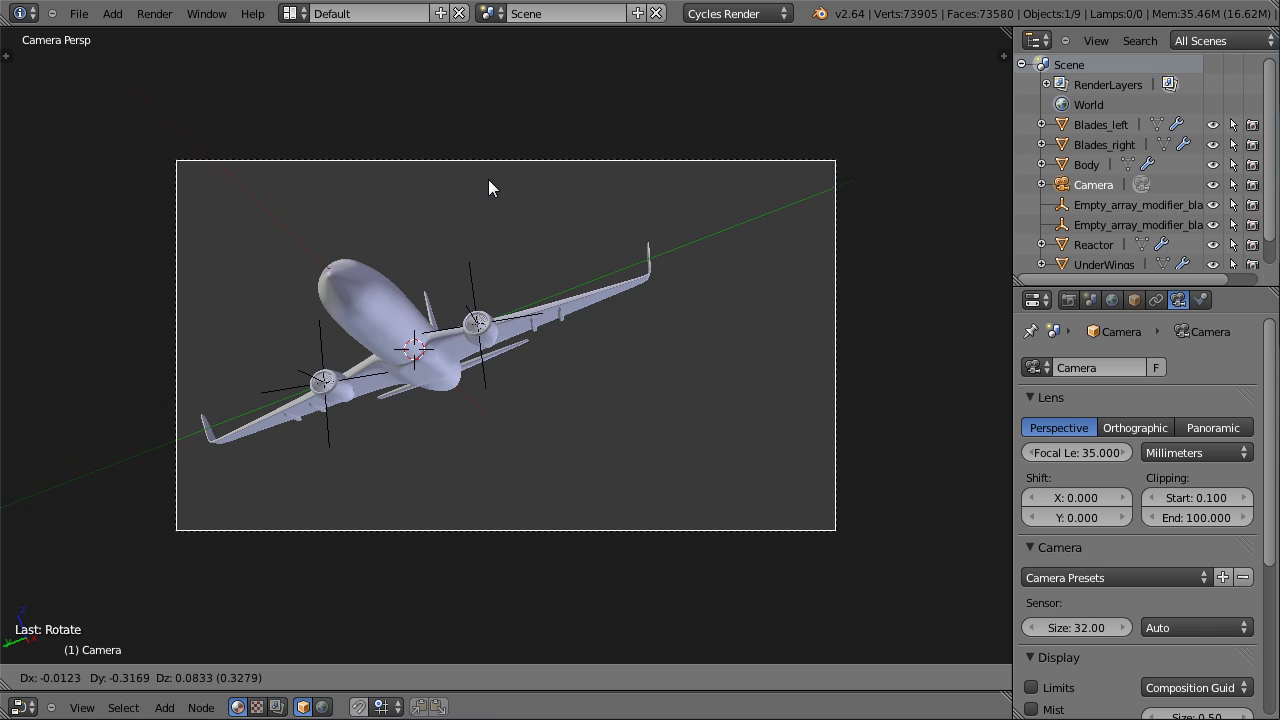
pyautogui.click(489, 192)
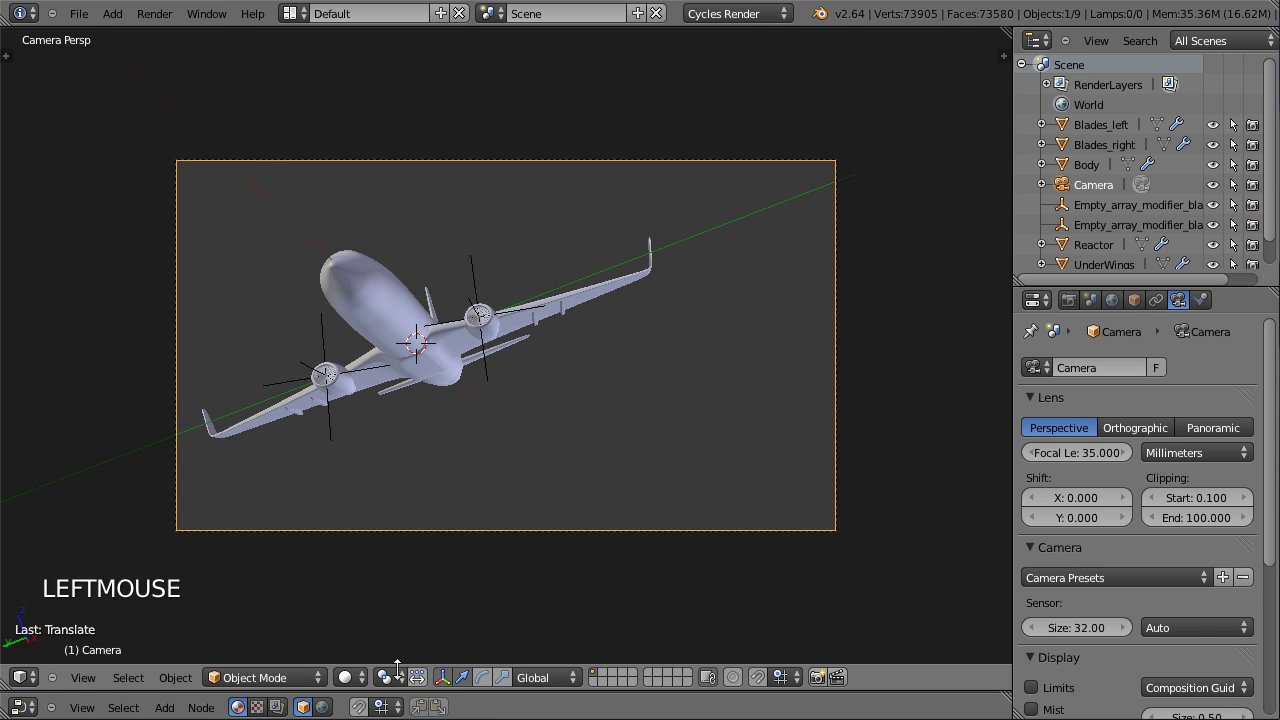
# Preview the shot in Rendered shading and fine-tune the camera framing.
pyautogui.click(360, 684)
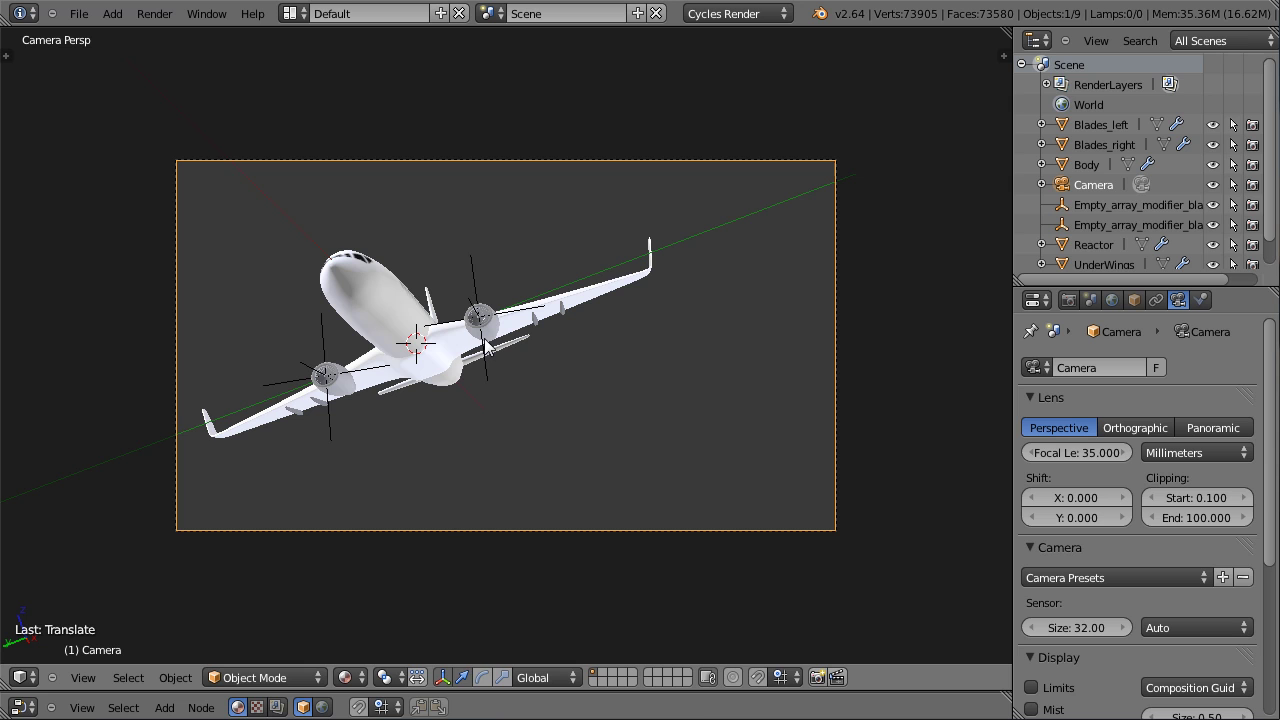
pyautogui.press('g')
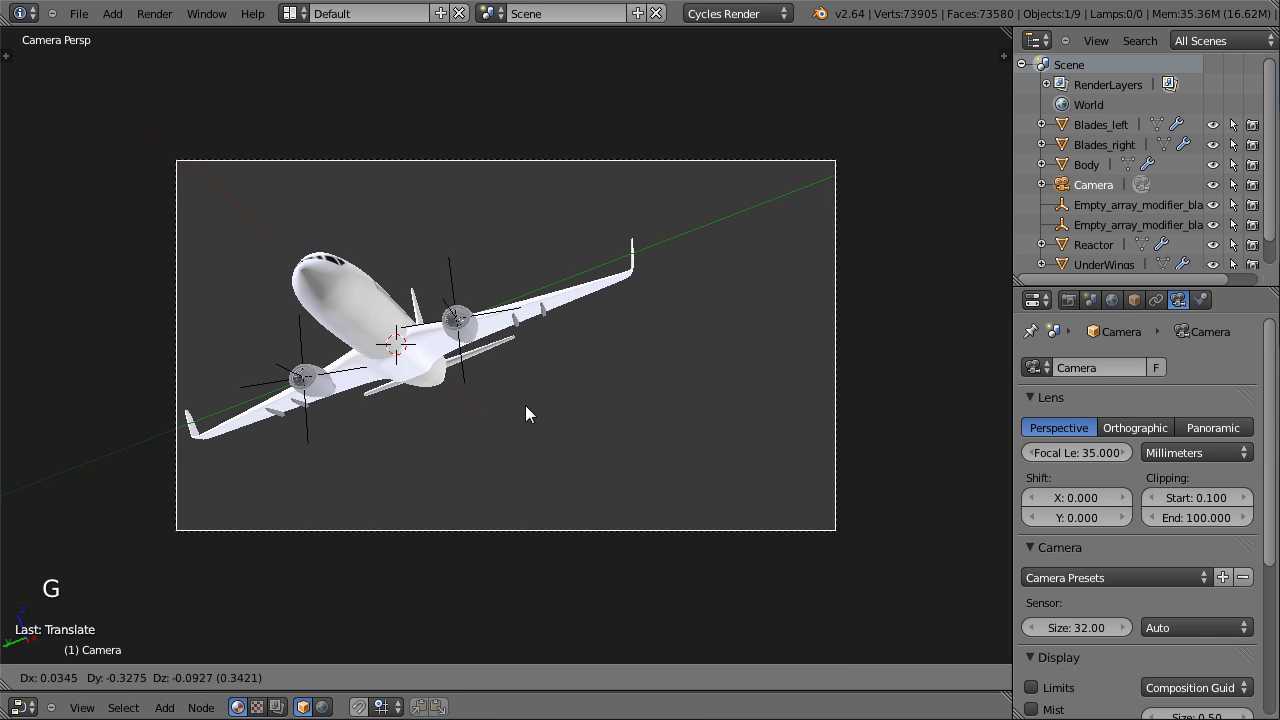
pyautogui.click(538, 419)
pyautogui.press('r')
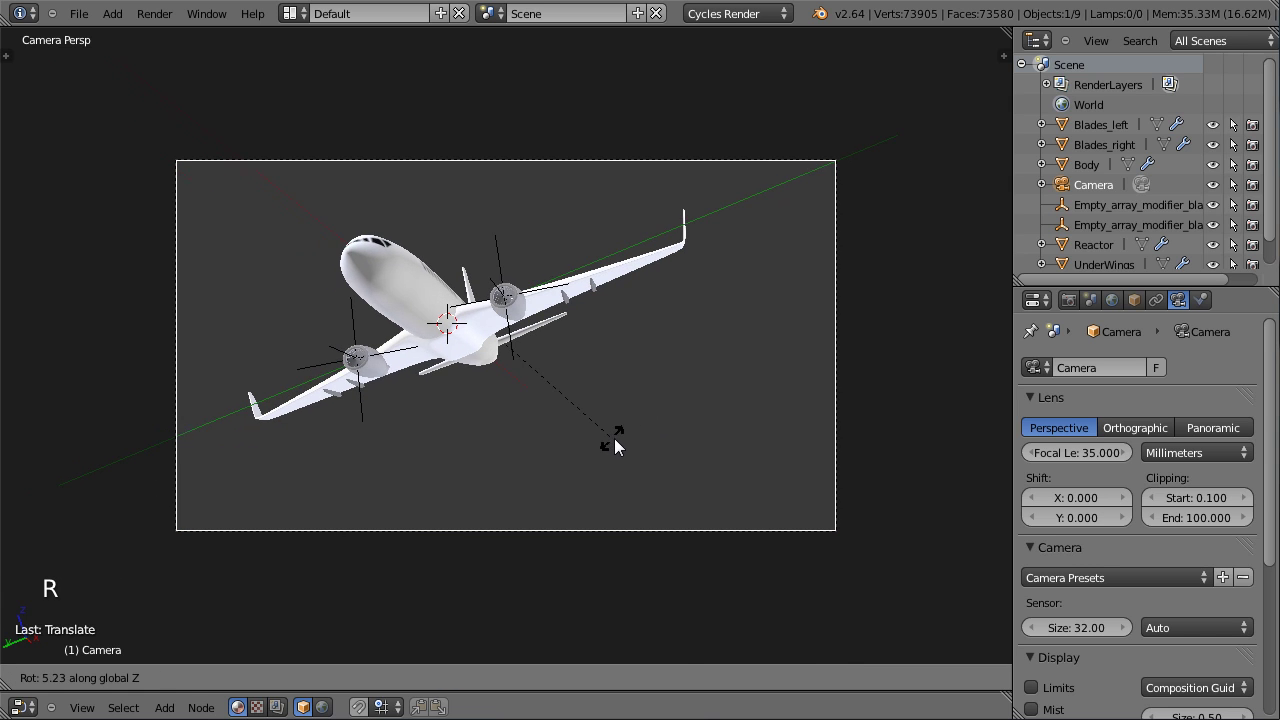
pyautogui.click(622, 445)
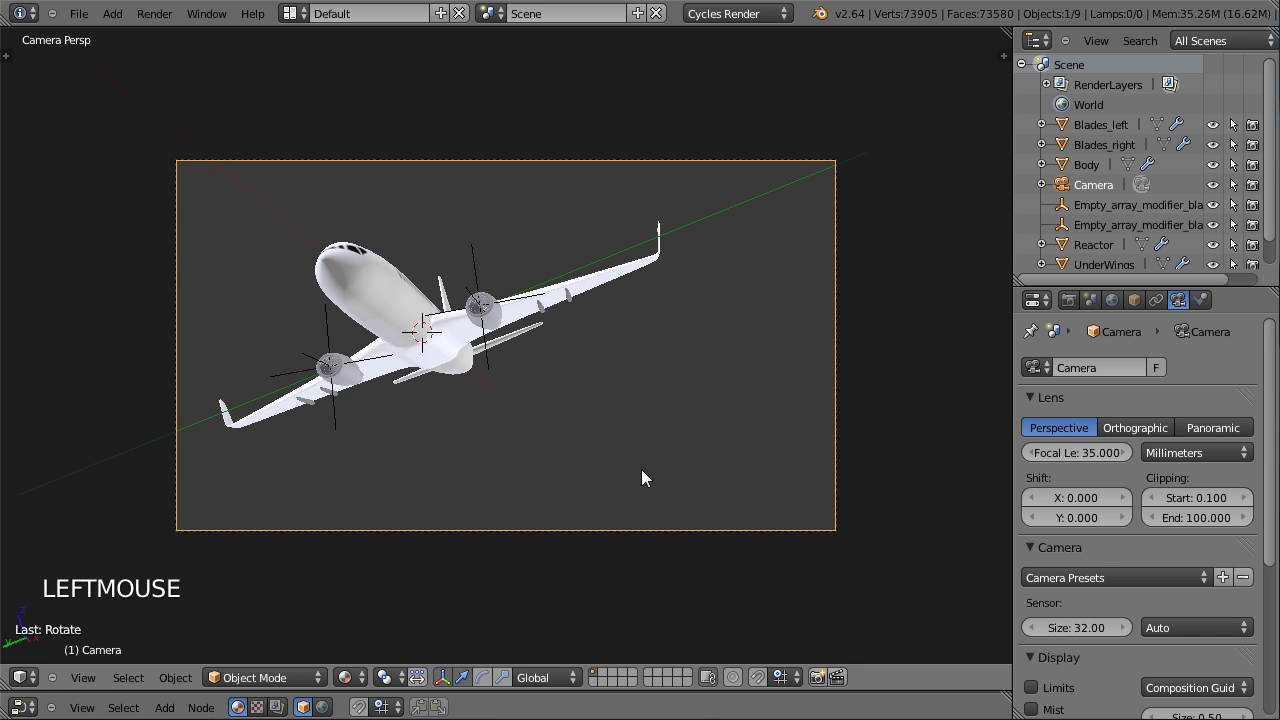
pyautogui.press('g')
pyautogui.click(613, 468)
# Return to Solid shading, save, and leave the camera to view the airliner freely.
pyautogui.click(357, 677)
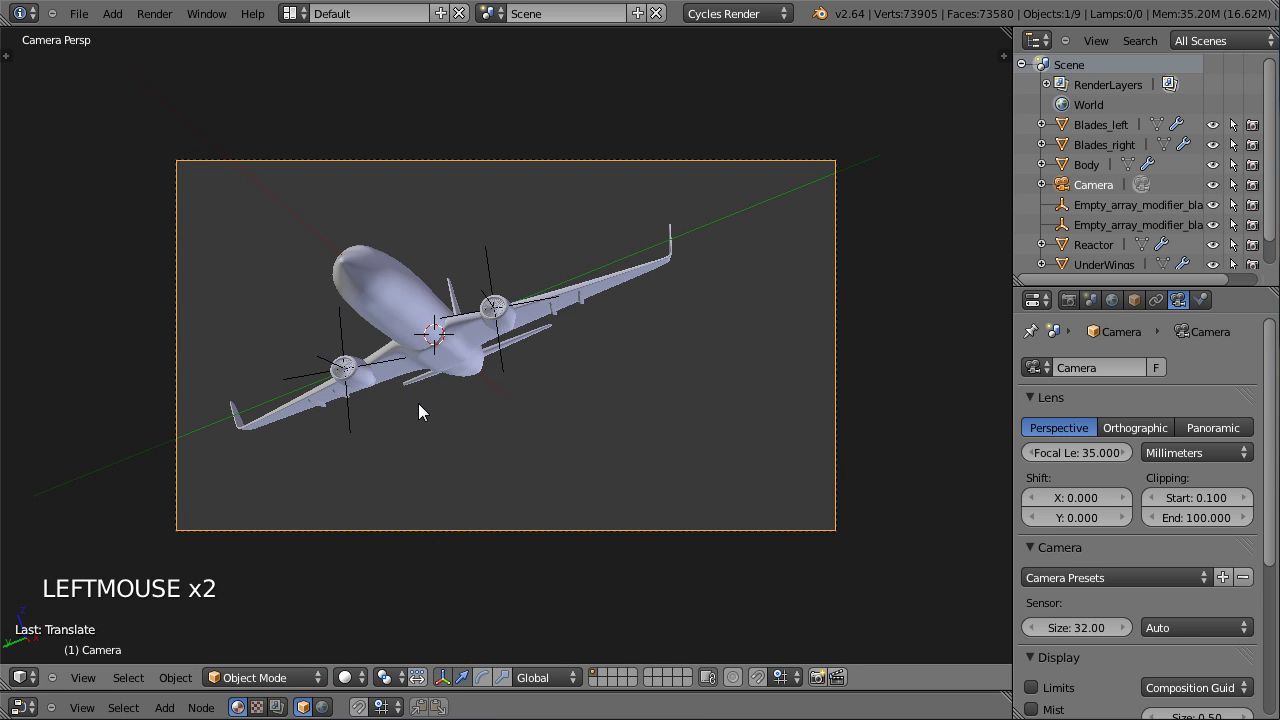
pyautogui.press('ctrl+s')
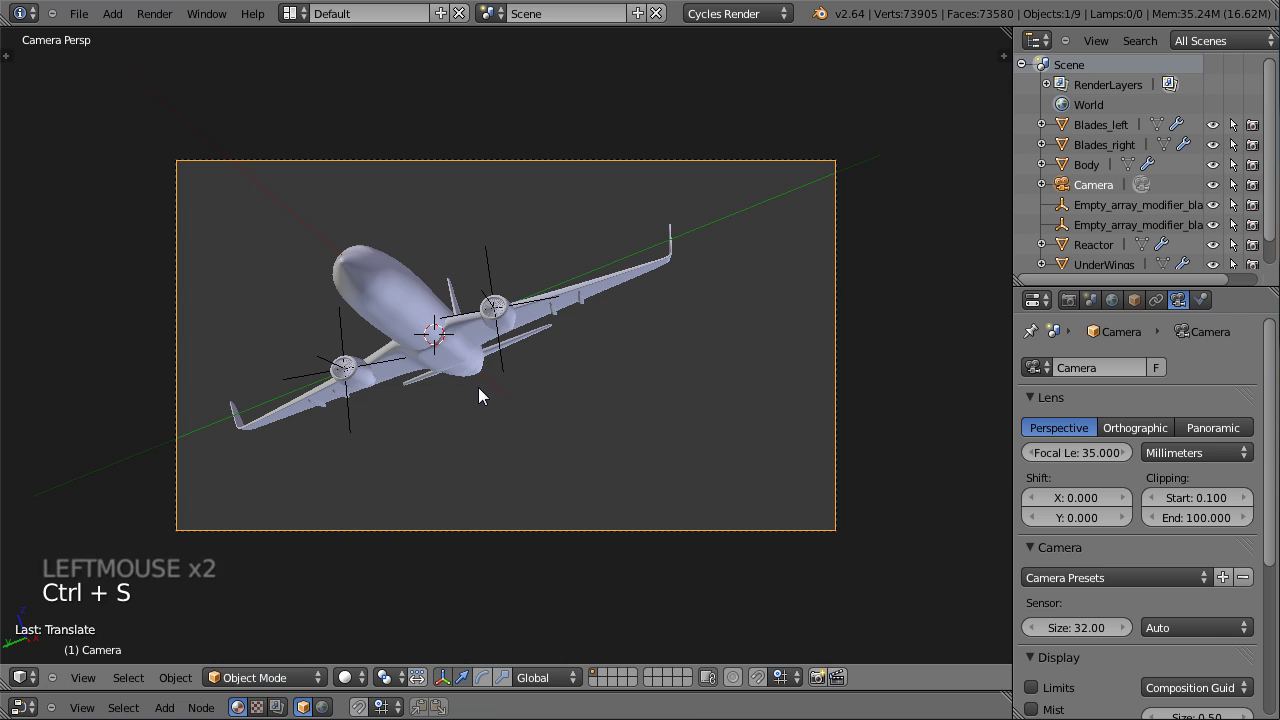
pyautogui.middleClick(578, 275)
pyautogui.scroll(-3)
pyautogui.middleClick(697, 203)
pyautogui.middleClick(582, 297)
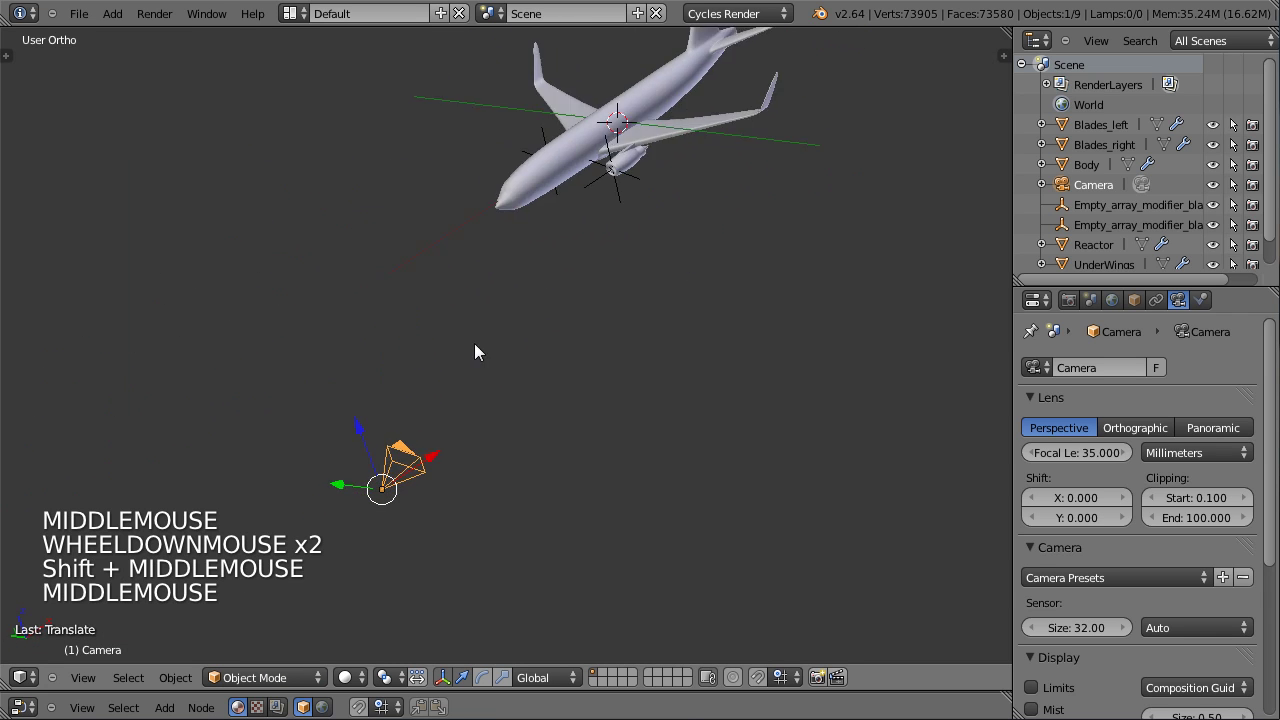
# Add a new mesh plane and place it out beside the airliner's wing.
pyautogui.press('shift+a')
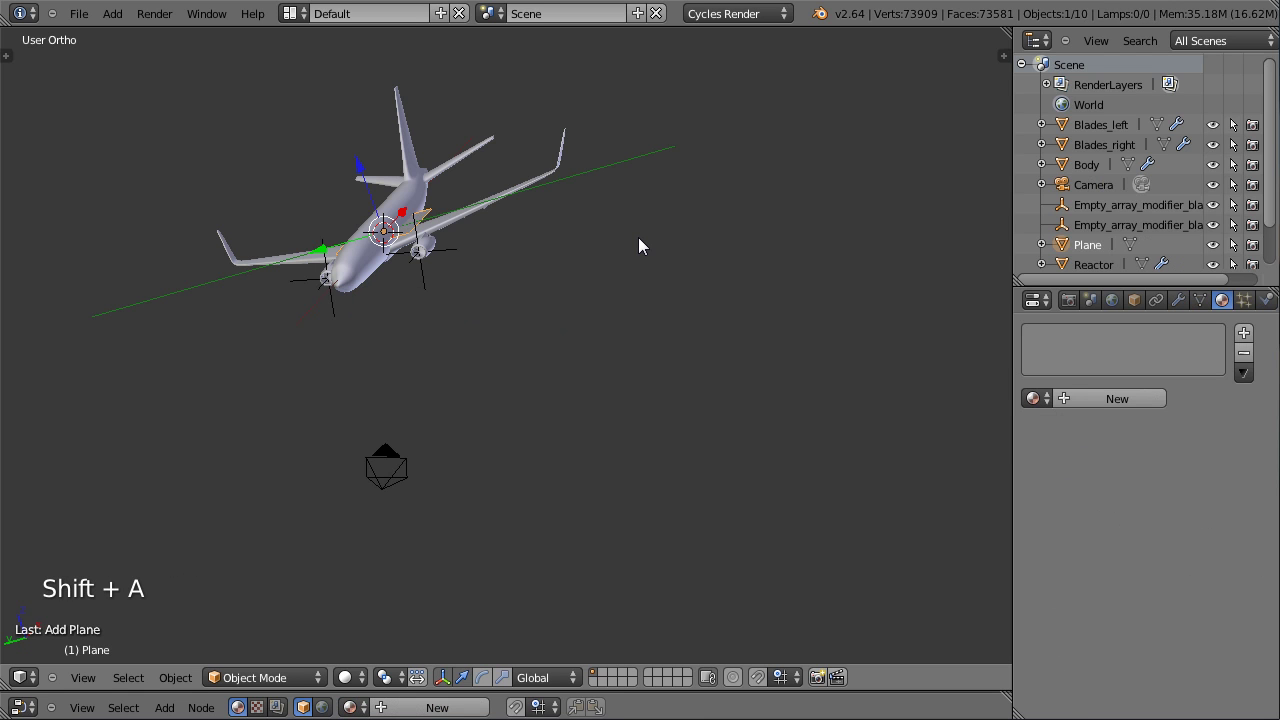
pyautogui.middleClick(634, 224)
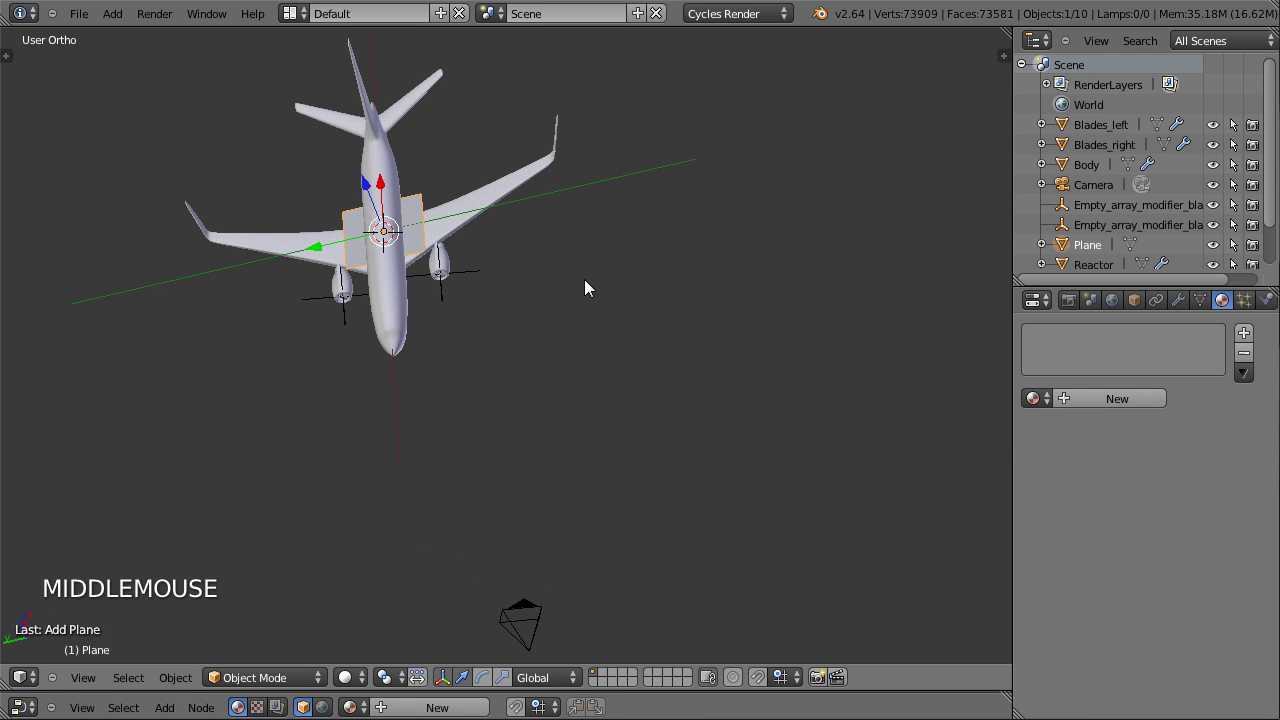
pyautogui.middleClick(460, 176)
pyautogui.scroll(3)
pyautogui.press('r')
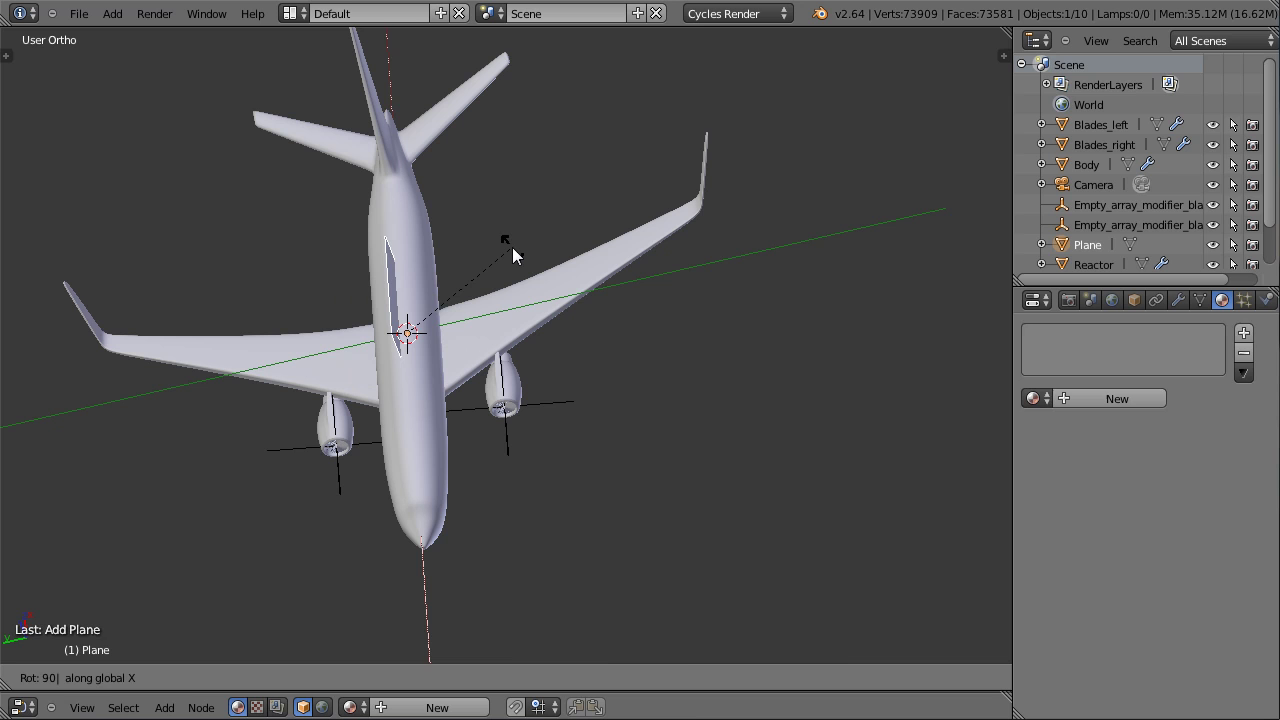
pyautogui.click(337, 360)
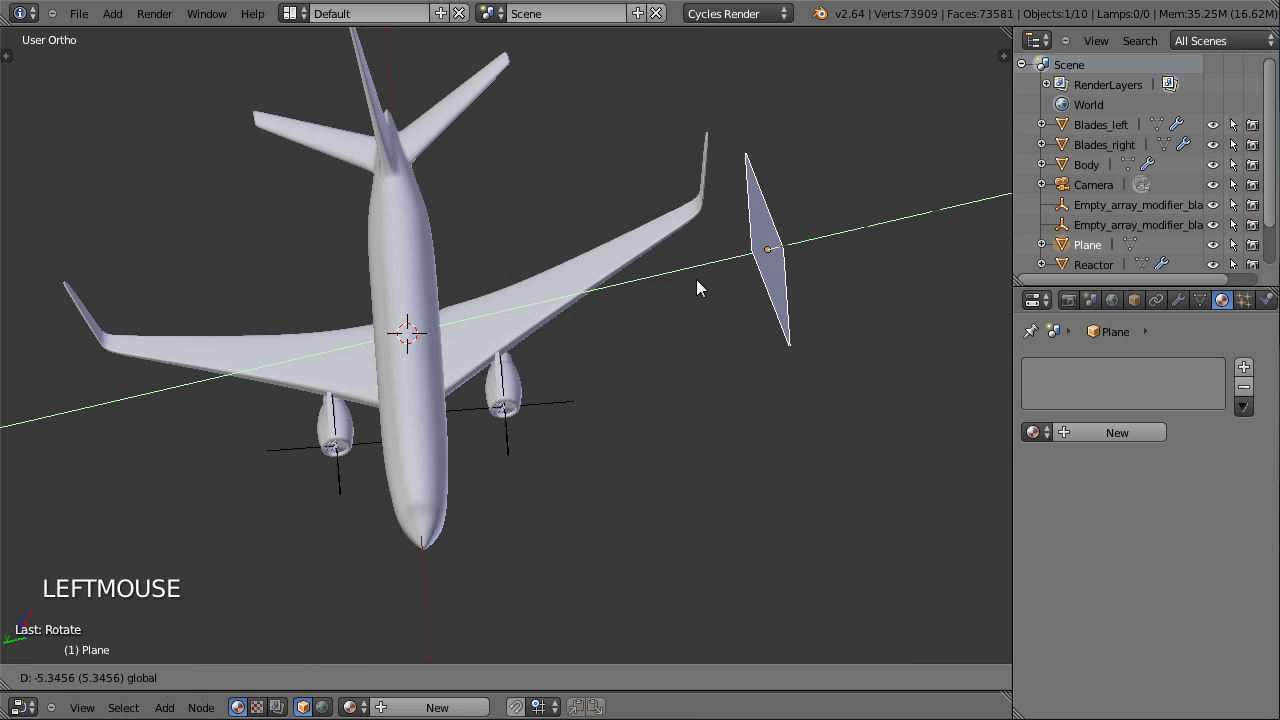
# Tilt the plane and move it further from the wing, checking placement from several angles.
pyautogui.press('ctrl+space')
pyautogui.middleClick(411, 456)
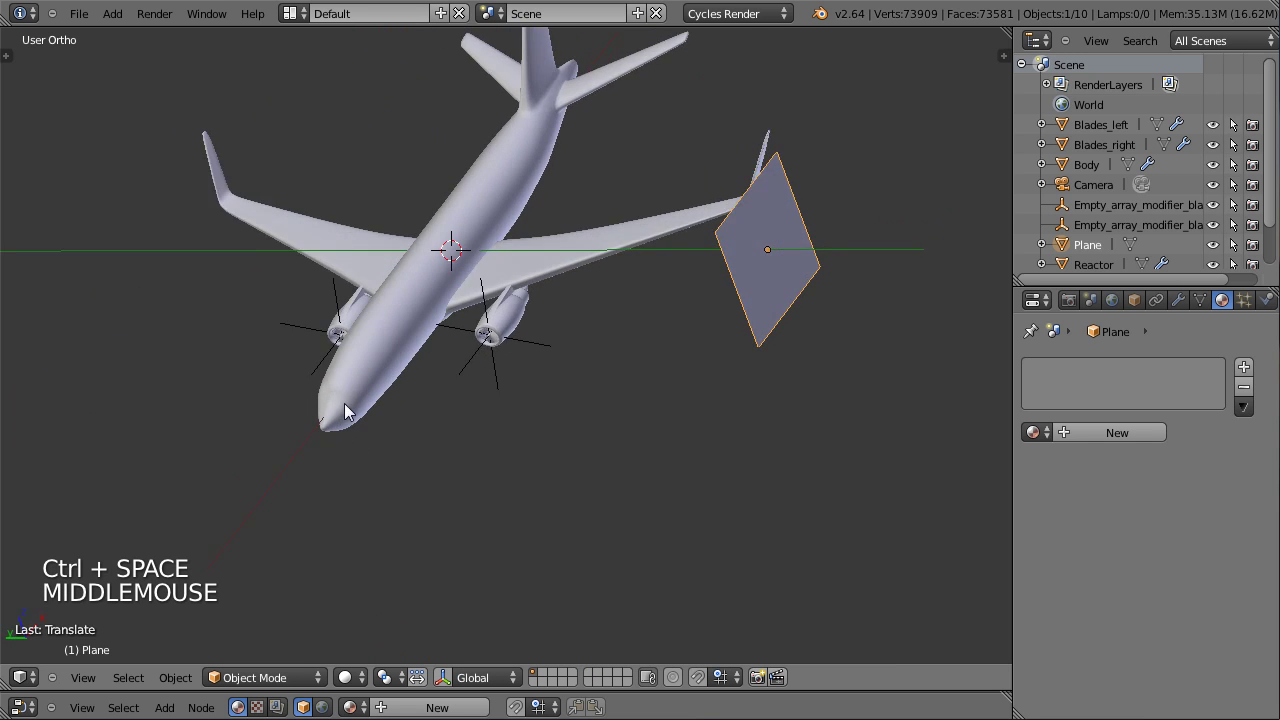
pyautogui.middleClick(826, 356)
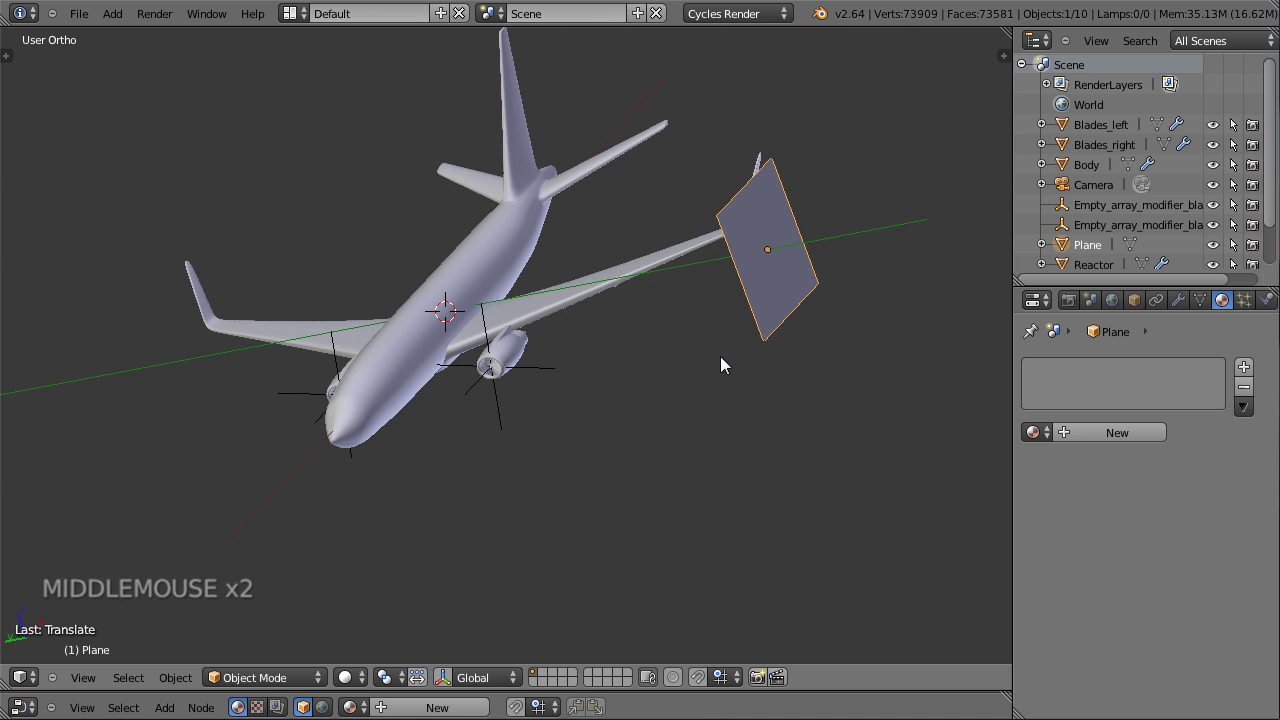
pyautogui.middleClick(616, 360)
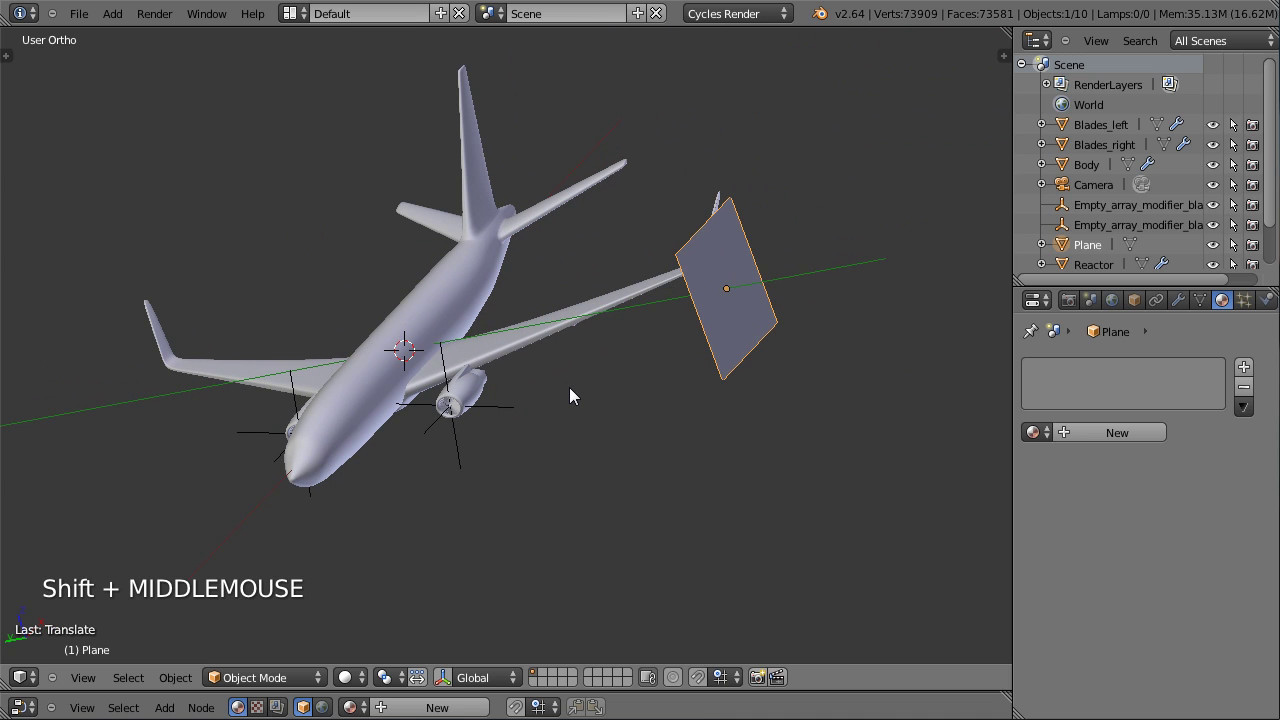
pyautogui.press('g')
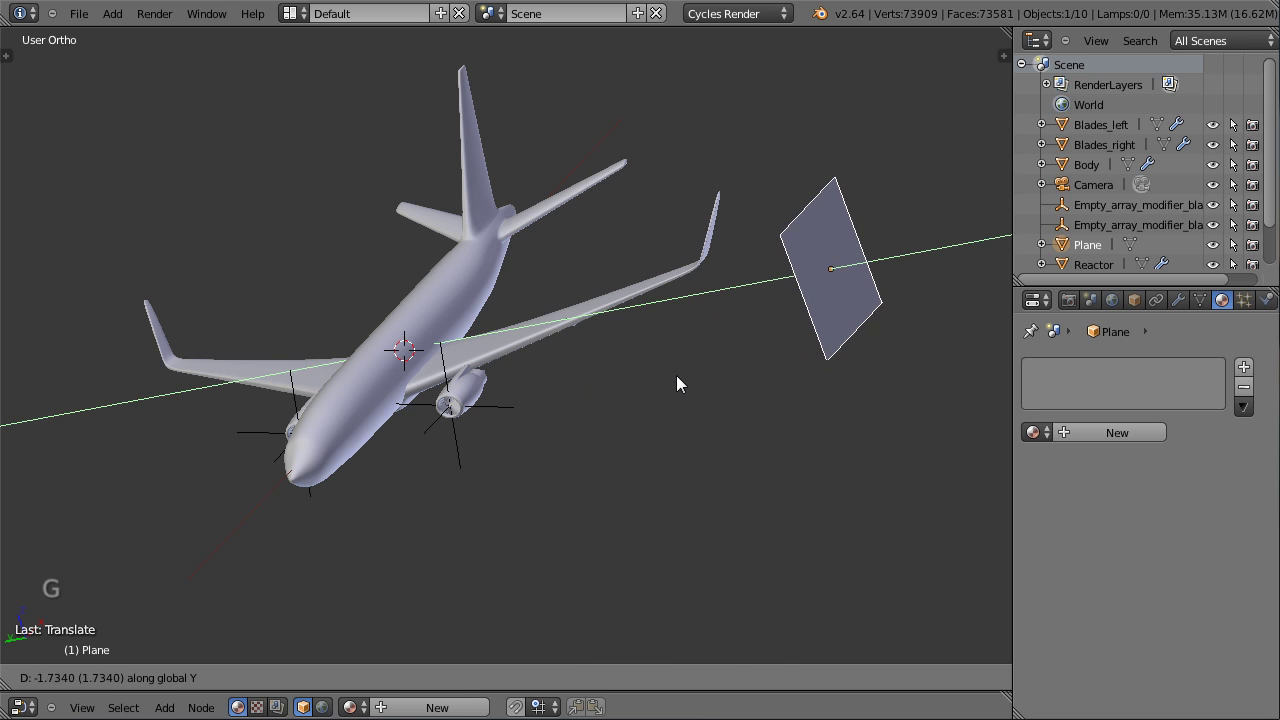
pyautogui.click(615, 412)
pyautogui.middleClick(557, 412)
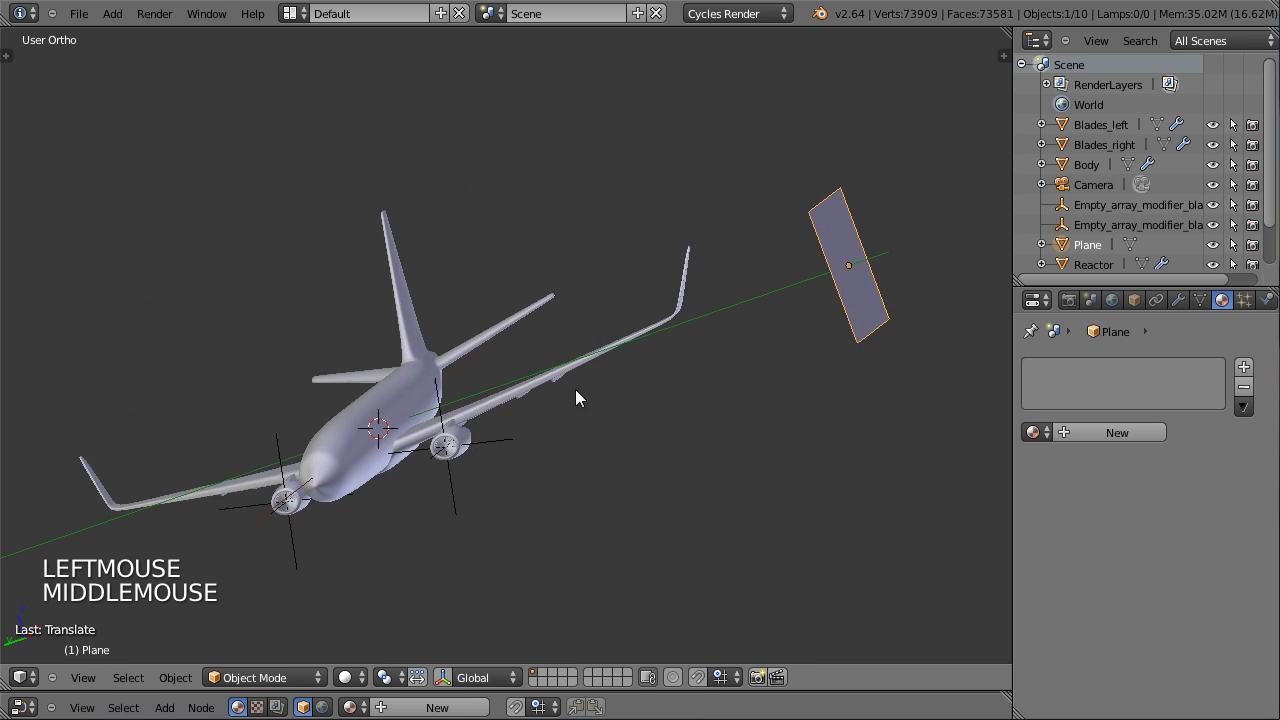
pyautogui.middleClick(873, 390)
# In front view, scale the plane up into a large upright rectangle beside the airliner.
pyautogui.press('KP_1')
pyautogui.middleClick(732, 430)
pyautogui.press('s')
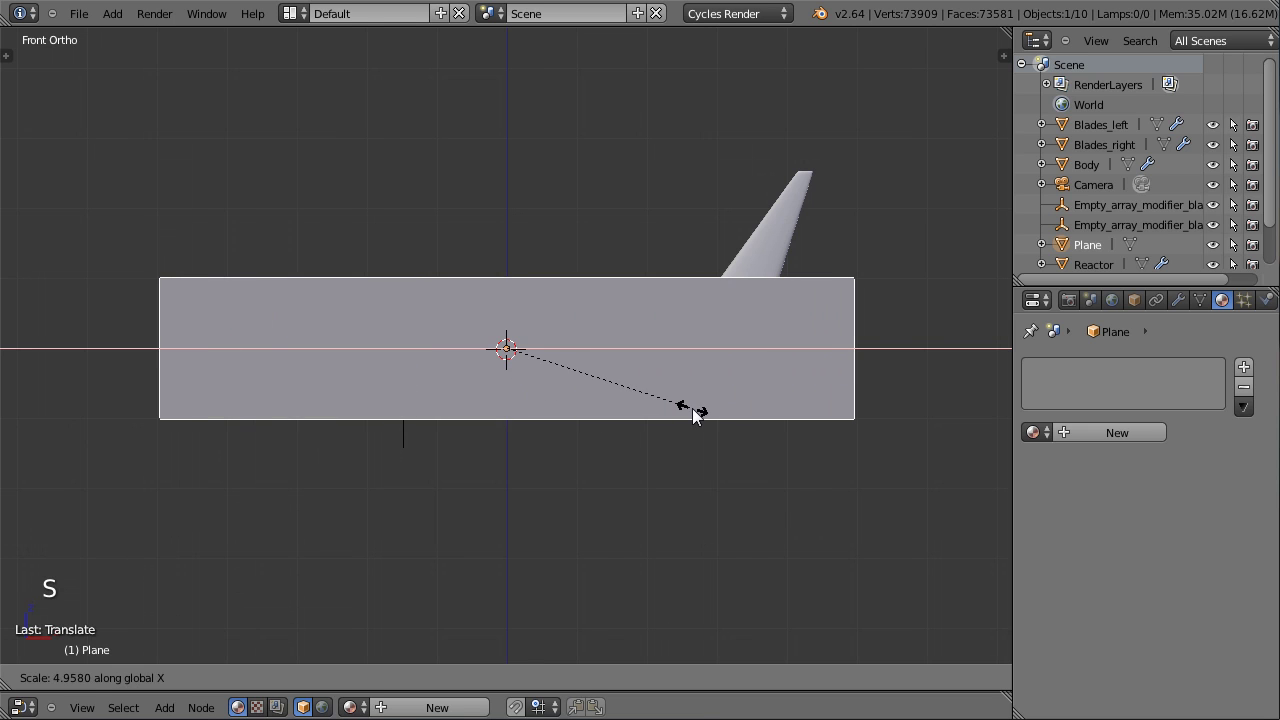
pyautogui.click(628, 442)
pyautogui.press('s')
pyautogui.click(668, 463)
pyautogui.press('s')
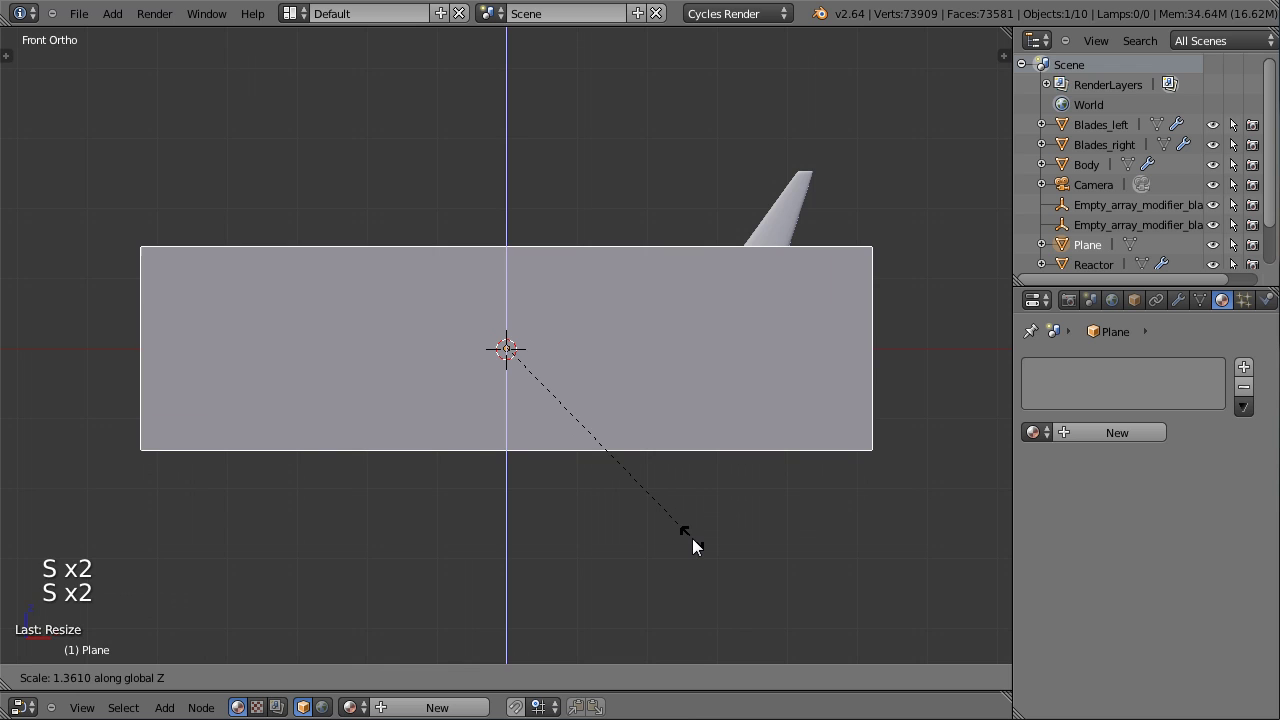
pyautogui.click(375, 438)
# Orbit around the scene to inspect the enlarged plane against the airliner.
pyautogui.middleClick(375, 438)
pyautogui.middleClick(419, 449)
pyautogui.middleClick(419, 408)
pyautogui.middleClick(510, 440)
pyautogui.middleClick(491, 421)
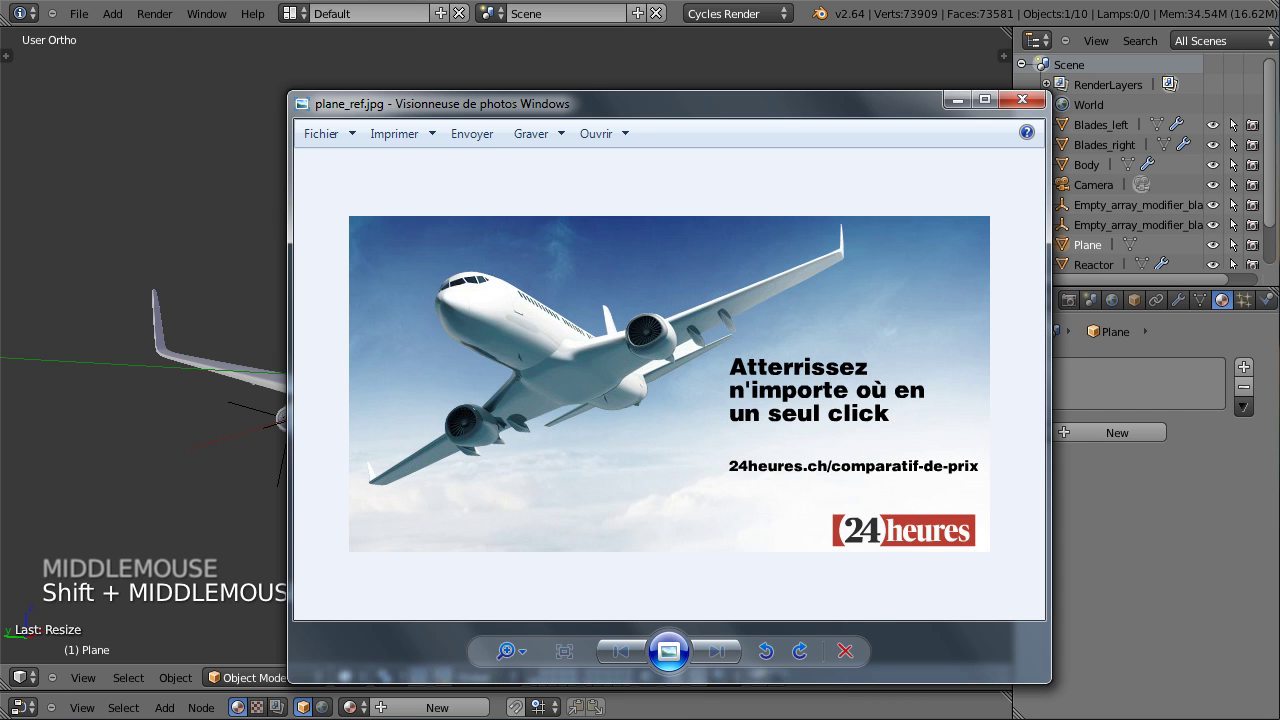
# Rename the Plane object to Light_main in the Outliner and show its object properties.
pyautogui.middleClick(368, 405)
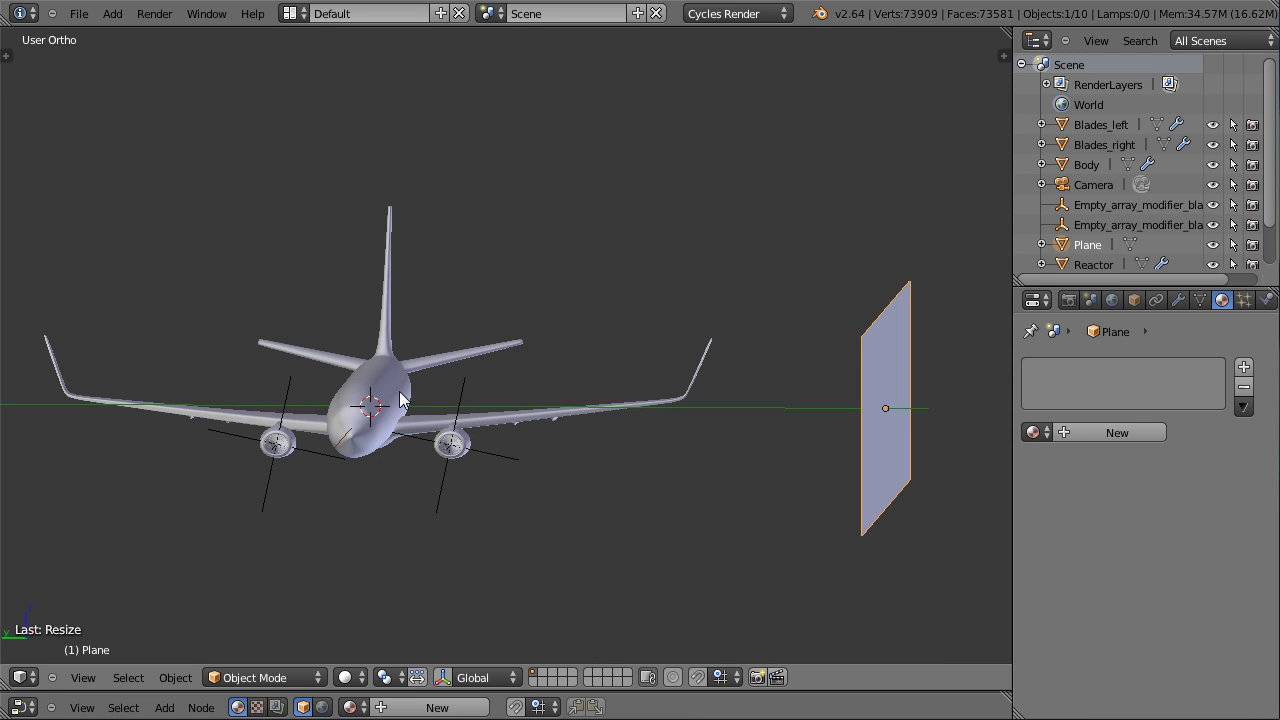
pyautogui.middleClick(576, 401)
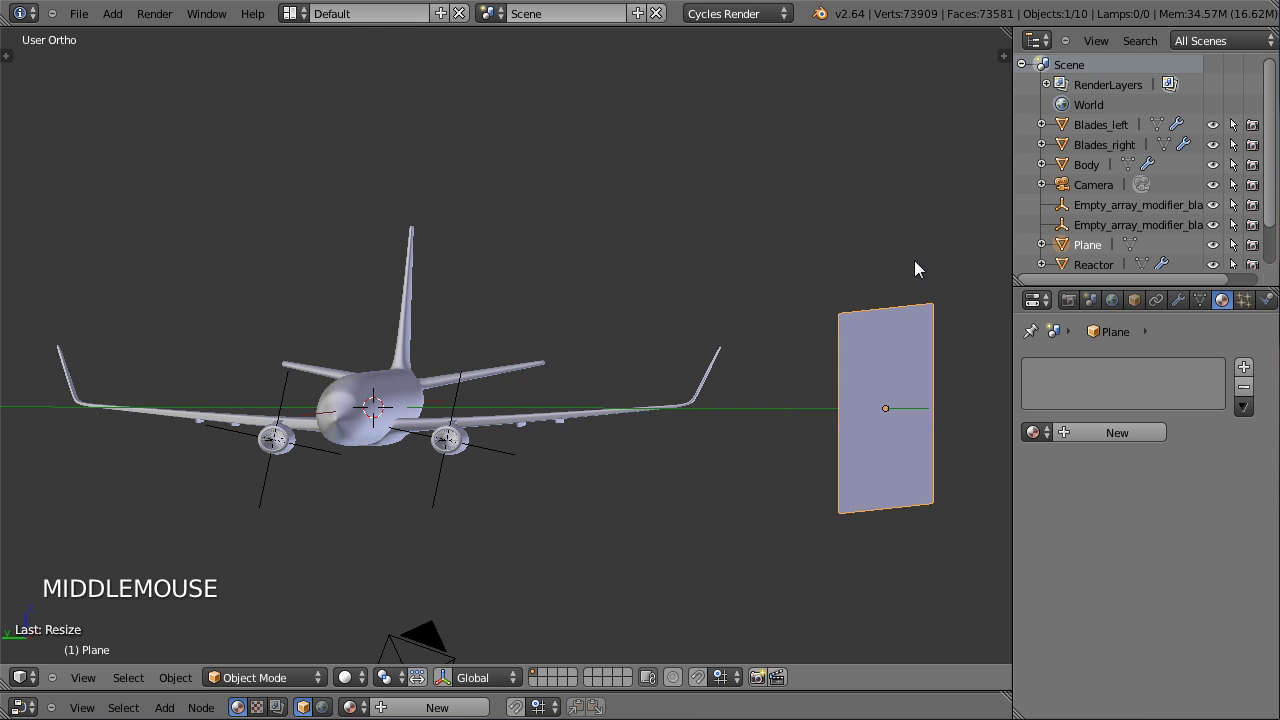
pyautogui.click(1083, 244)
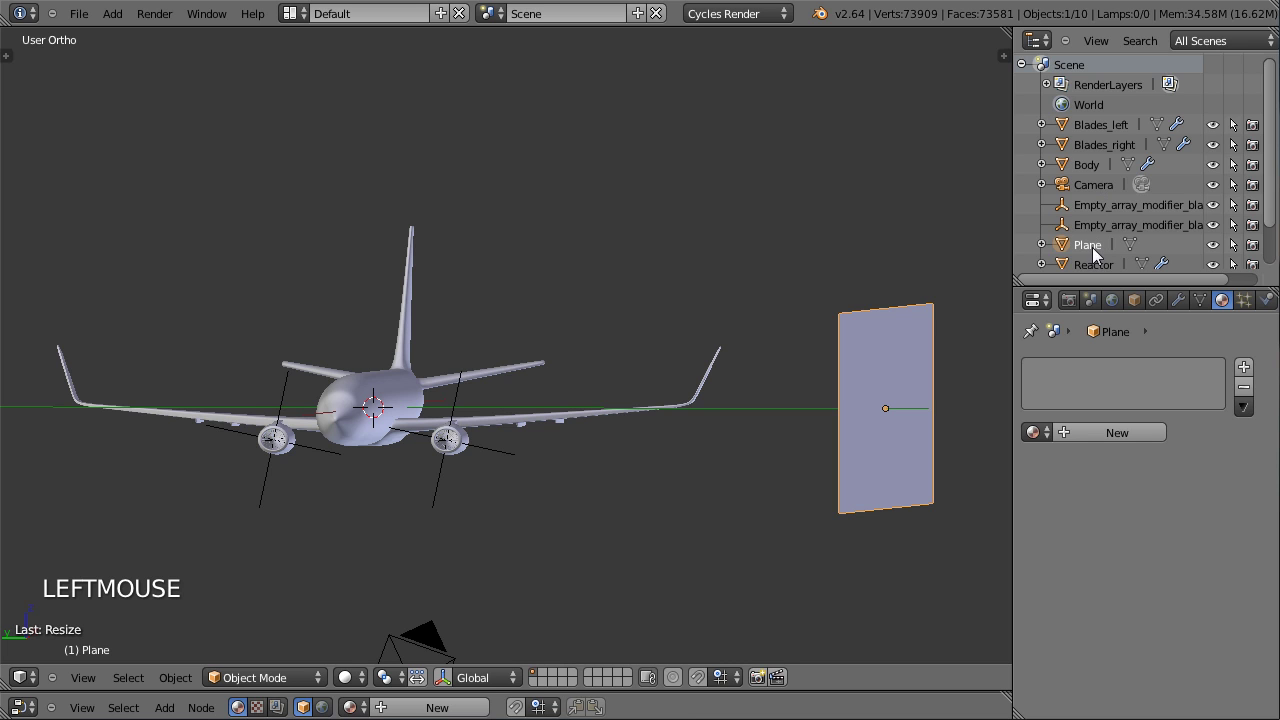
pyautogui.click(1097, 252)
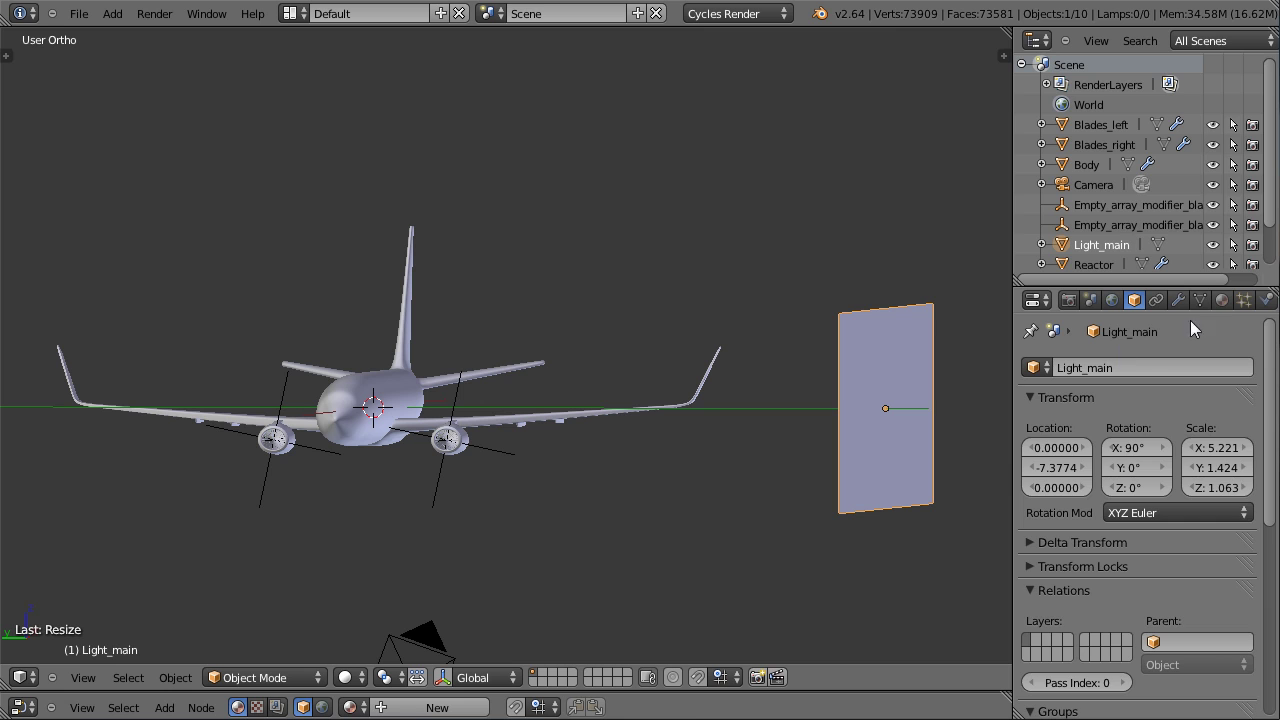
# Create material Lamp_main on Light_main as a white (1,1,1) Emission shader with strength 5.
pyautogui.click(1120, 436)
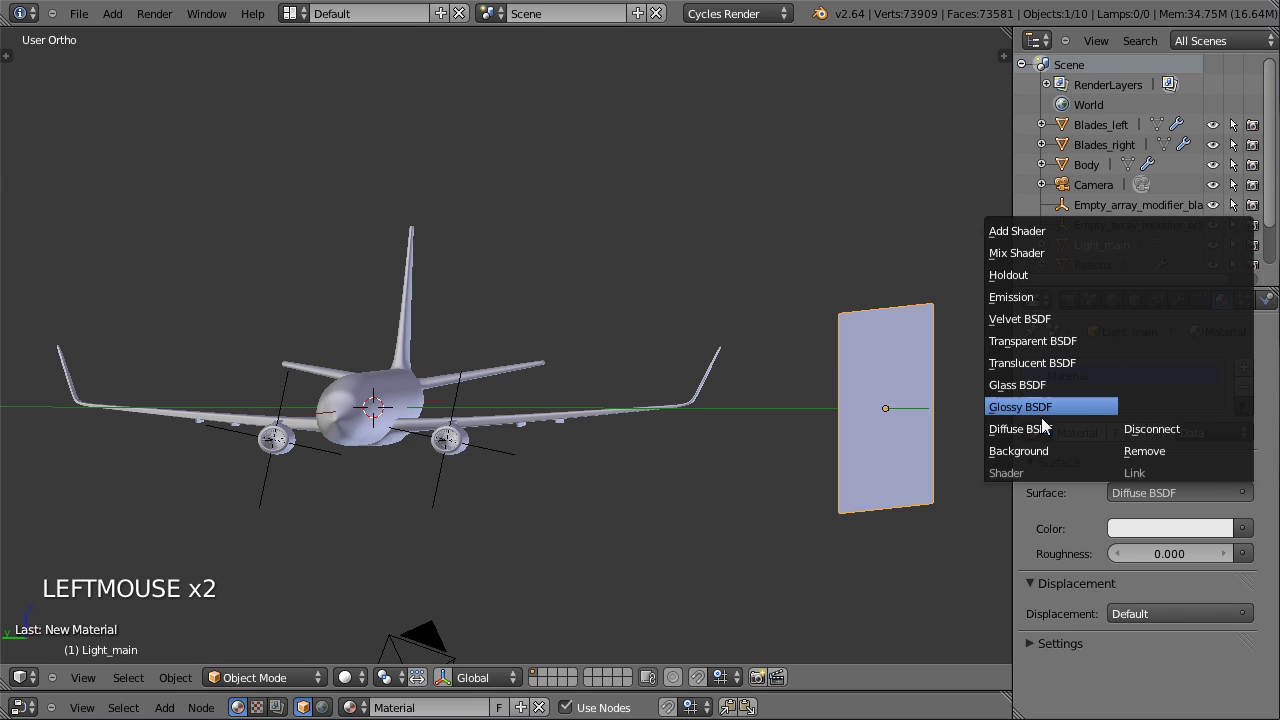
pyautogui.click(1039, 324)
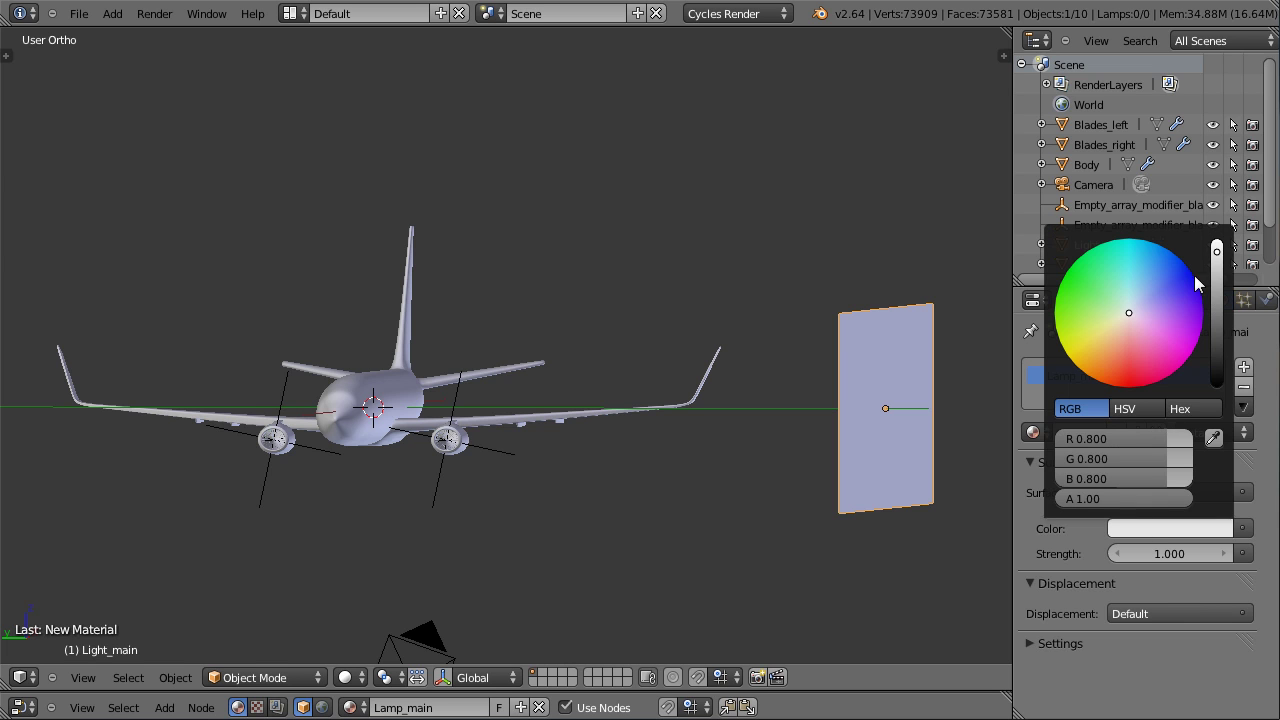
pyautogui.click(1221, 253)
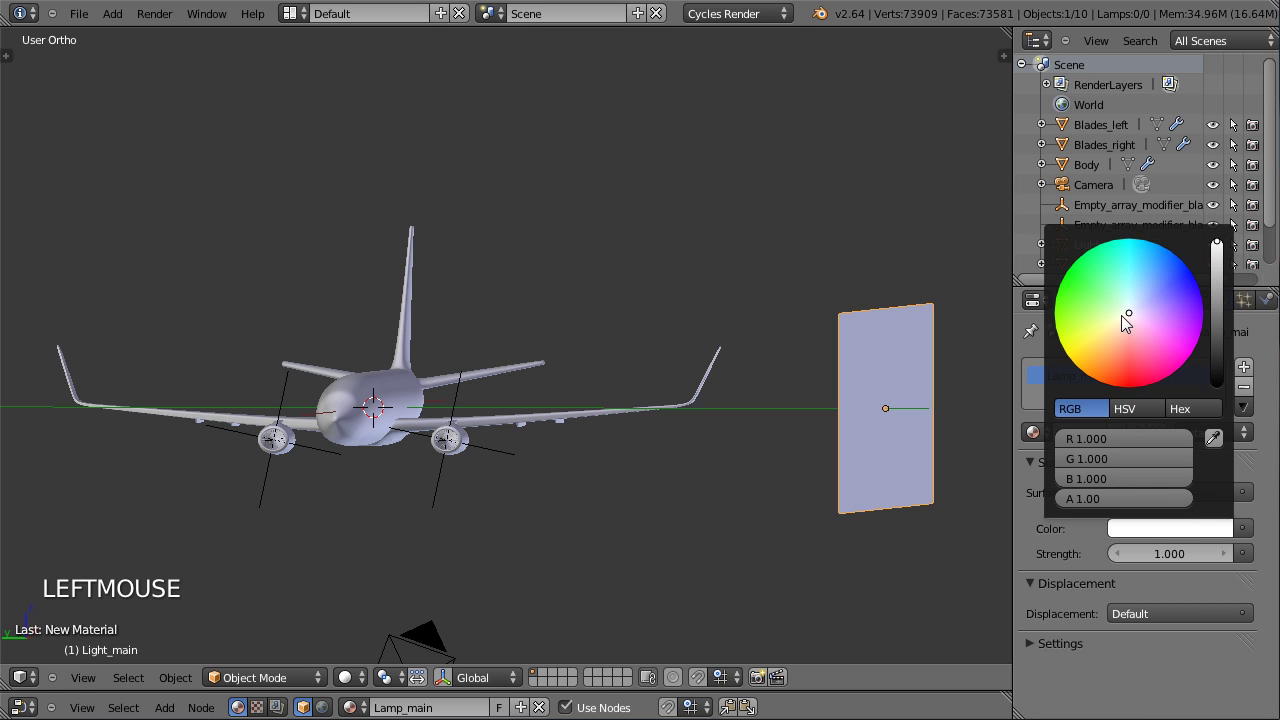
pyautogui.click(1128, 326)
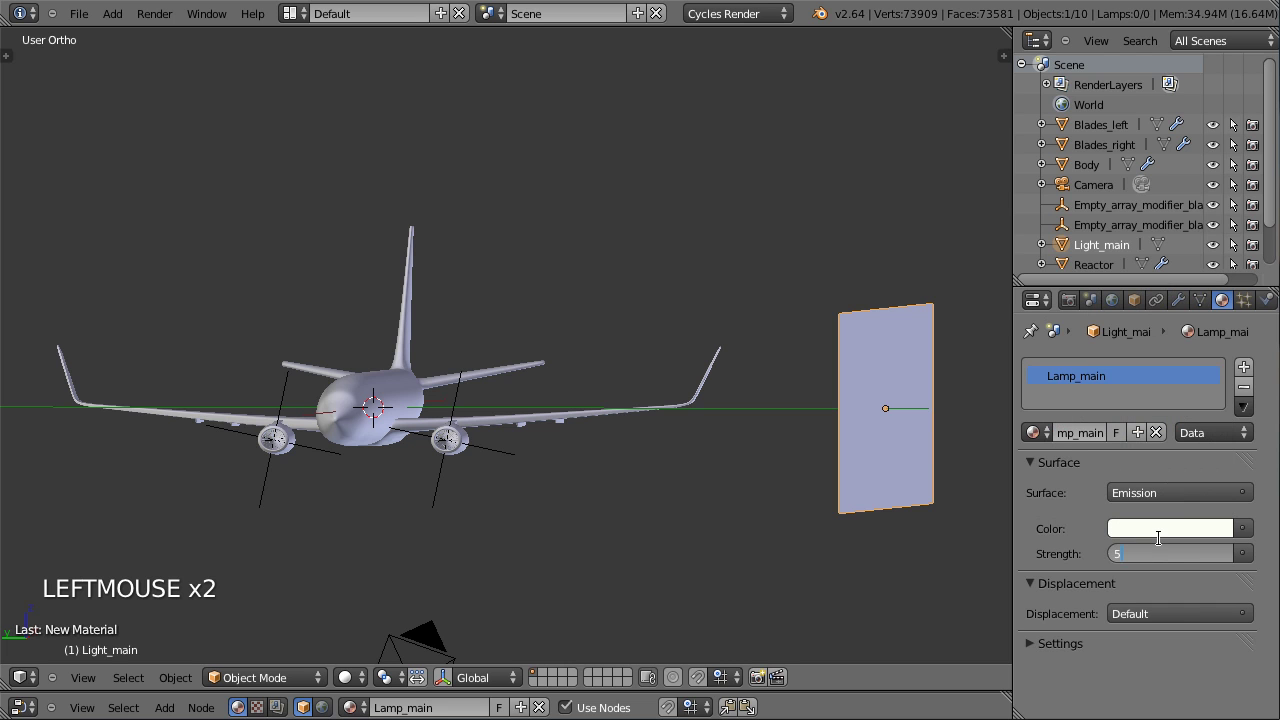
pyautogui.click(1167, 549)
pyautogui.middleClick(605, 396)
pyautogui.click(354, 684)
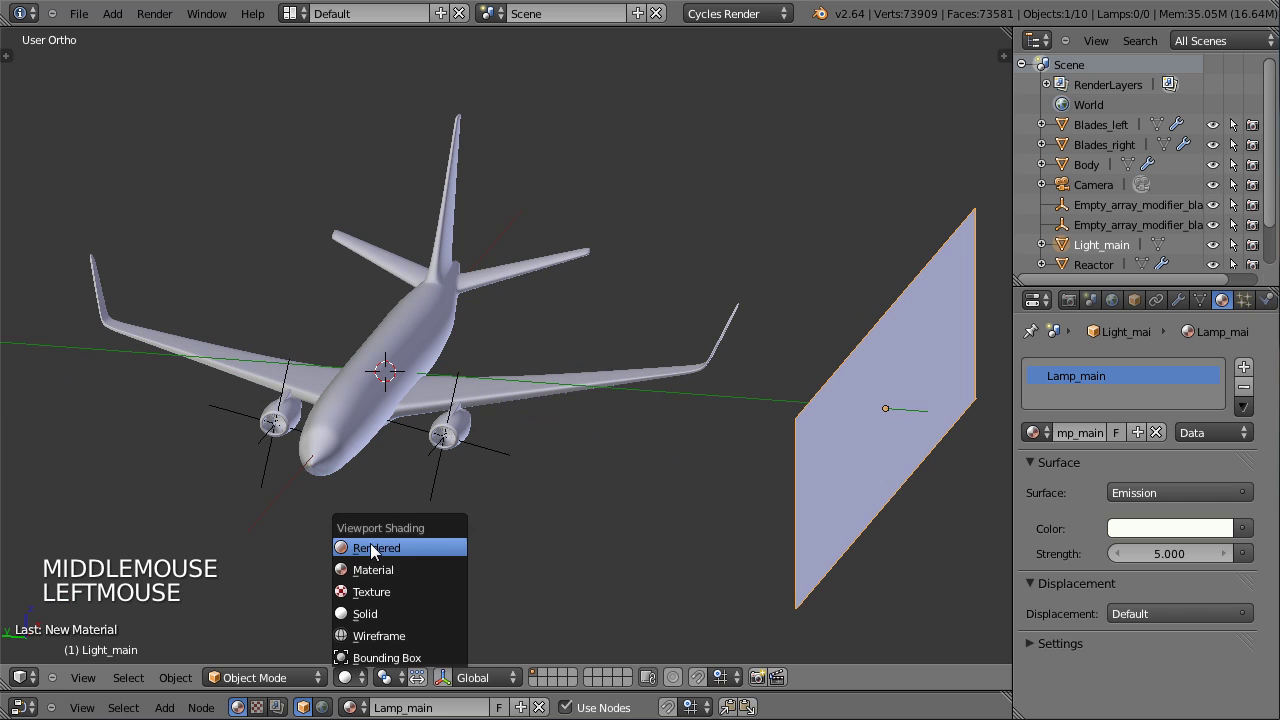
pyautogui.click(1093, 490)
# Expand Cycles Sampling and set the final Render sample count to 10.
pyautogui.click(1136, 443)
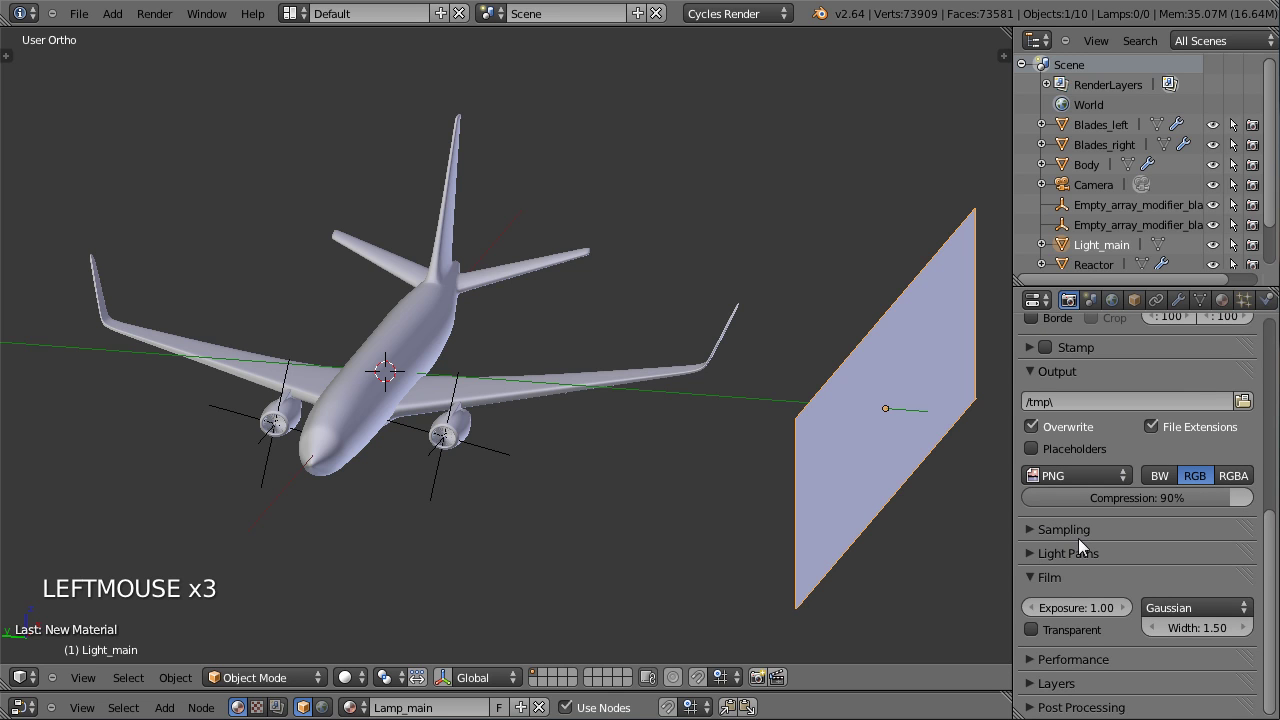
pyautogui.click(986, 425)
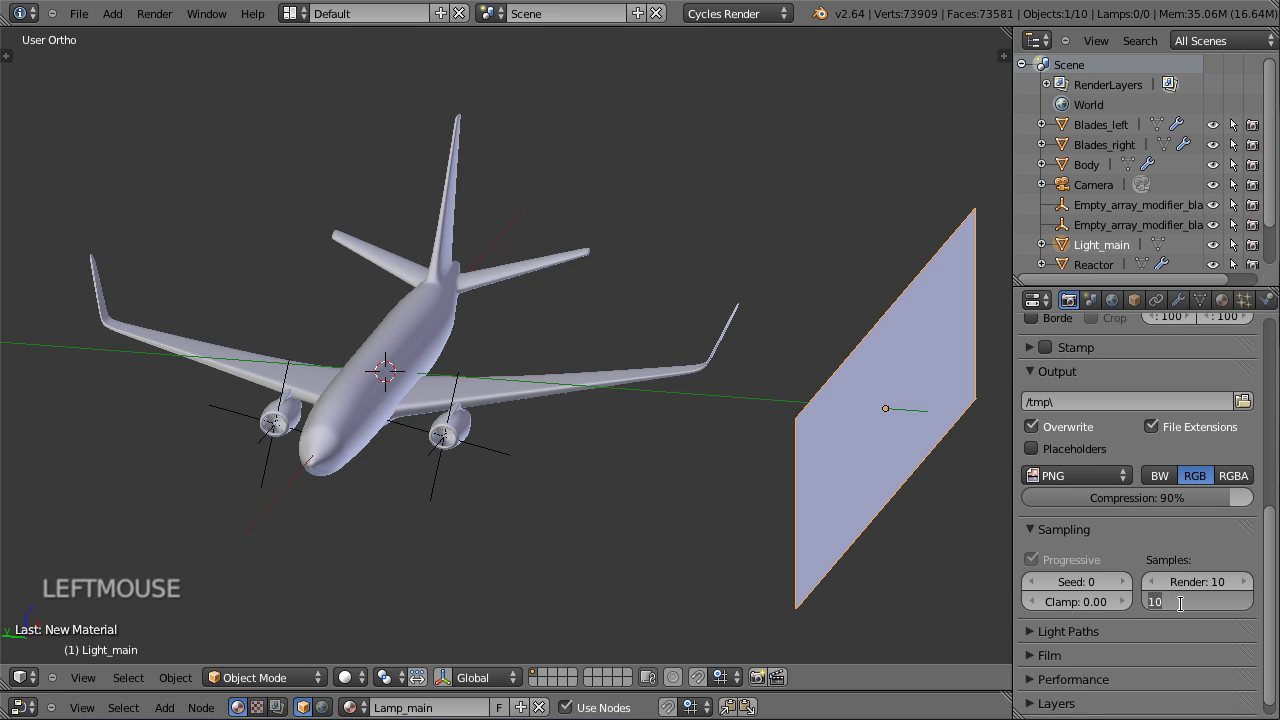
pyautogui.click(1189, 615)
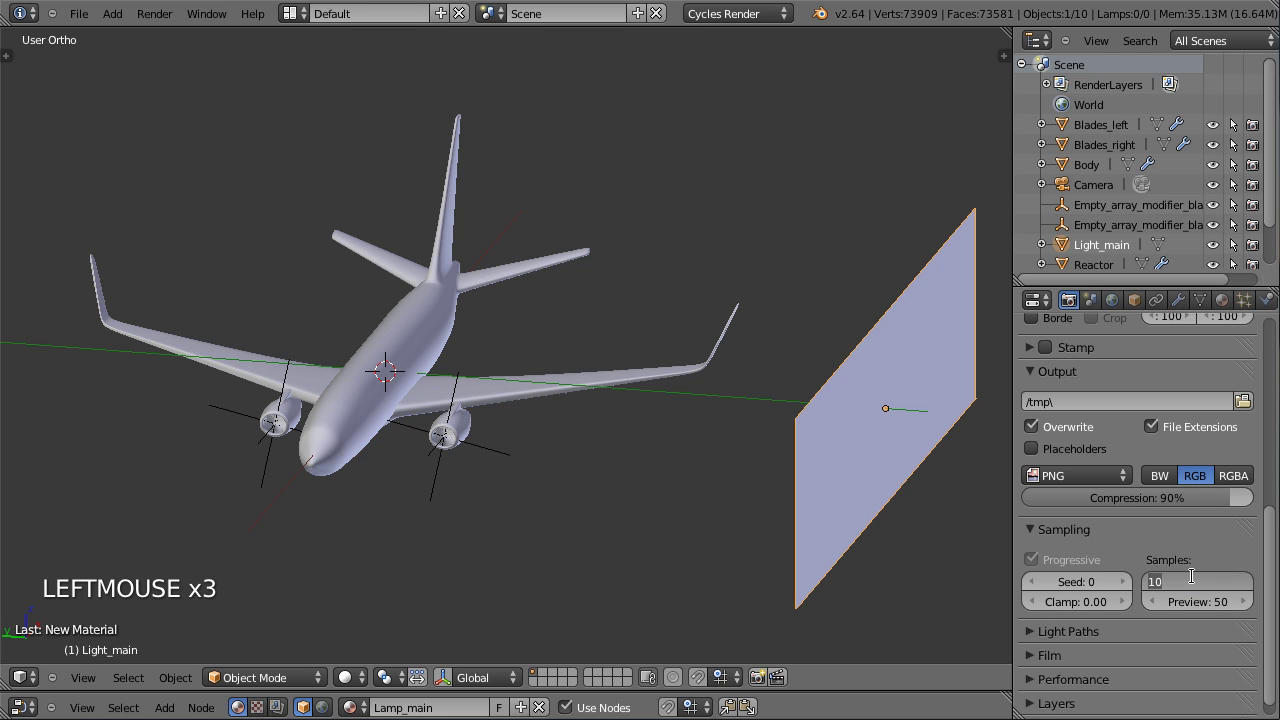
pyautogui.click(1200, 583)
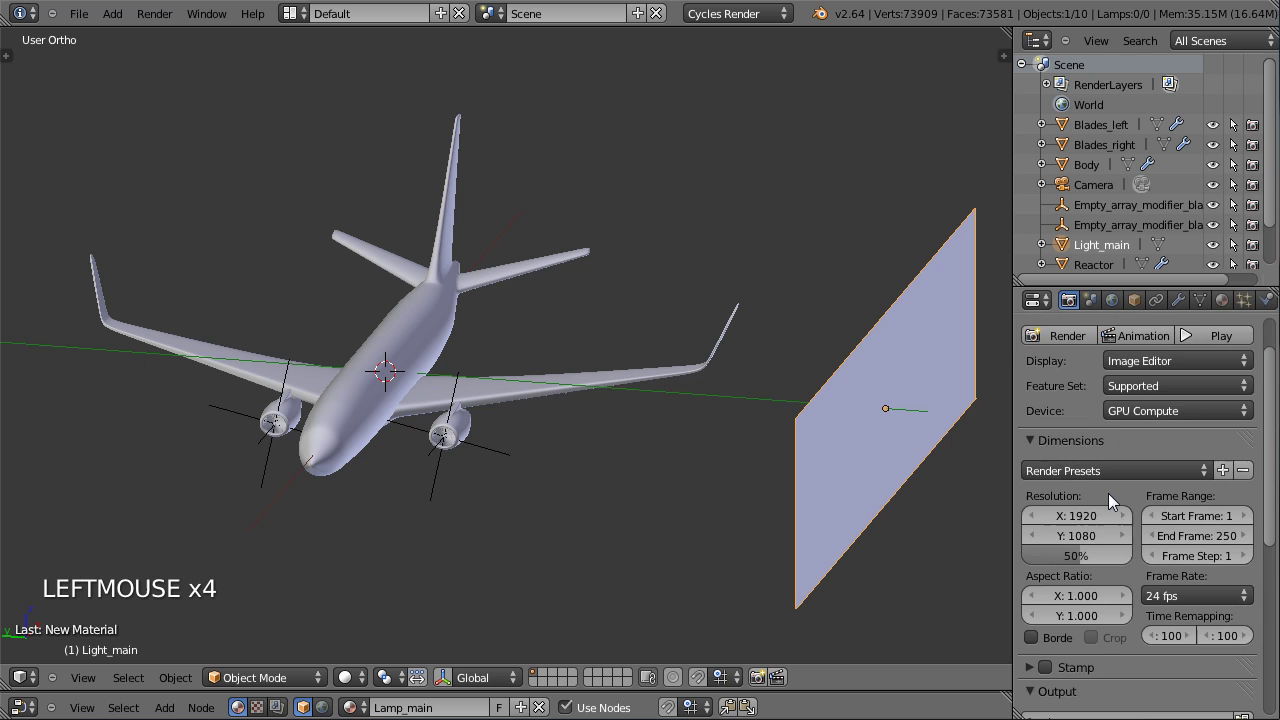
pyautogui.scroll(3)
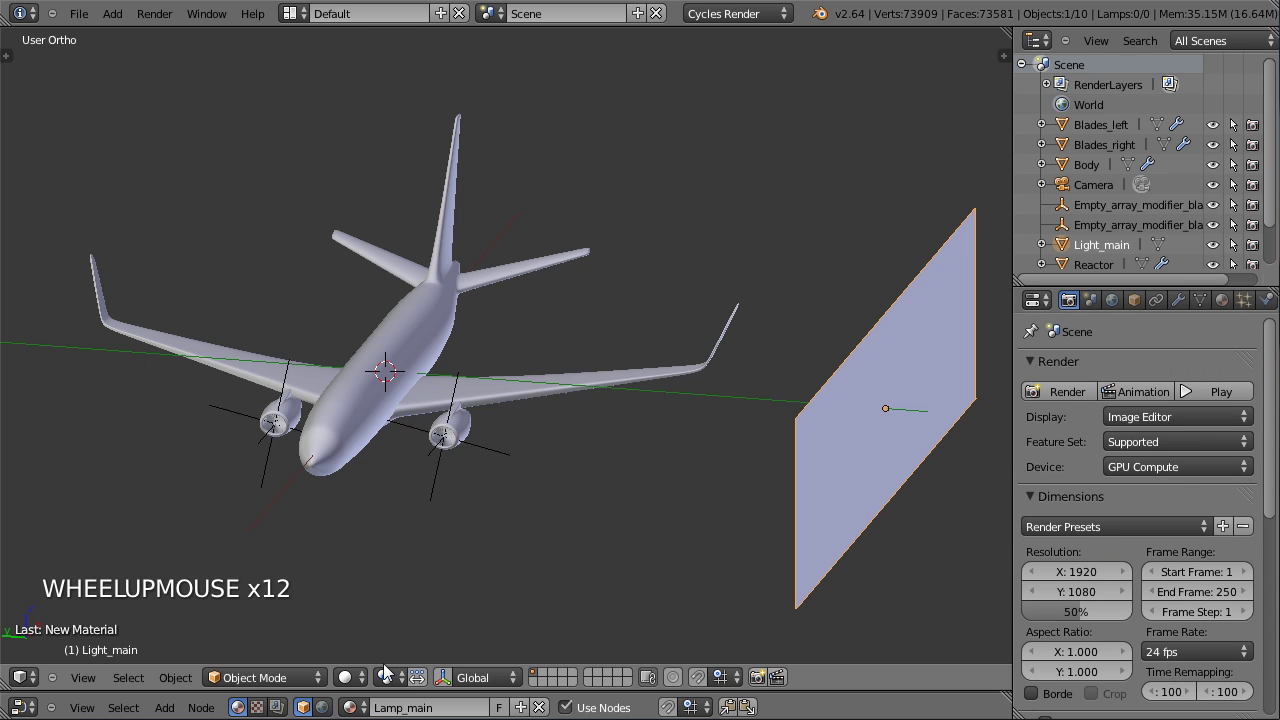
# Switch the viewport to Rendered and view the airliner lit by Light_main through the camera.
pyautogui.click(345, 674)
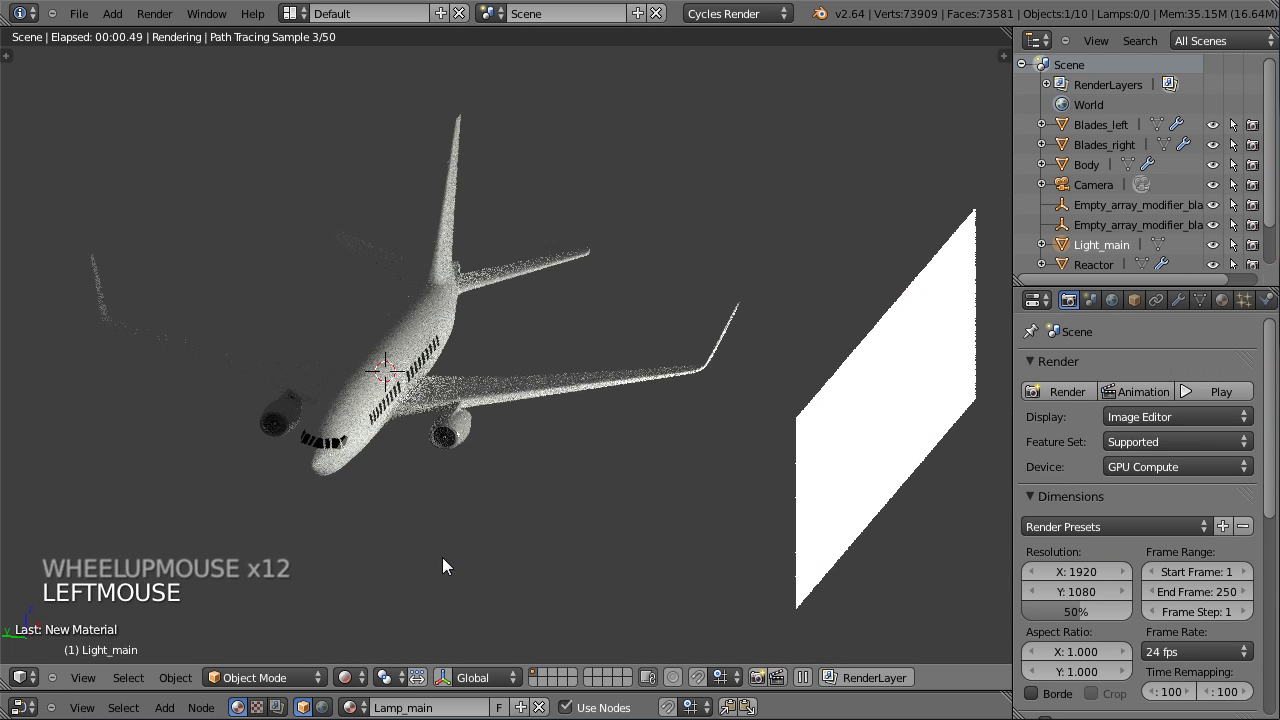
pyautogui.middleClick(474, 494)
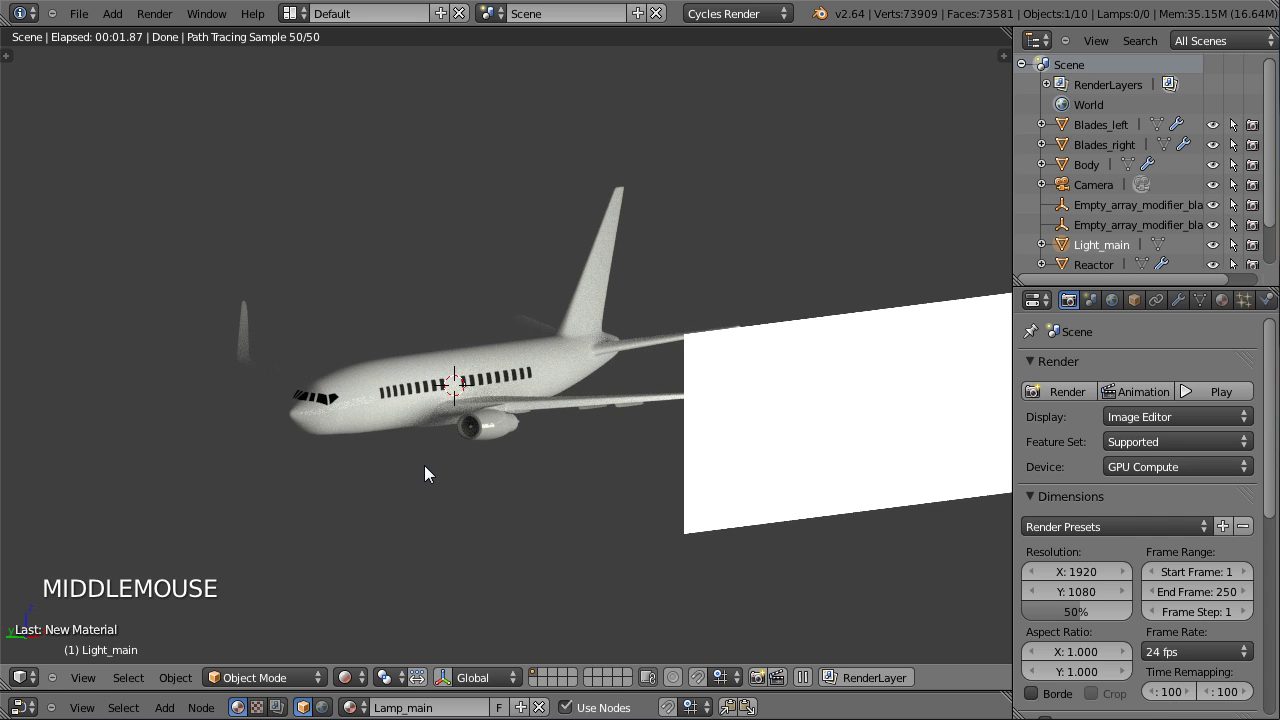
pyautogui.press('KP_0')
pyautogui.scroll(3)
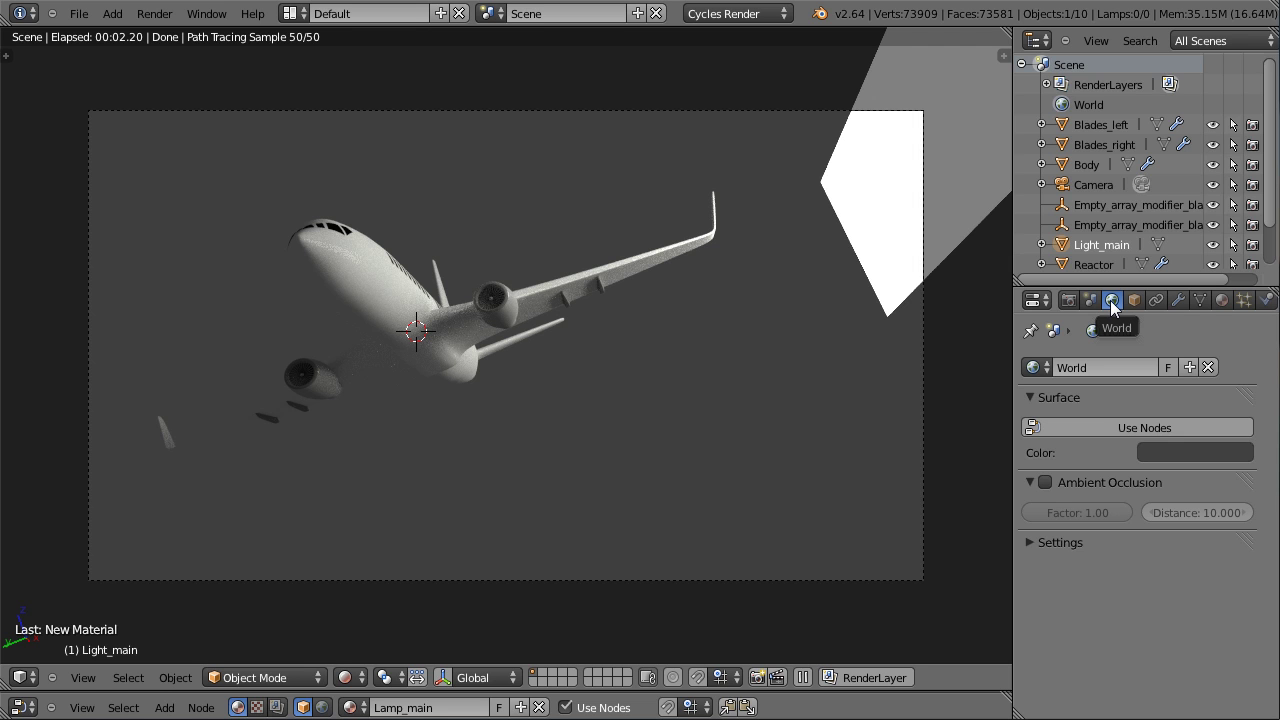
# Enable World nodes and darken the Background colour in the colour picker.
pyautogui.click(1074, 422)
pyautogui.click(1138, 467)
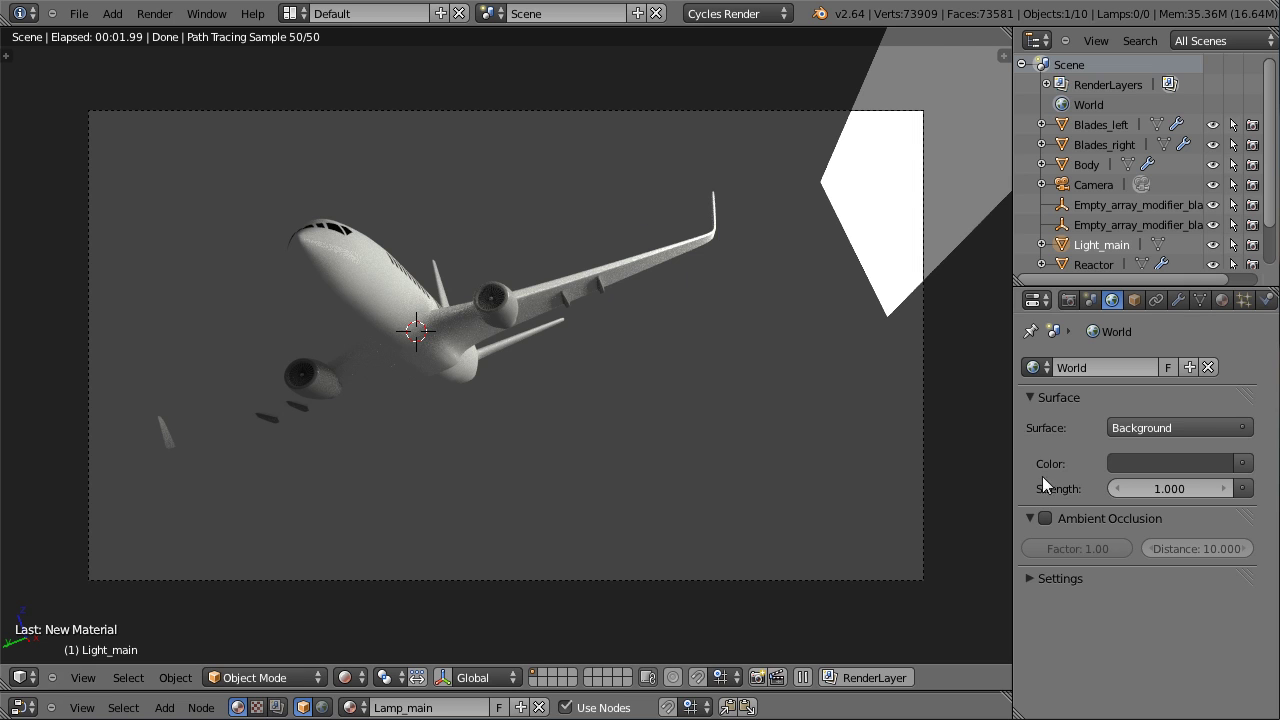
pyautogui.click(1056, 519)
pyautogui.click(1050, 521)
pyautogui.click(1034, 517)
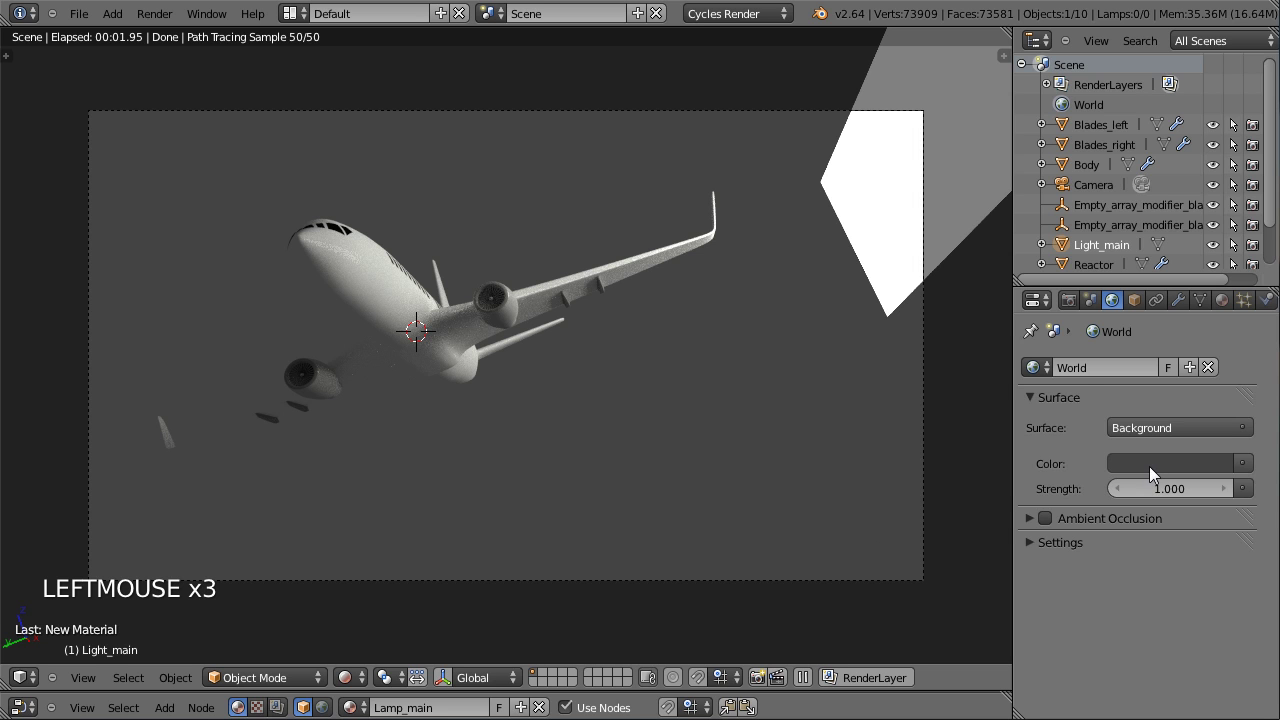
# Turn the world background fully black and leave the live render preview.
pyautogui.click(1175, 477)
pyautogui.click(1164, 466)
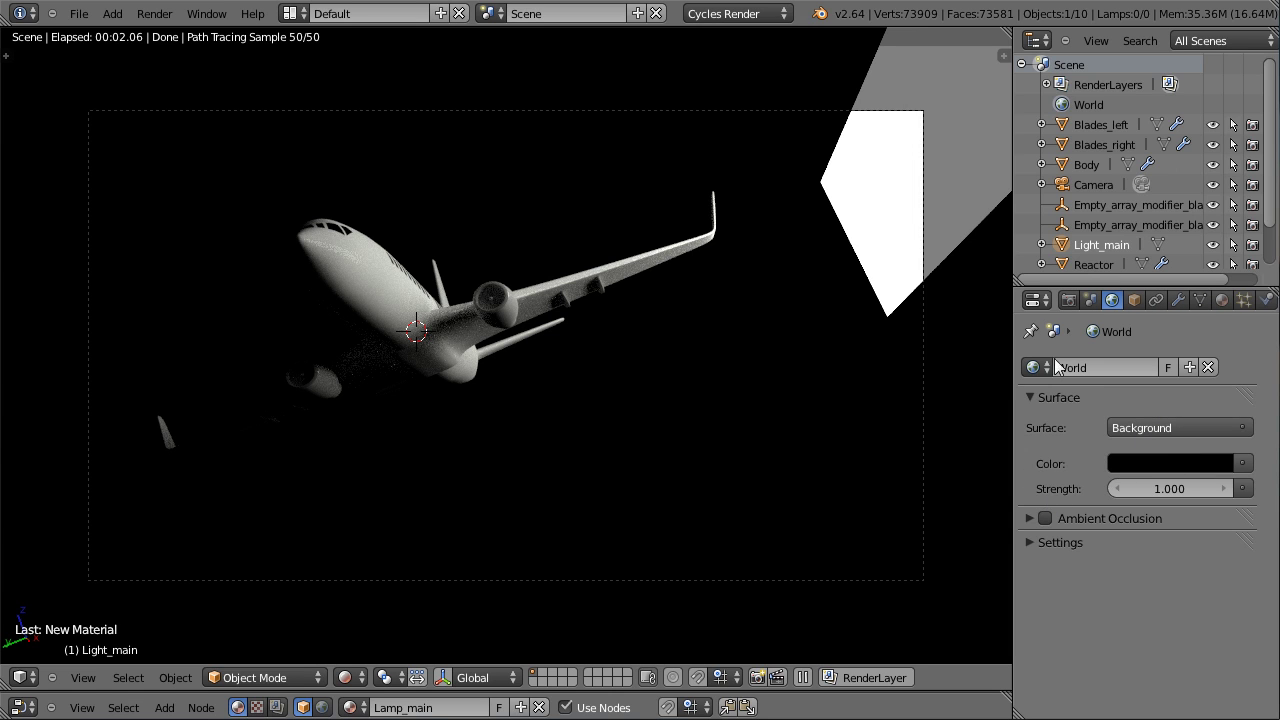
pyautogui.click(864, 293)
# Return to solid shading and line up a Numpad 3 side view of the Light_main plane.
pyautogui.click(348, 669)
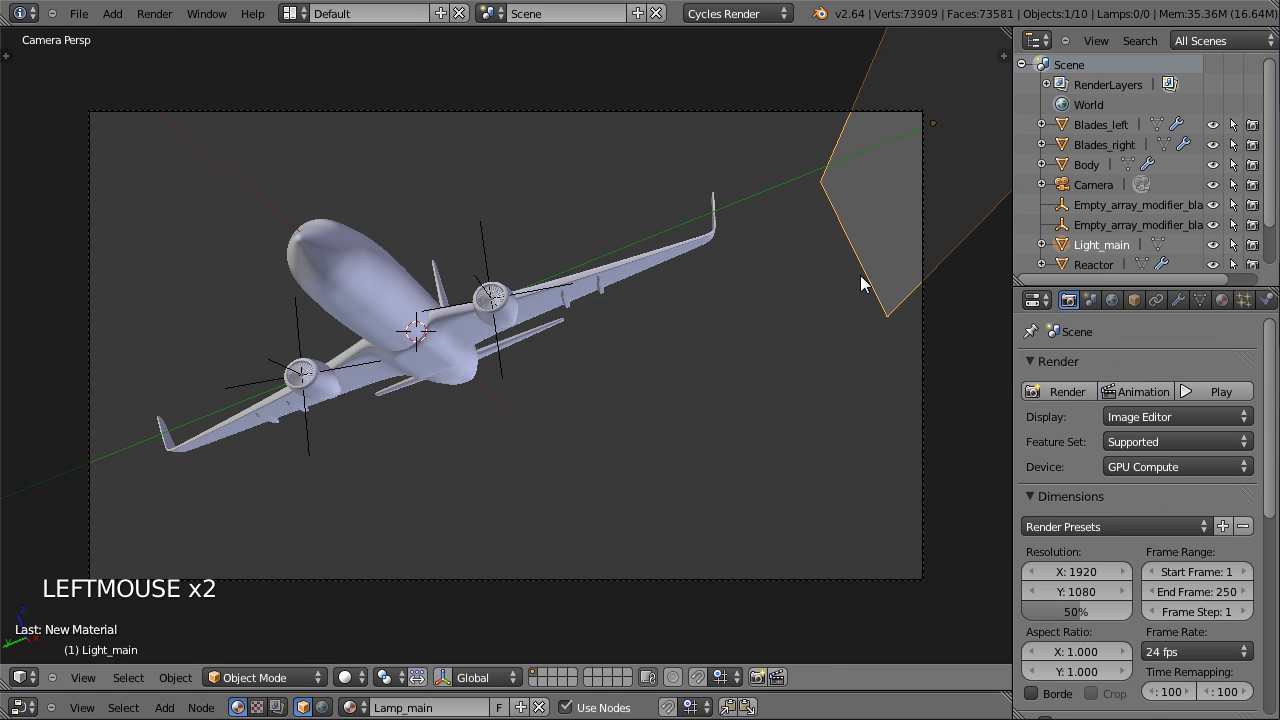
pyautogui.middleClick(758, 200)
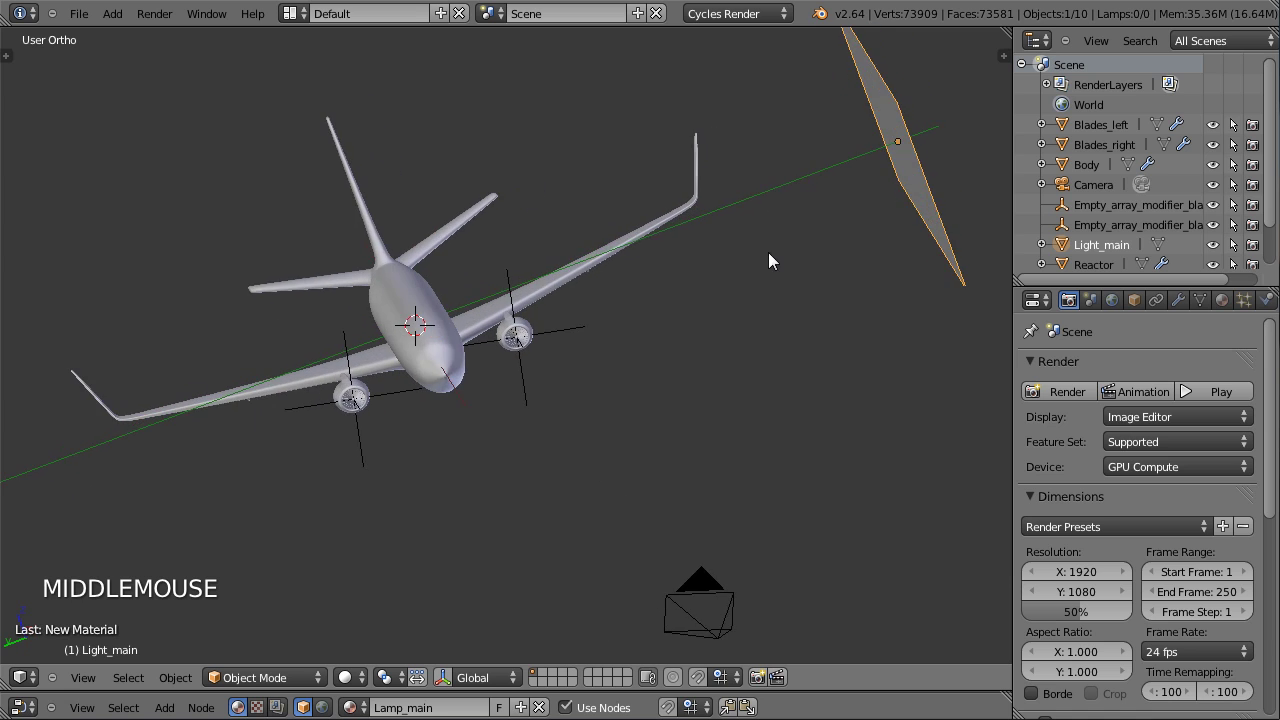
pyautogui.middleClick(769, 267)
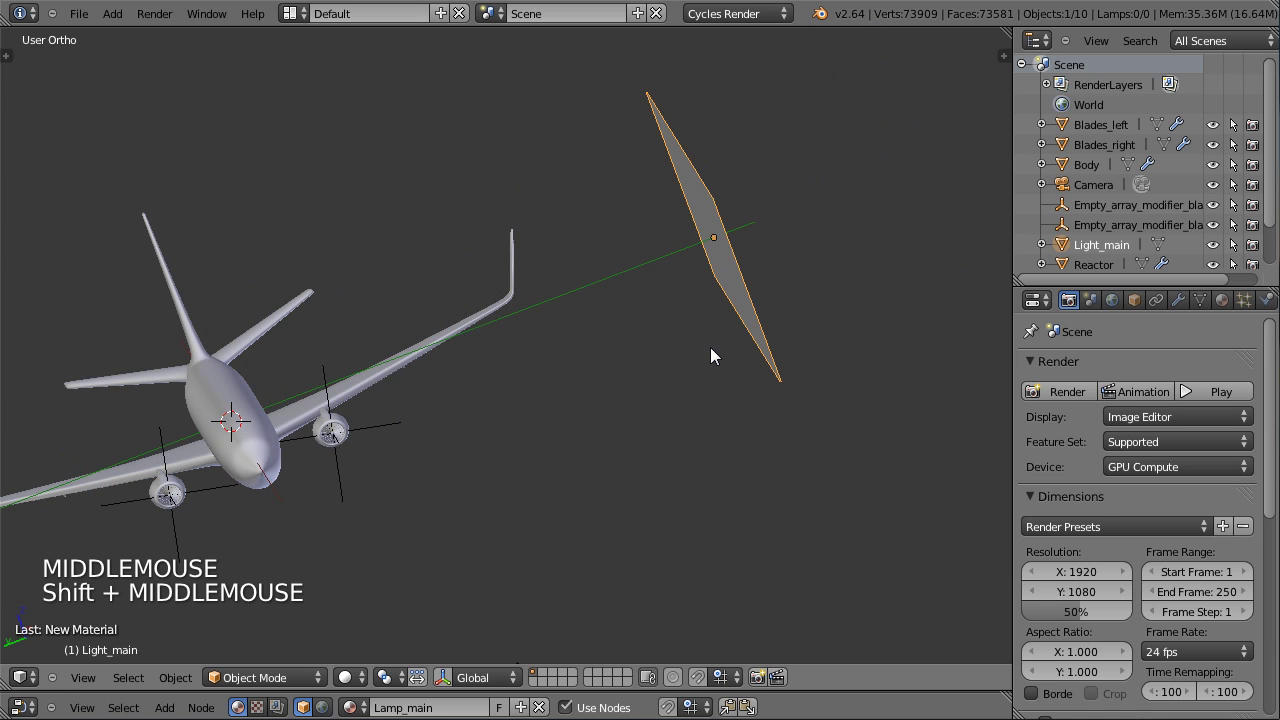
pyautogui.press('g')
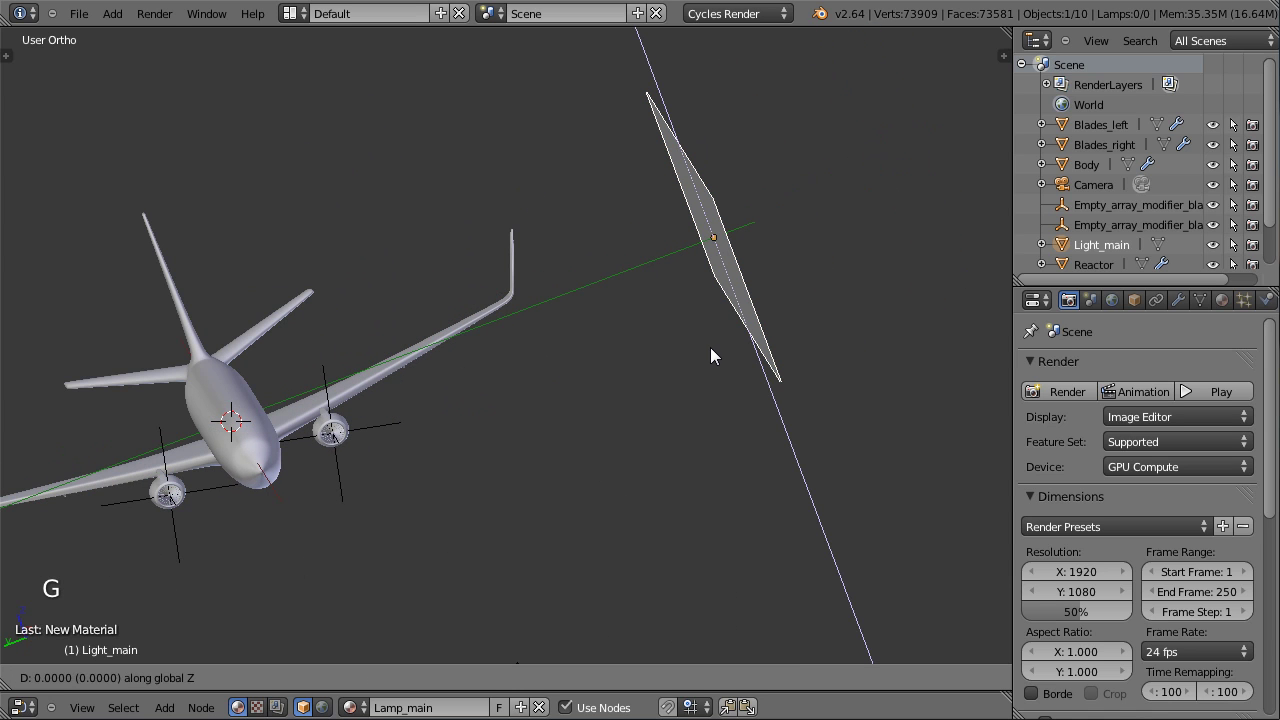
pyautogui.click(435, 440)
pyautogui.middleClick(402, 399)
pyautogui.press('ctrl+KP_3')
pyautogui.middleClick(416, 184)
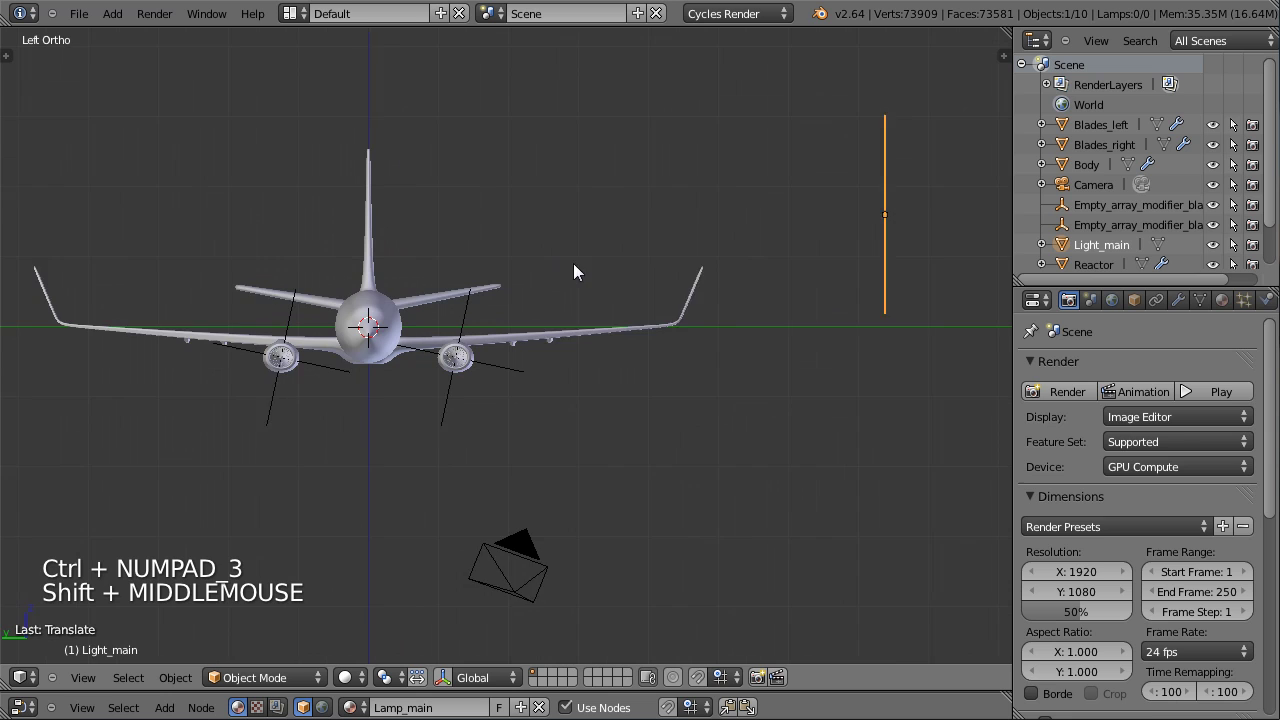
pyautogui.press('KP_3')
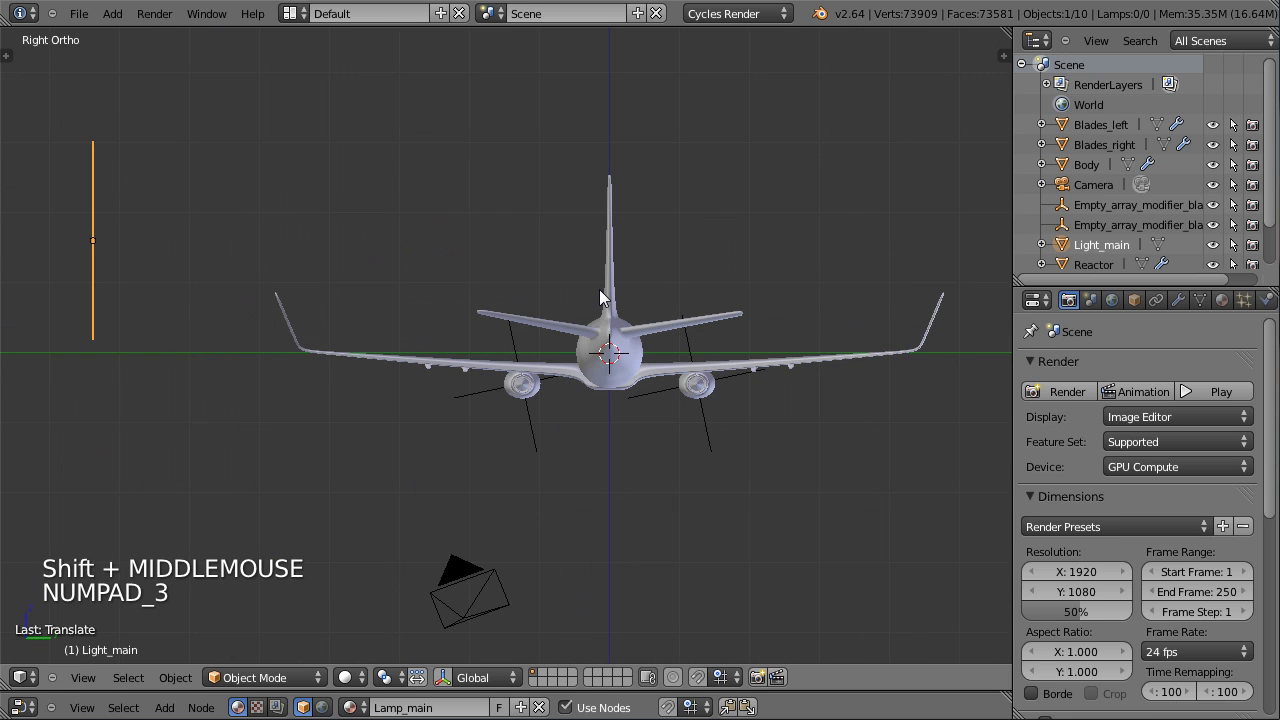
pyautogui.press('ctrl+KP_3')
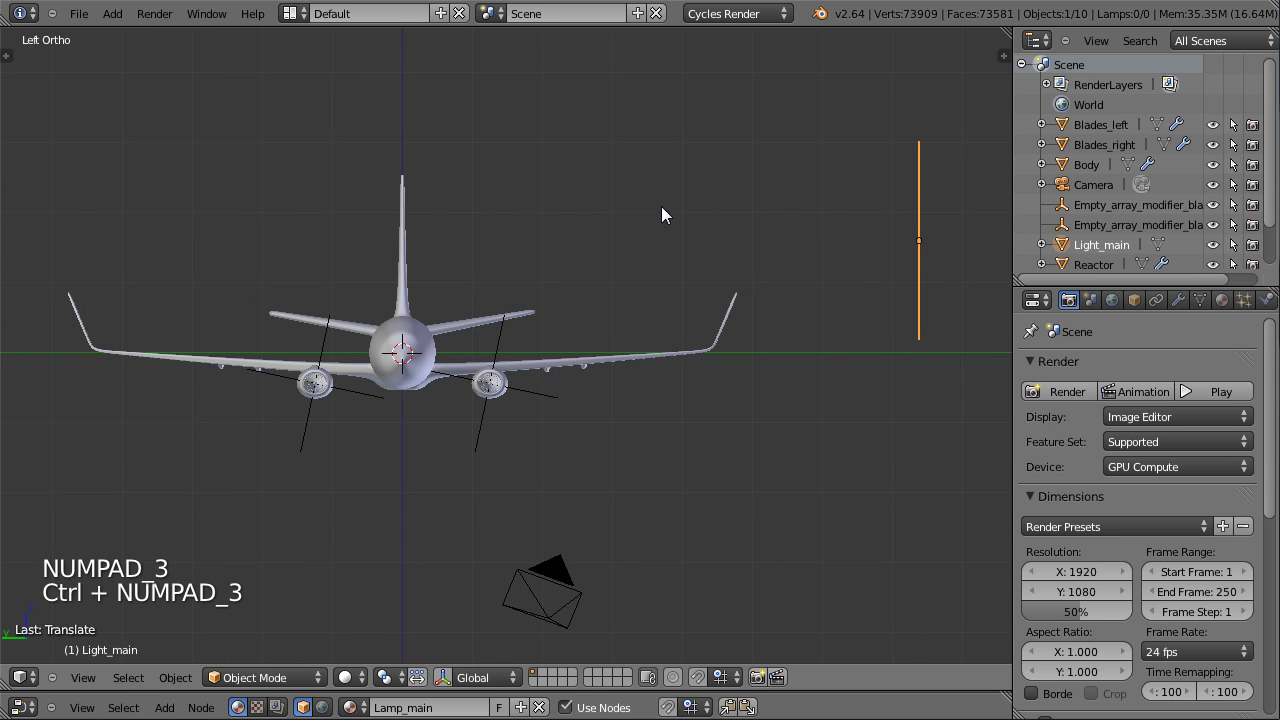
# Rotate Light_main to tilt it toward the airliner and switch the viewport to Rendered.
pyautogui.press('r')
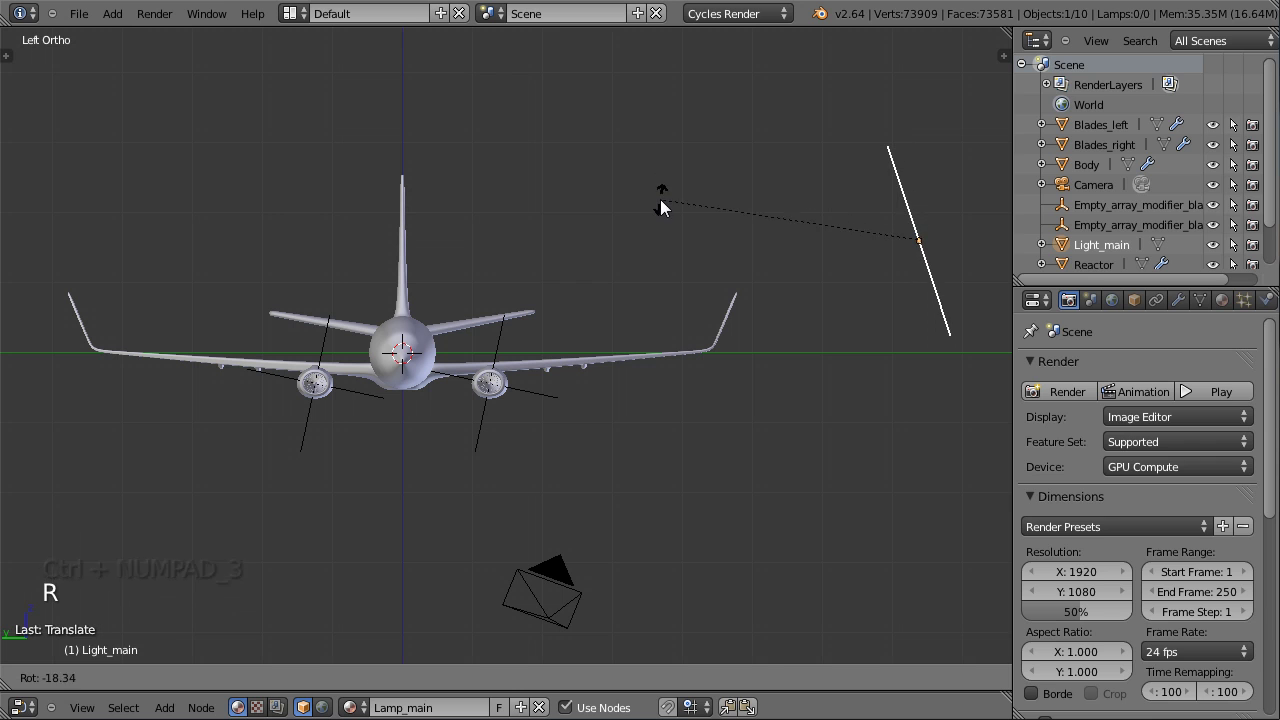
pyautogui.press('g')
pyautogui.click(941, 311)
pyautogui.click(352, 665)
pyautogui.click(367, 679)
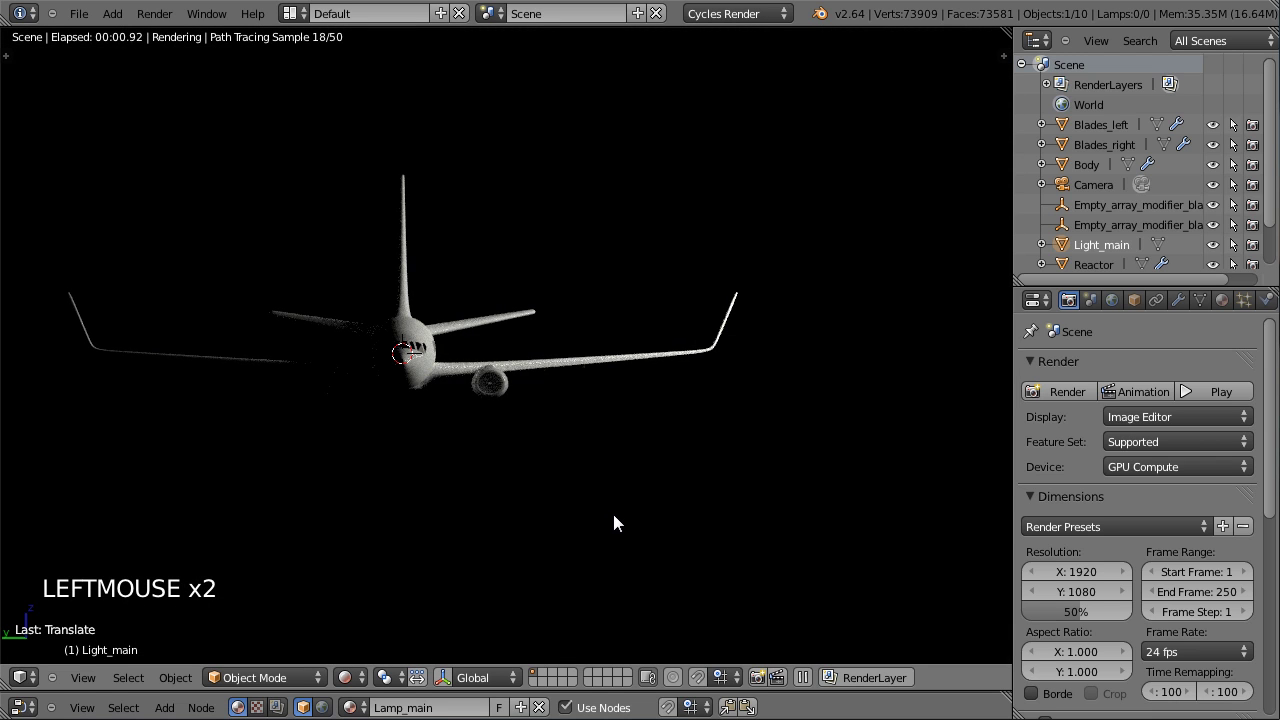
# From the camera view, select Light_main and move it with G into a better position.
pyautogui.press('KP_0')
pyautogui.rightClick(844, 151)
pyautogui.click(1089, 244)
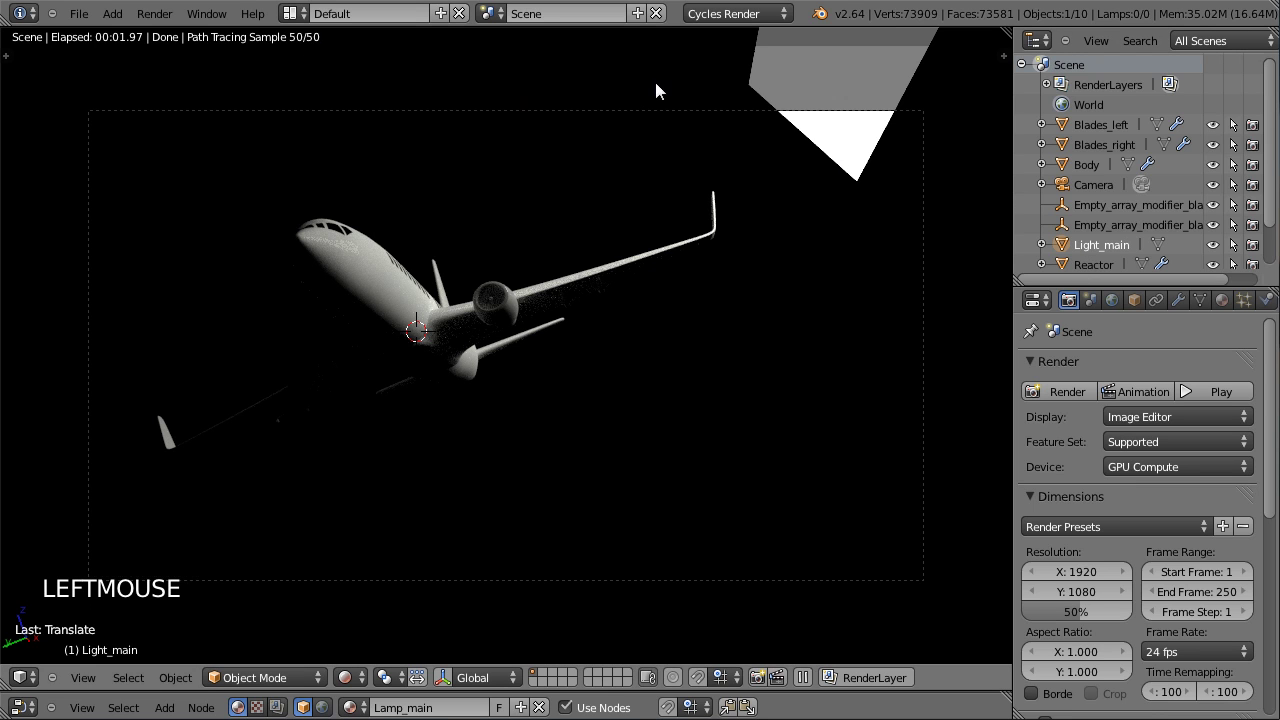
pyautogui.press('g')
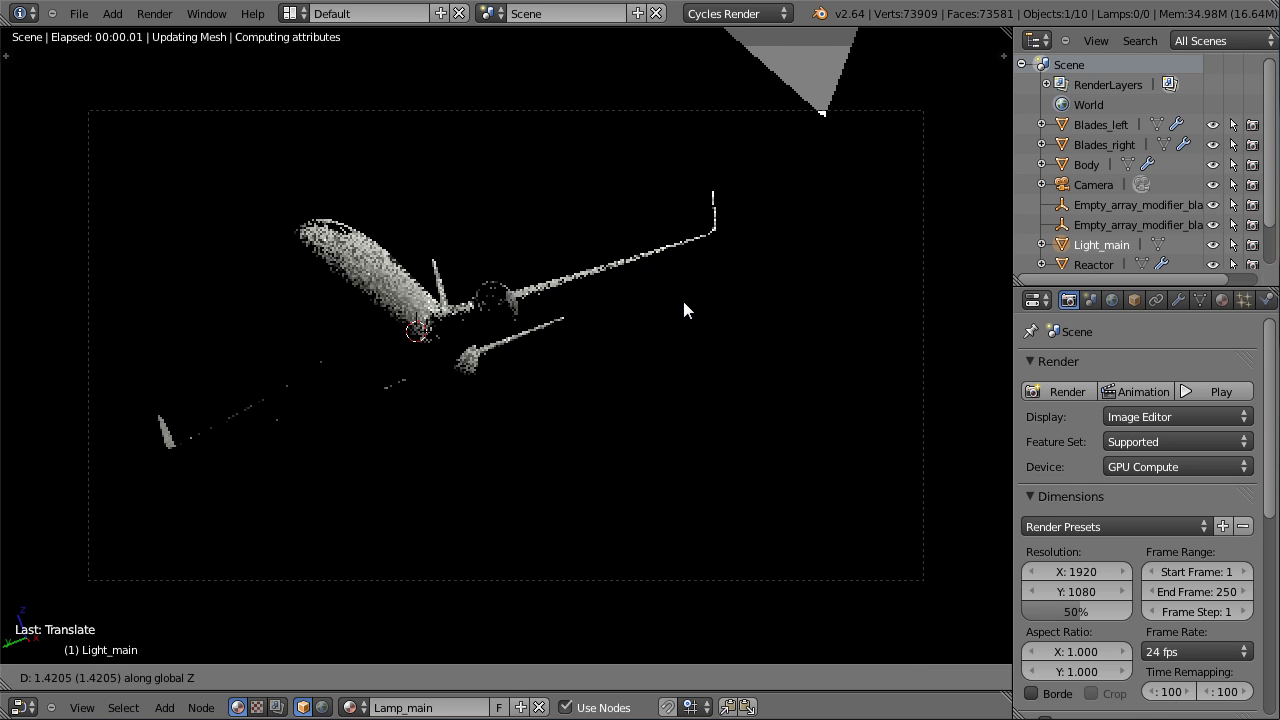
pyautogui.click(687, 310)
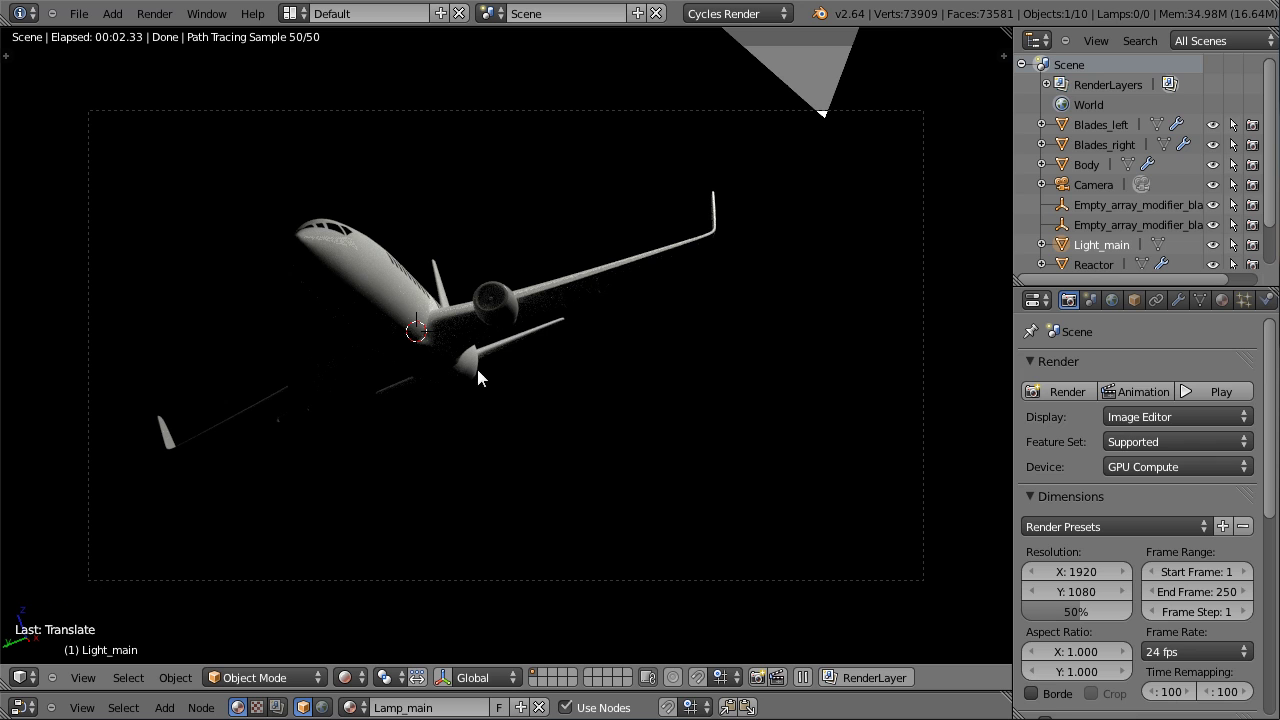
pyautogui.press('g')
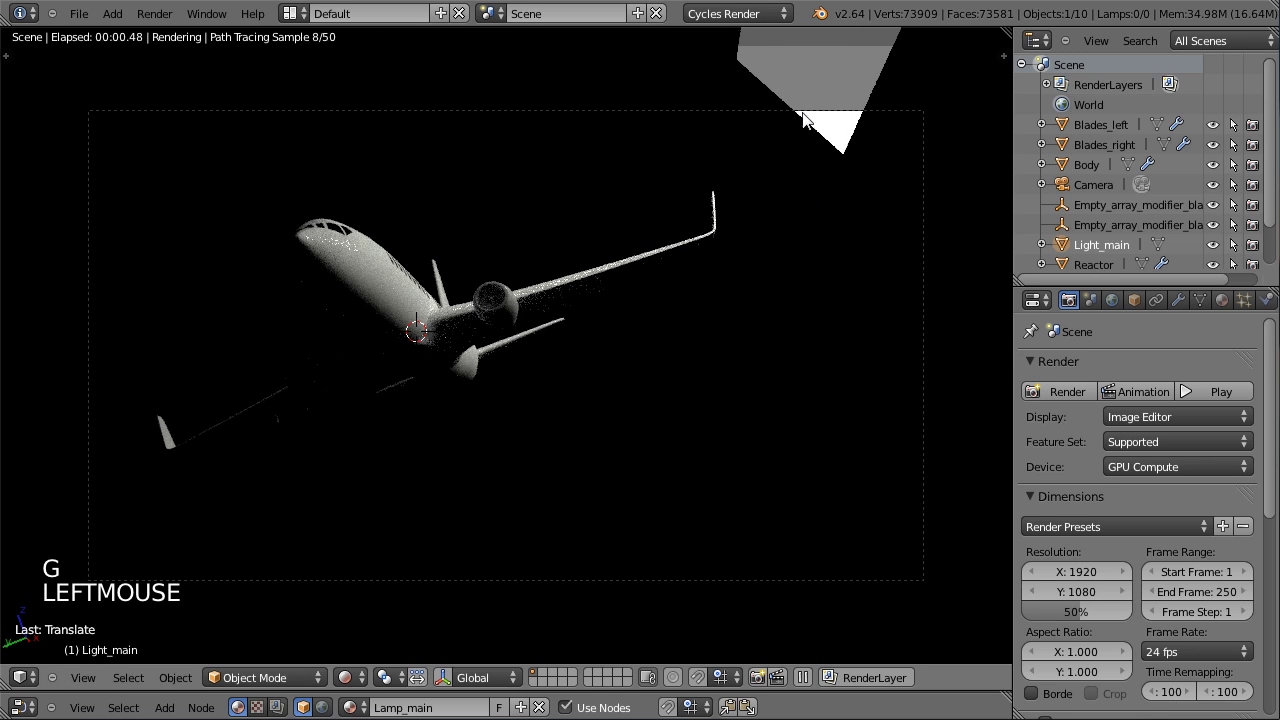
pyautogui.click(330, 267)
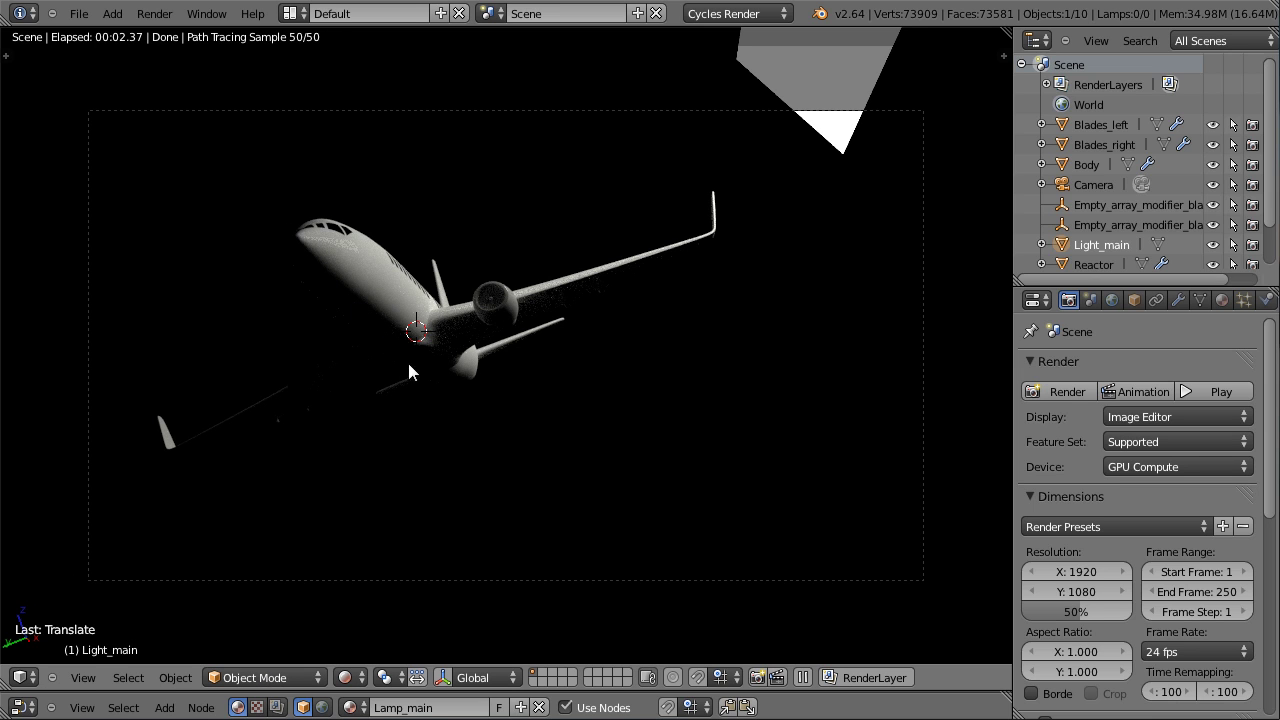
# Bring up the reference photo plane_ref.jpg in Windows Photo Viewer for comparison.
pyautogui.click(351, 673)
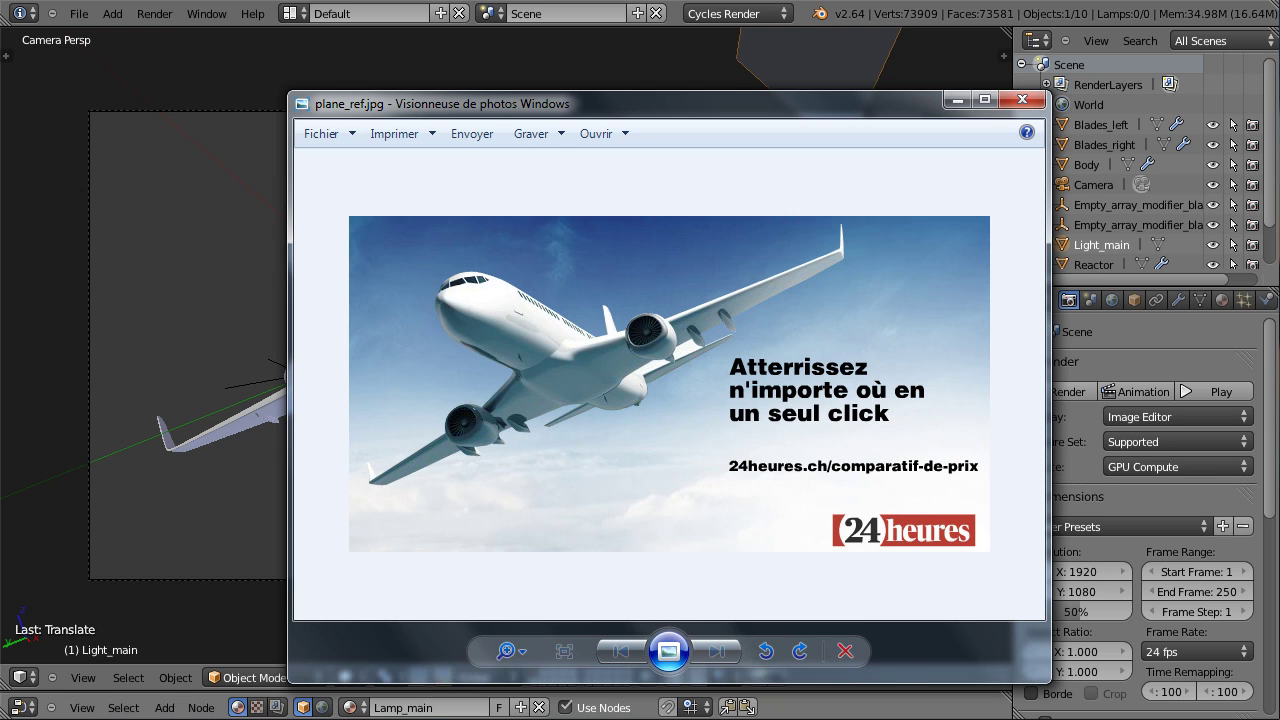
# Orbit around the airliner and settle on the left side view of the light plane.
pyautogui.middleClick(612, 305)
pyautogui.scroll(-3)
pyautogui.middleClick(567, 325)
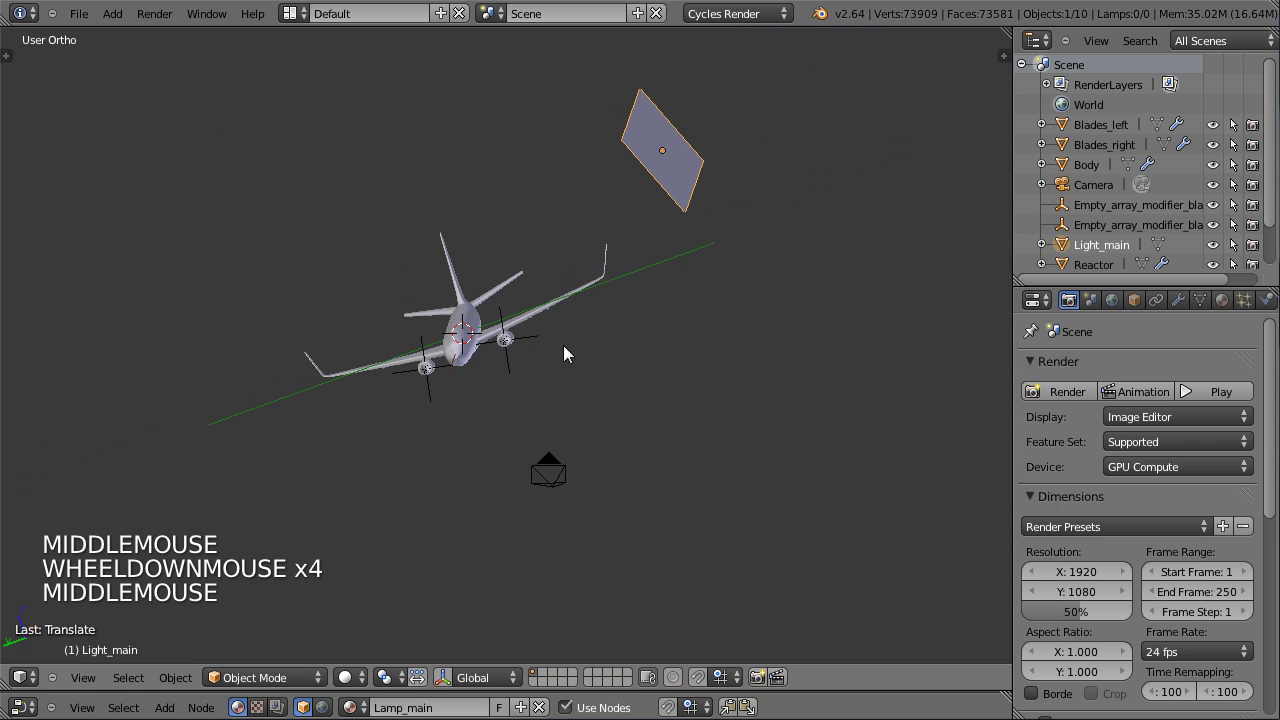
pyautogui.middleClick(607, 276)
pyautogui.scroll(3)
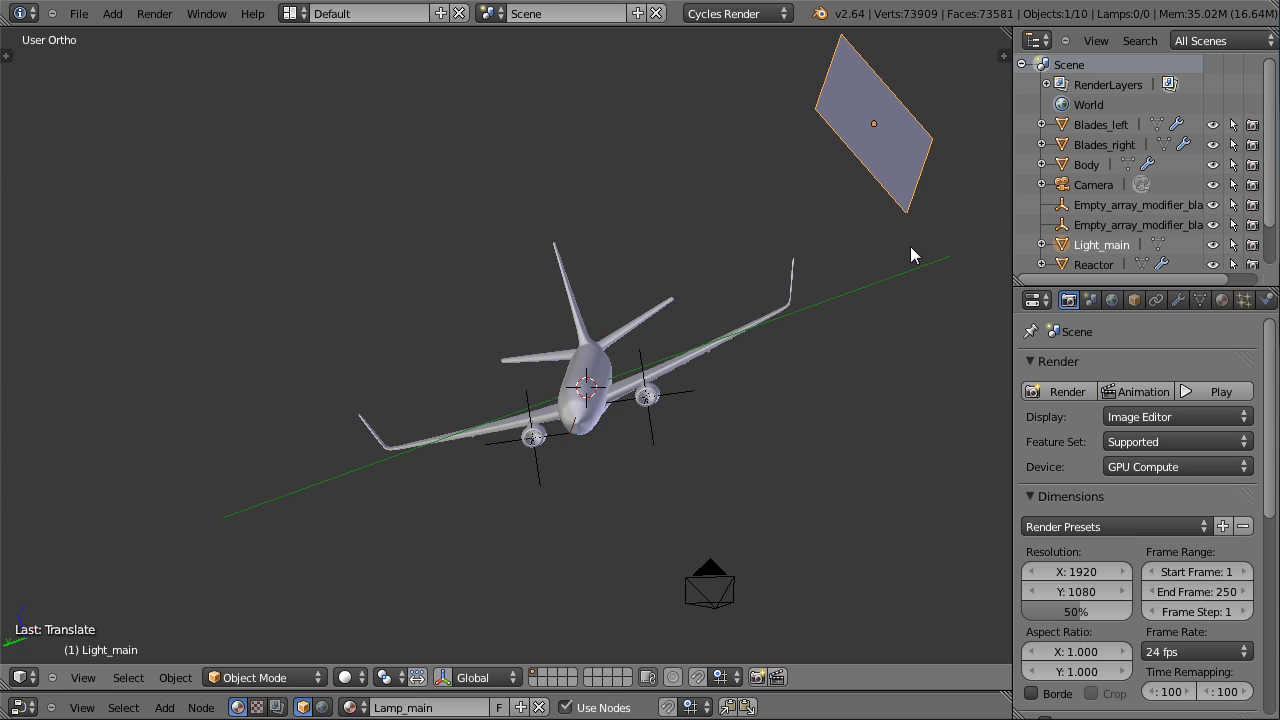
pyautogui.press('ctrl+KP_3')
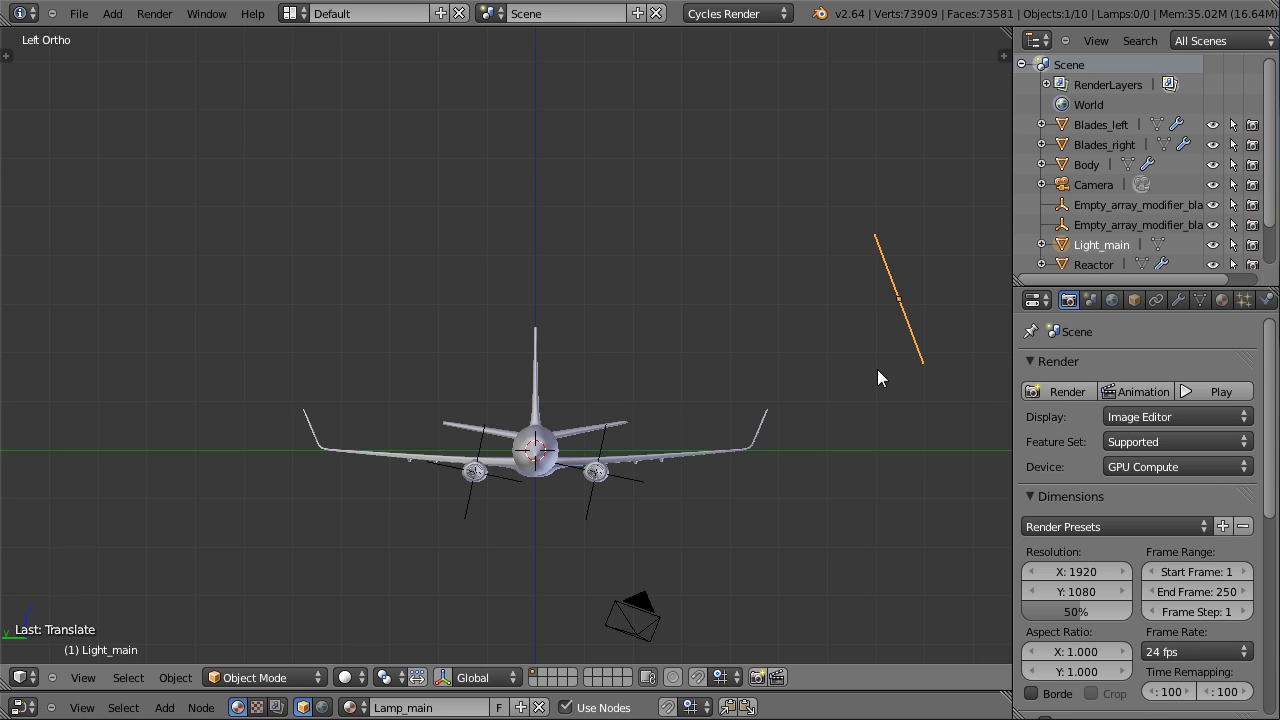
# Duplicate Light_main into Light_main.001 and move and rotate the copy into a new spot.
pyautogui.press('shift+d')
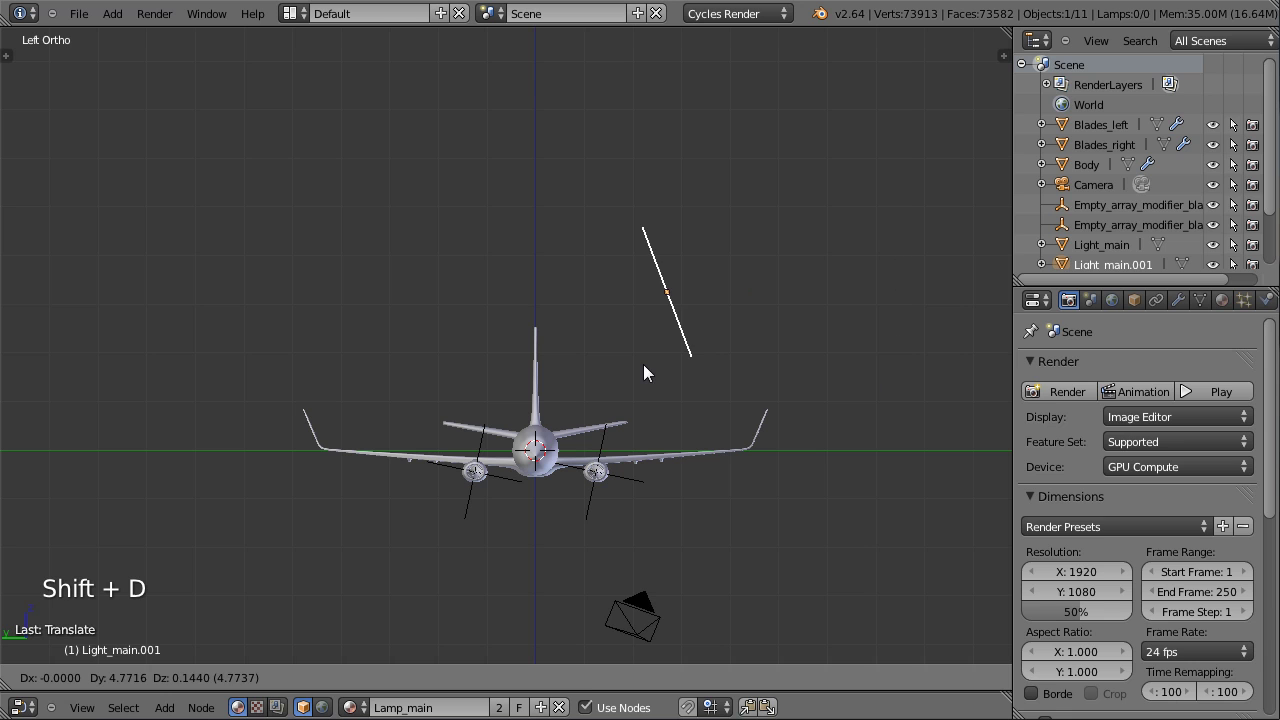
pyautogui.click(420, 602)
pyautogui.middleClick(606, 525)
pyautogui.press('g')
pyautogui.click(445, 497)
pyautogui.press('r')
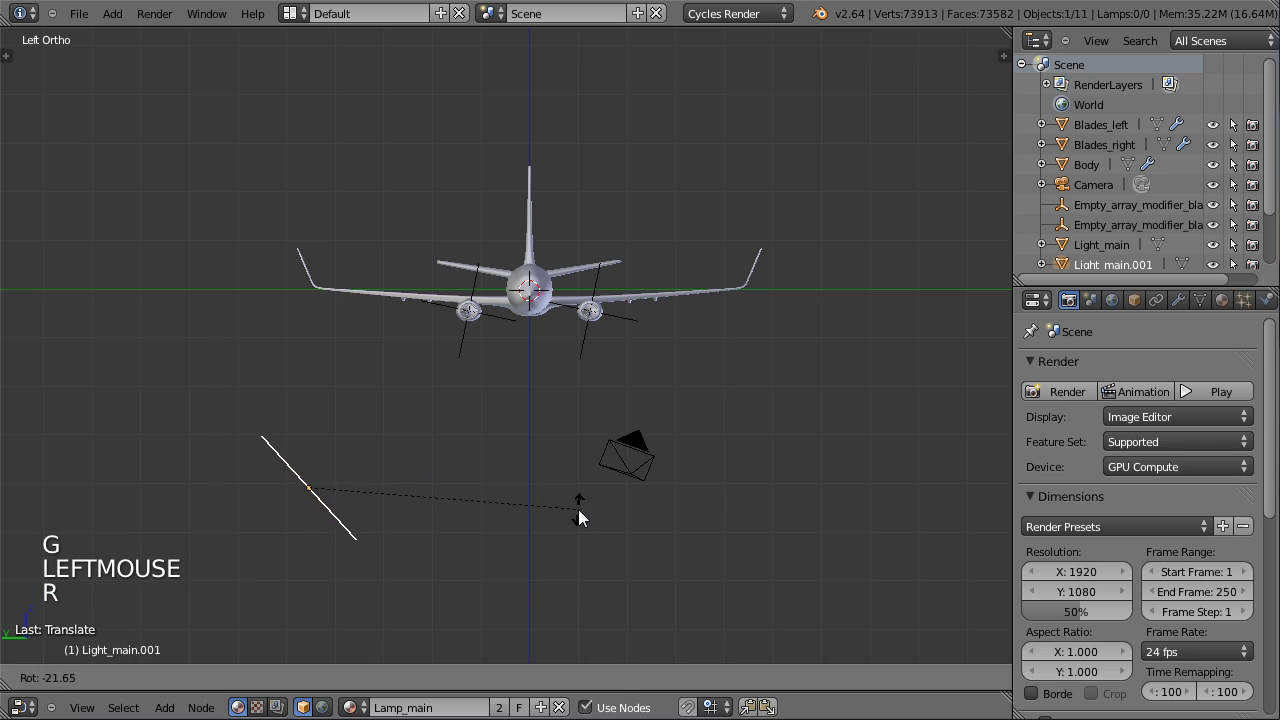
pyautogui.click(442, 517)
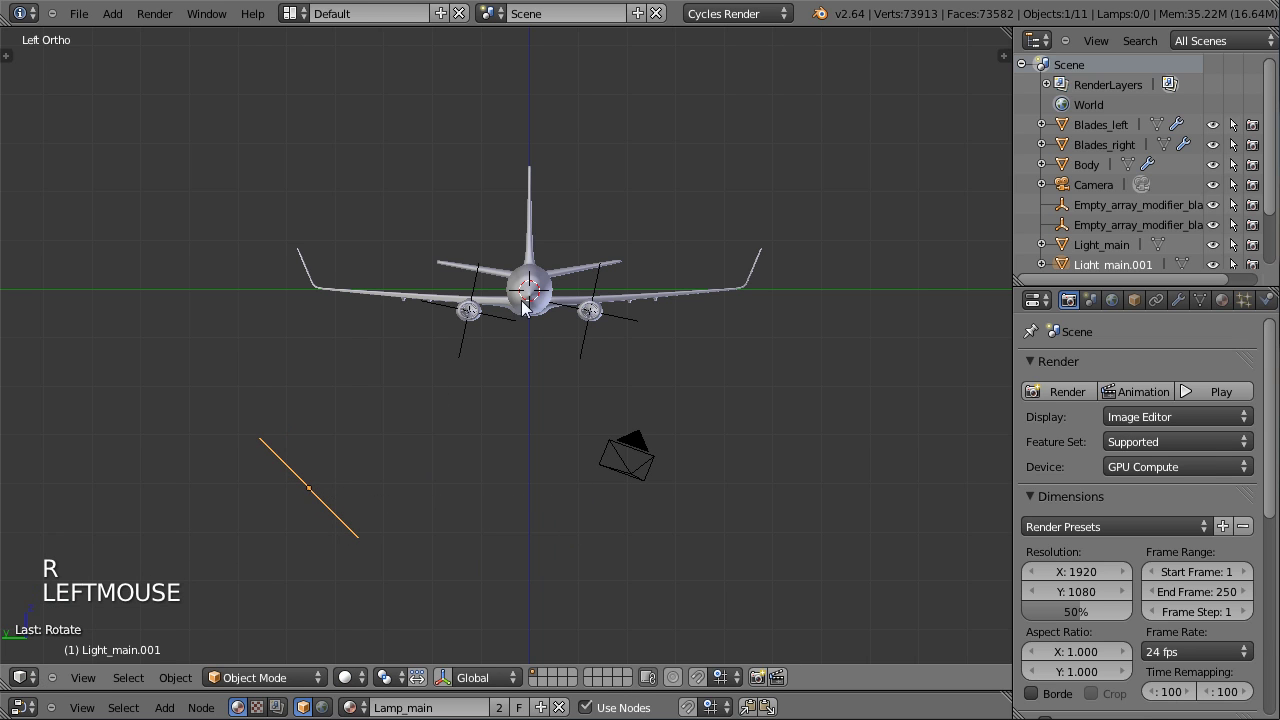
# Give the copy its own single-user Lamp_blue material with a pale blue emission colour.
pyautogui.middleClick(641, 382)
pyautogui.click(1111, 273)
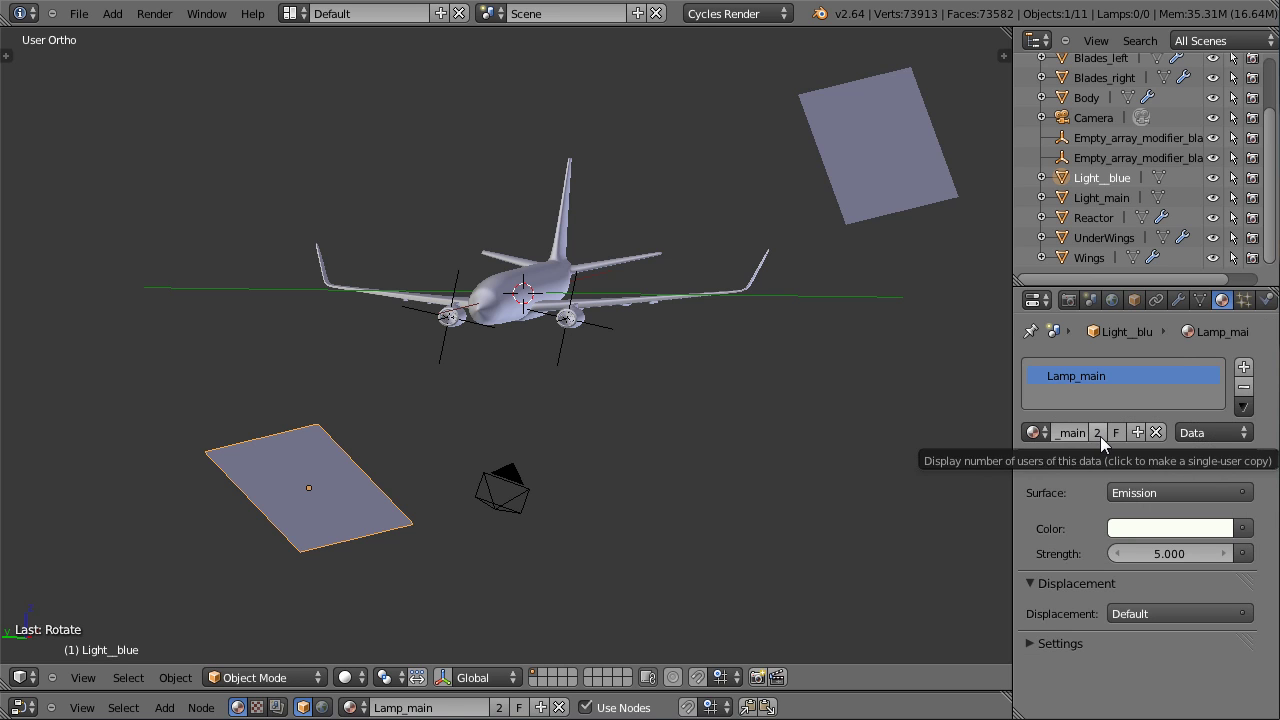
pyautogui.click(1104, 442)
pyautogui.scroll(3)
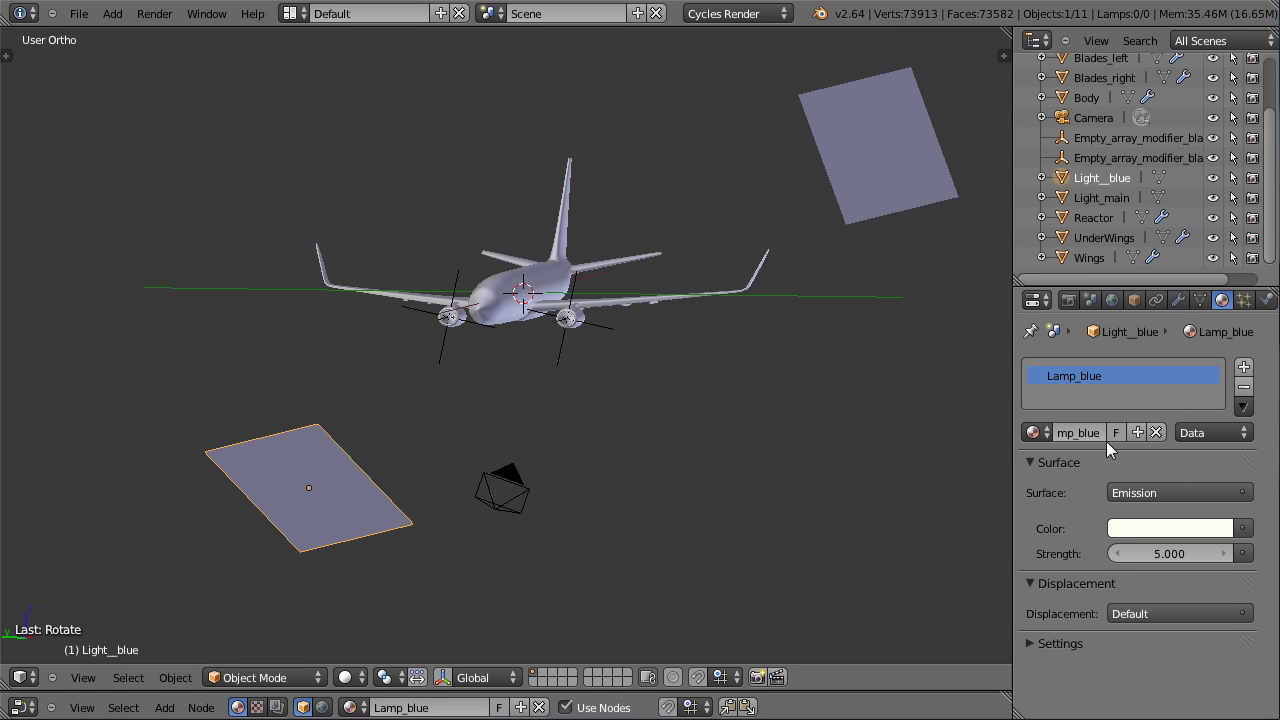
pyautogui.click(1149, 300)
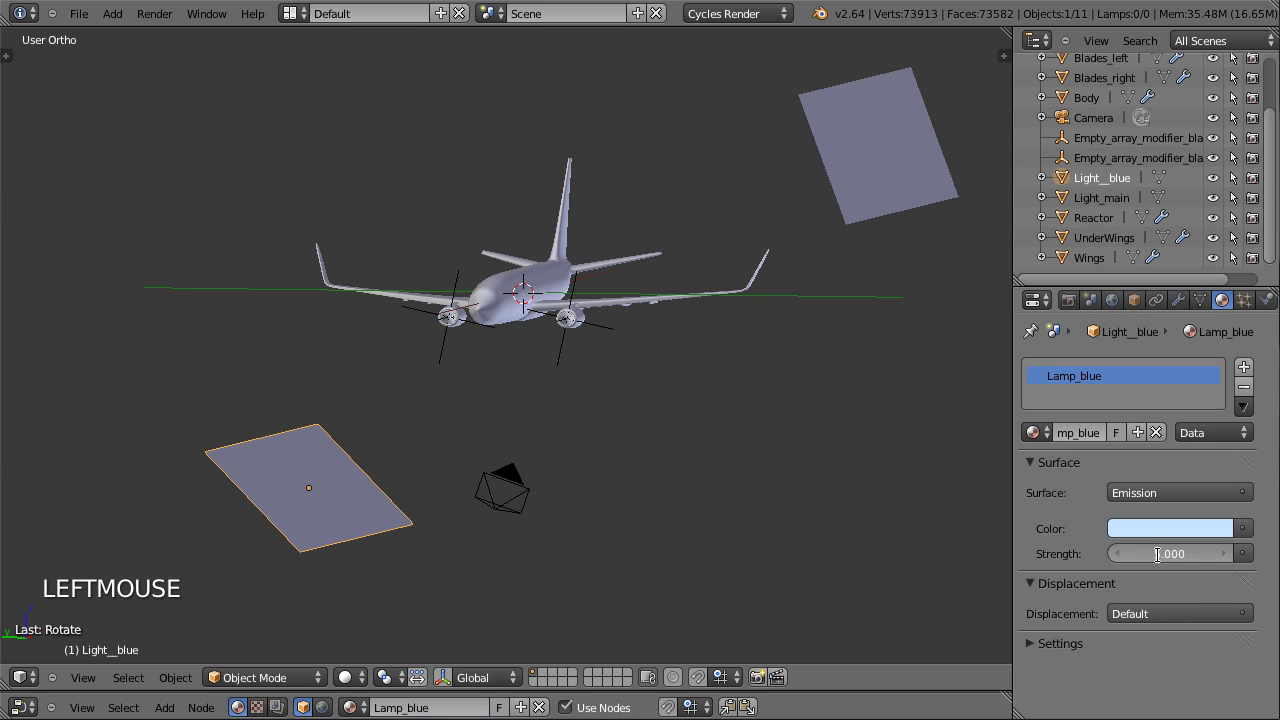
pyautogui.click(1148, 542)
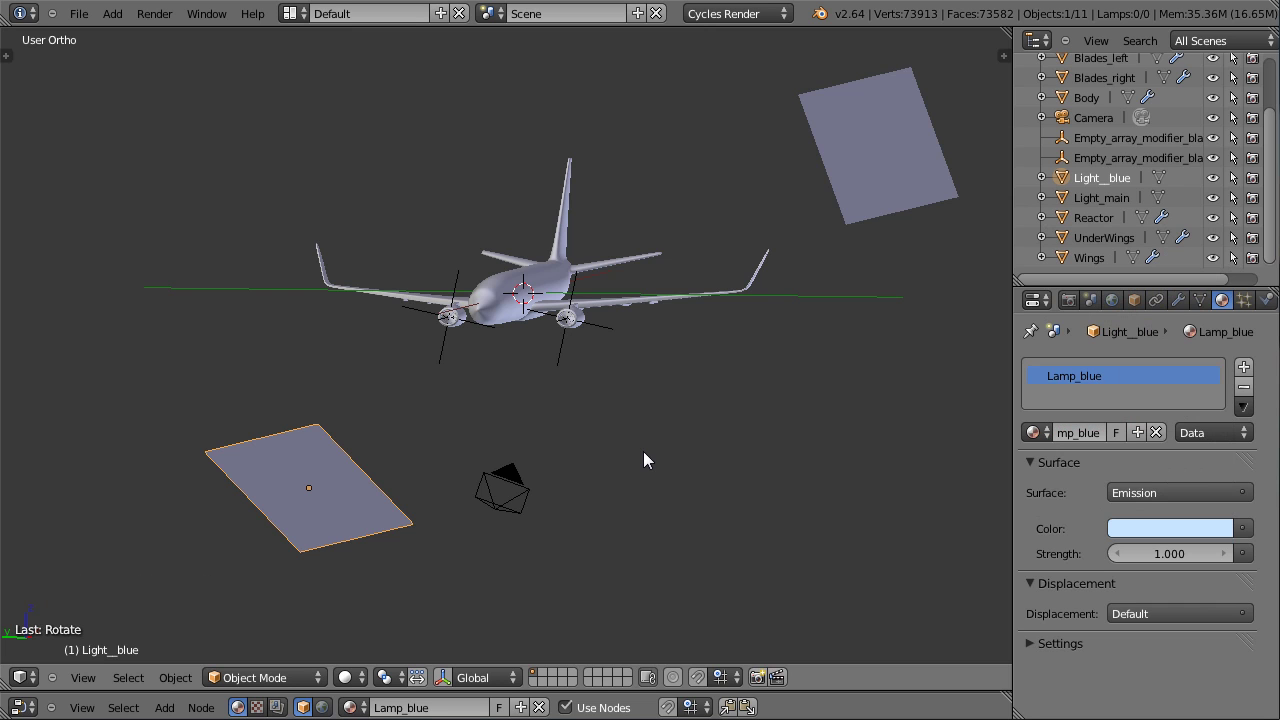
# Check the camera render, deepen the blue tint and lower the emission strength to 0.5.
pyautogui.press('KP_0')
pyautogui.click(357, 681)
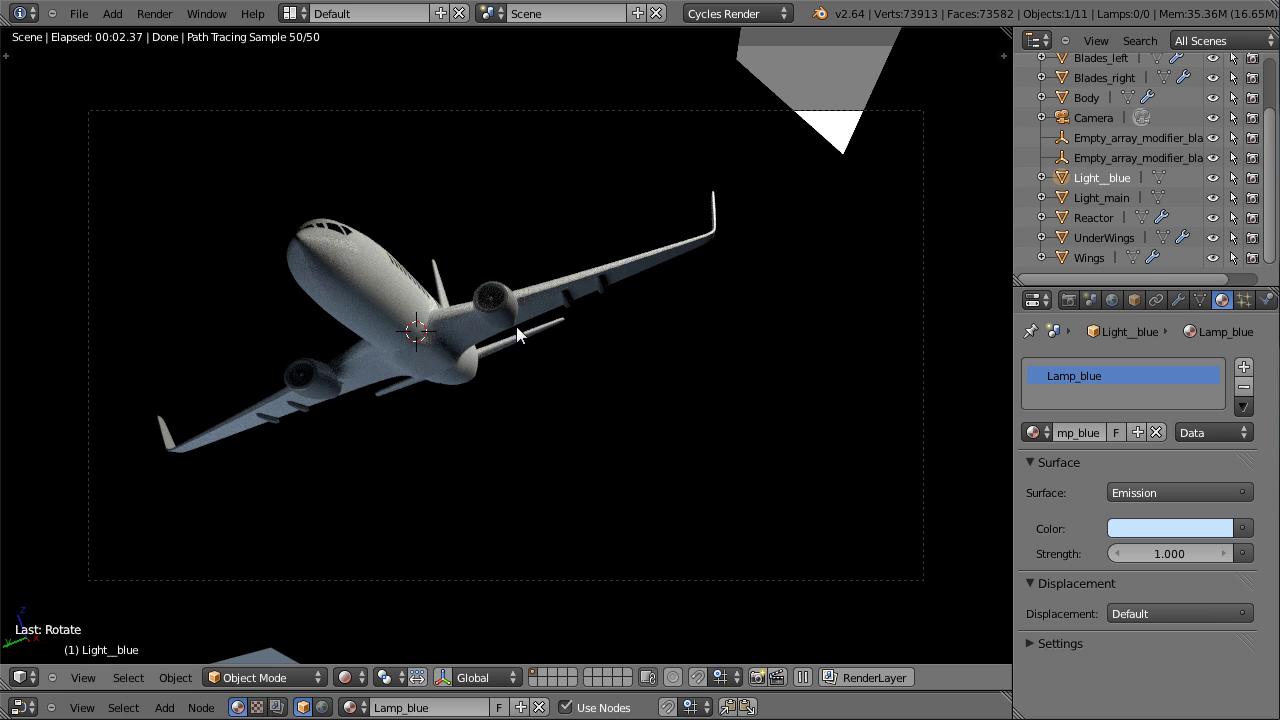
pyautogui.click(1156, 300)
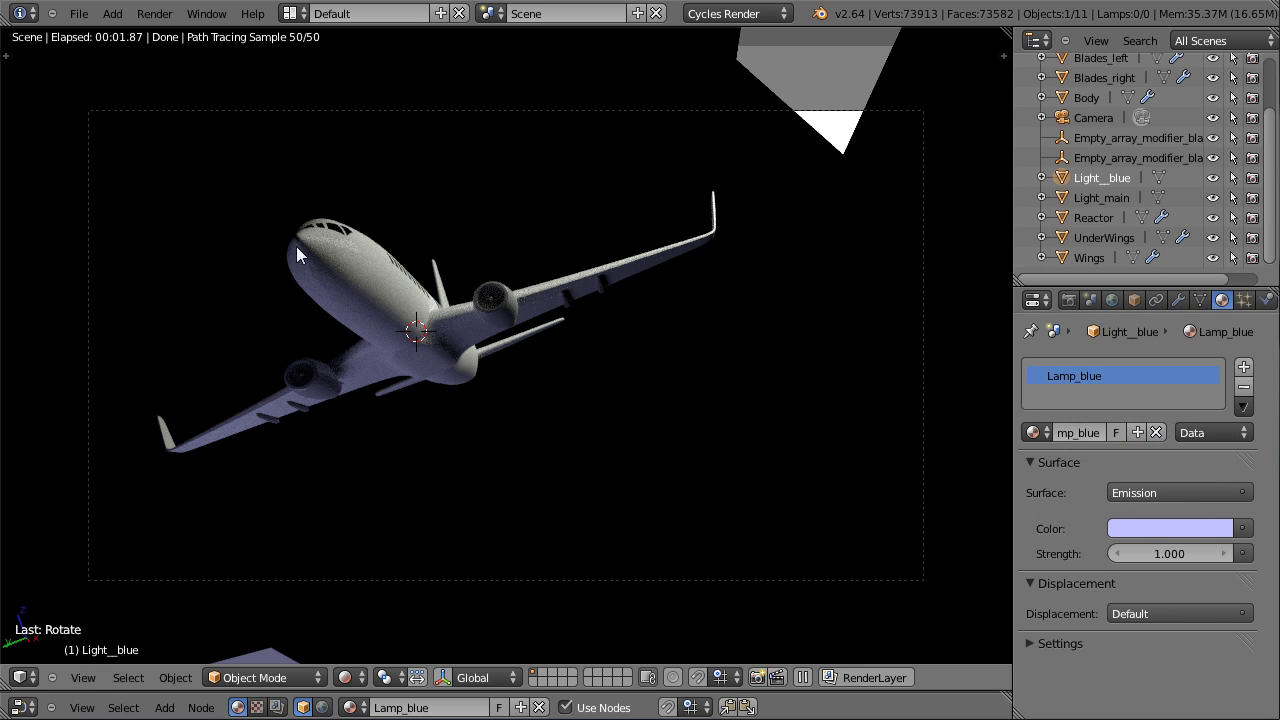
pyautogui.click(1172, 564)
pyautogui.click(1165, 564)
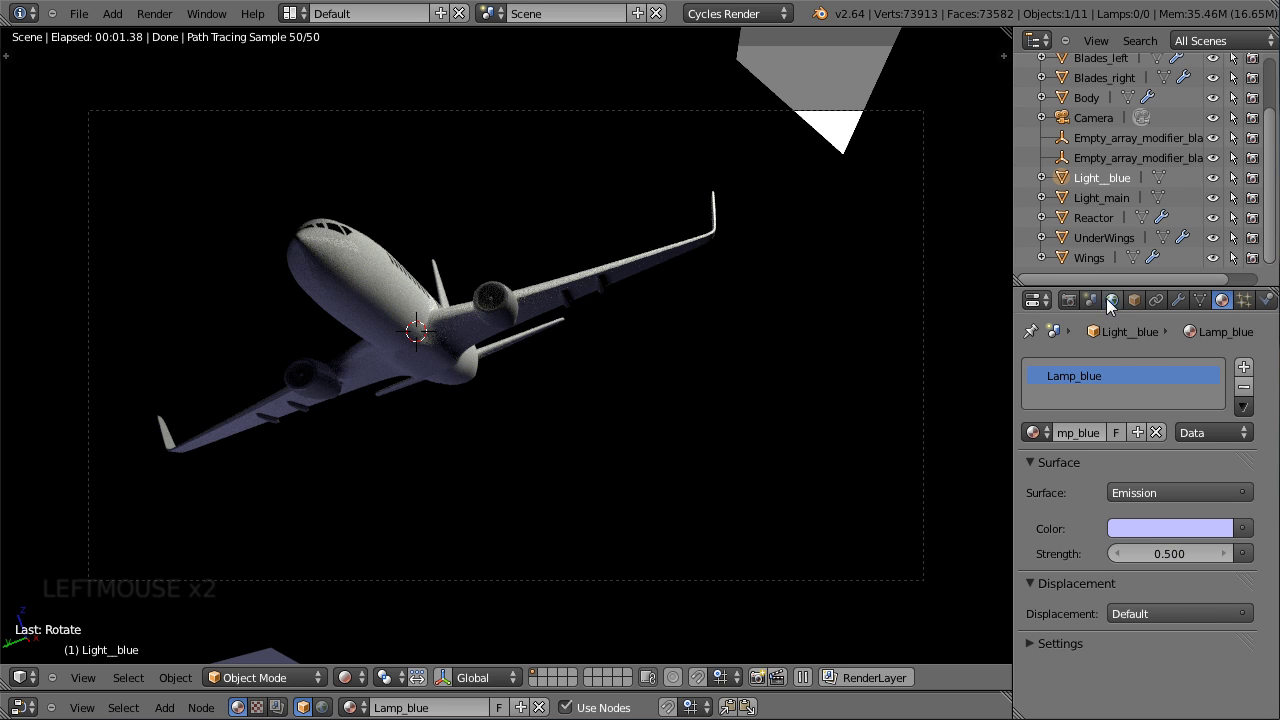
pyautogui.click(1221, 315)
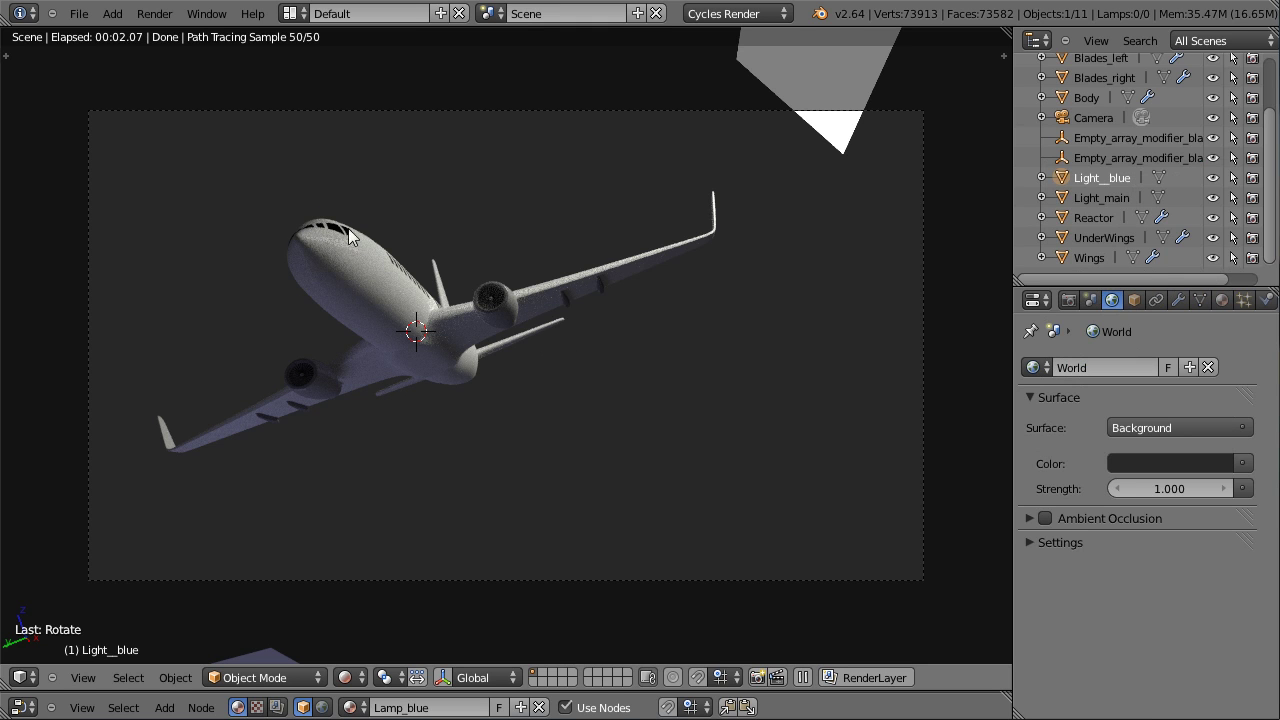
pyautogui.click(361, 683)
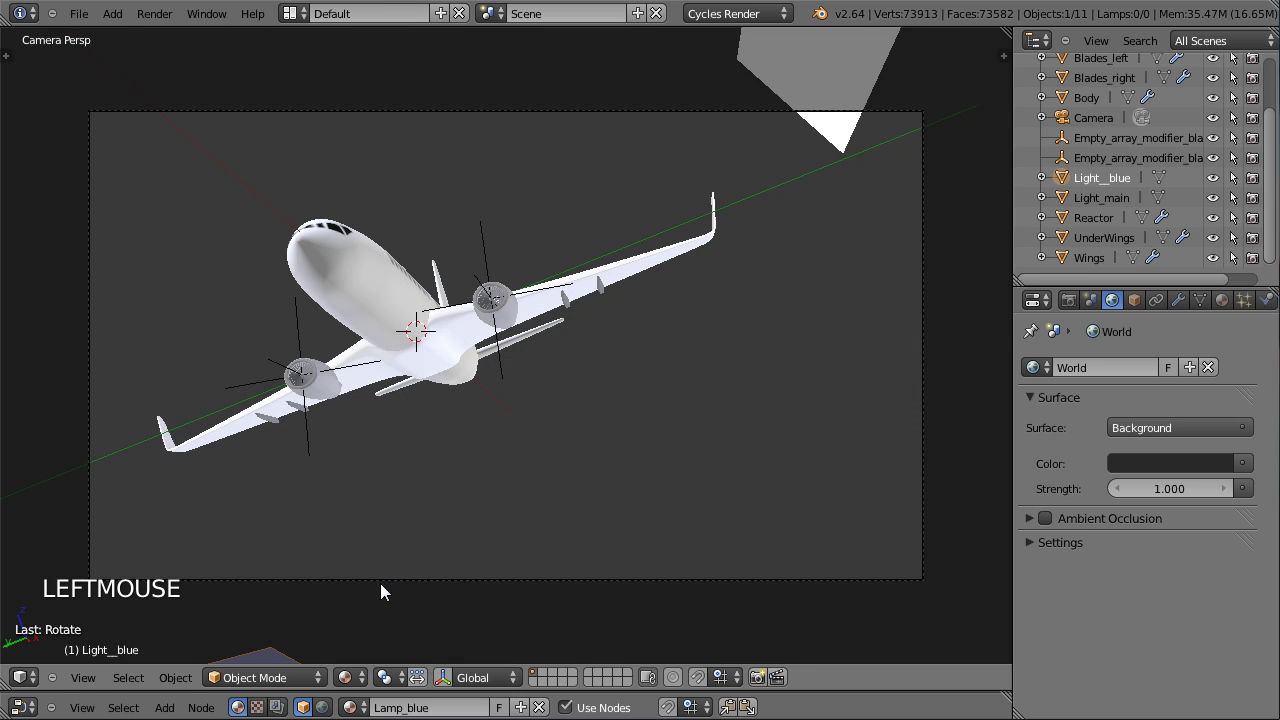
pyautogui.rightClick(440, 594)
pyautogui.press('g')
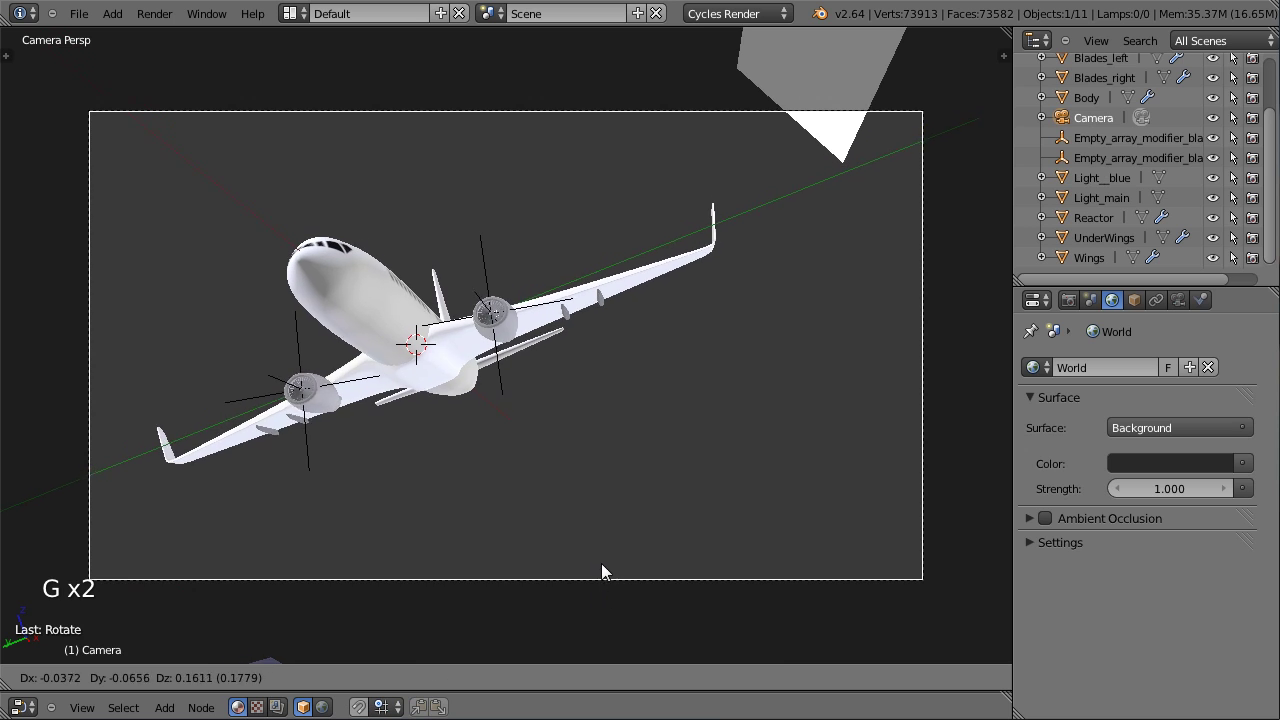
pyautogui.click(608, 572)
pyautogui.press('r')
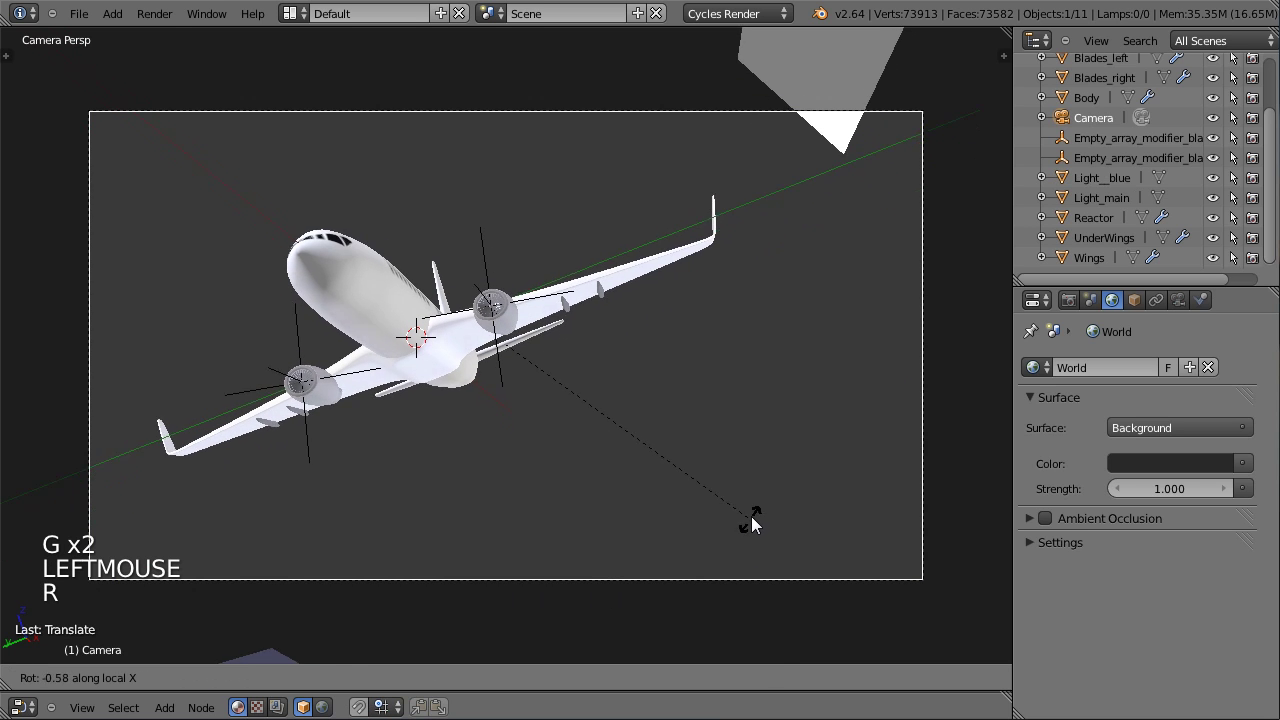
pyautogui.click(758, 506)
pyautogui.press('g')
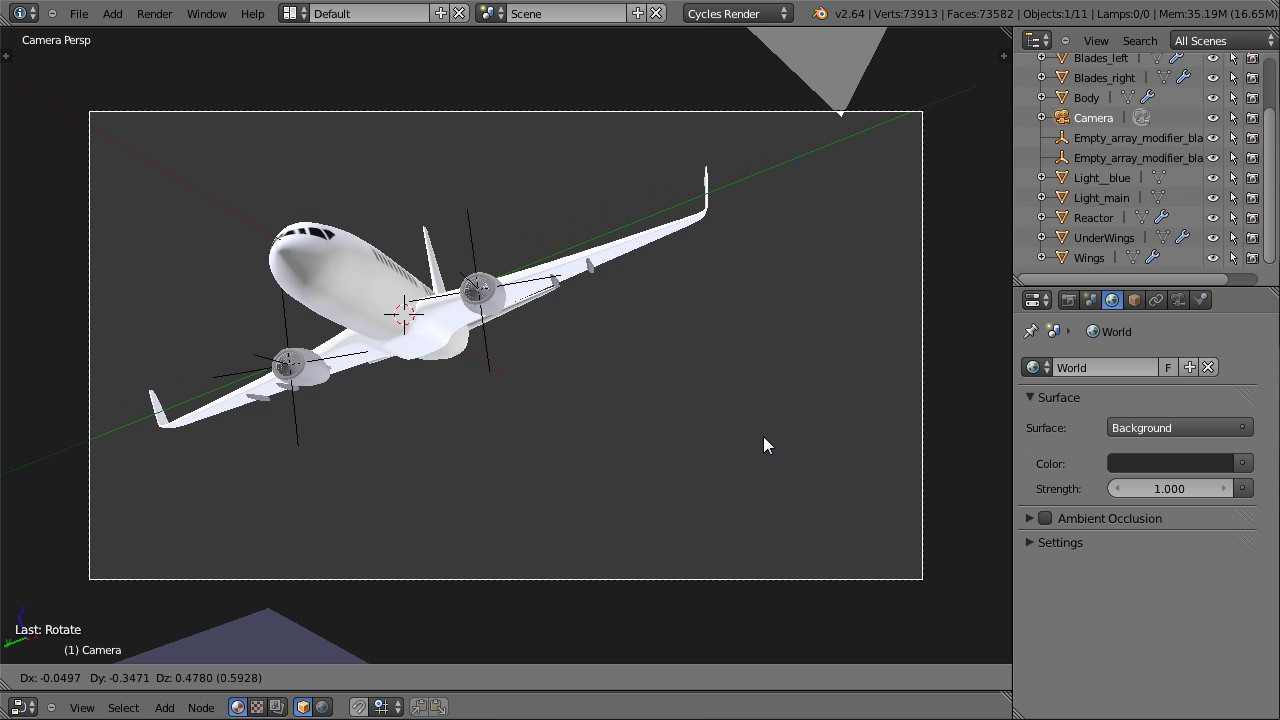
pyautogui.click(788, 497)
pyautogui.press('r')
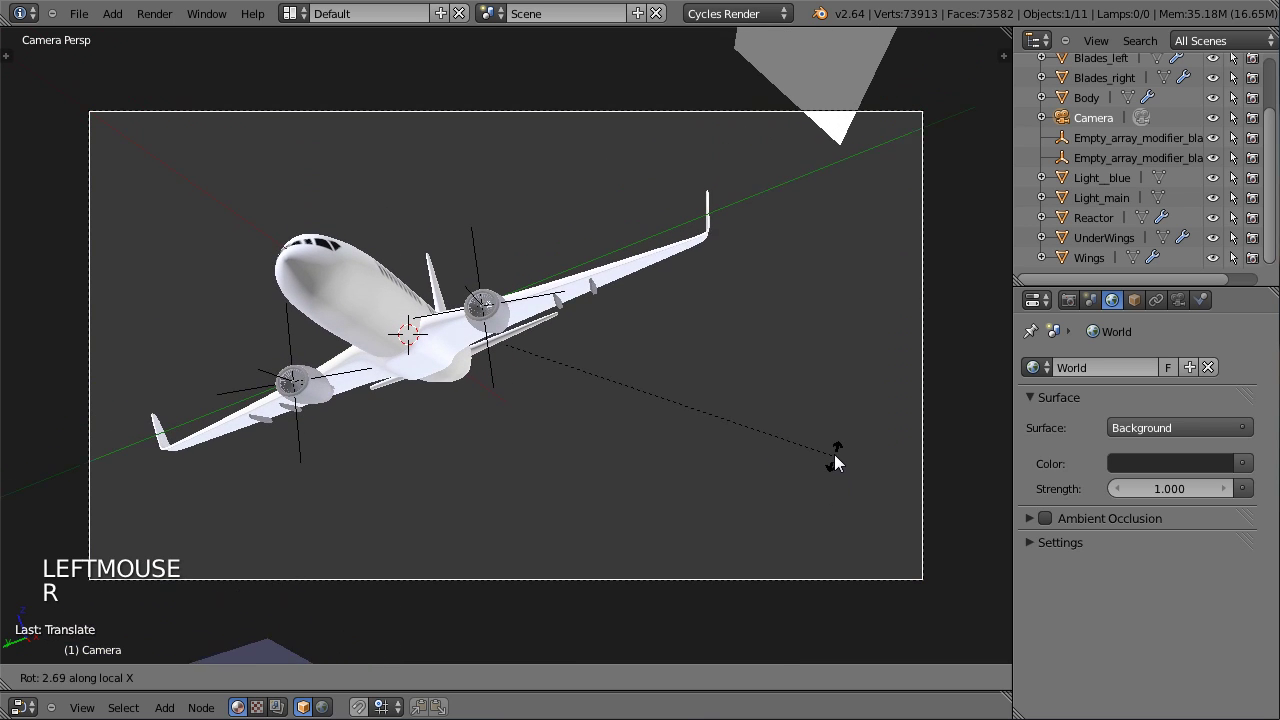
pyautogui.click(838, 461)
pyautogui.press('g')
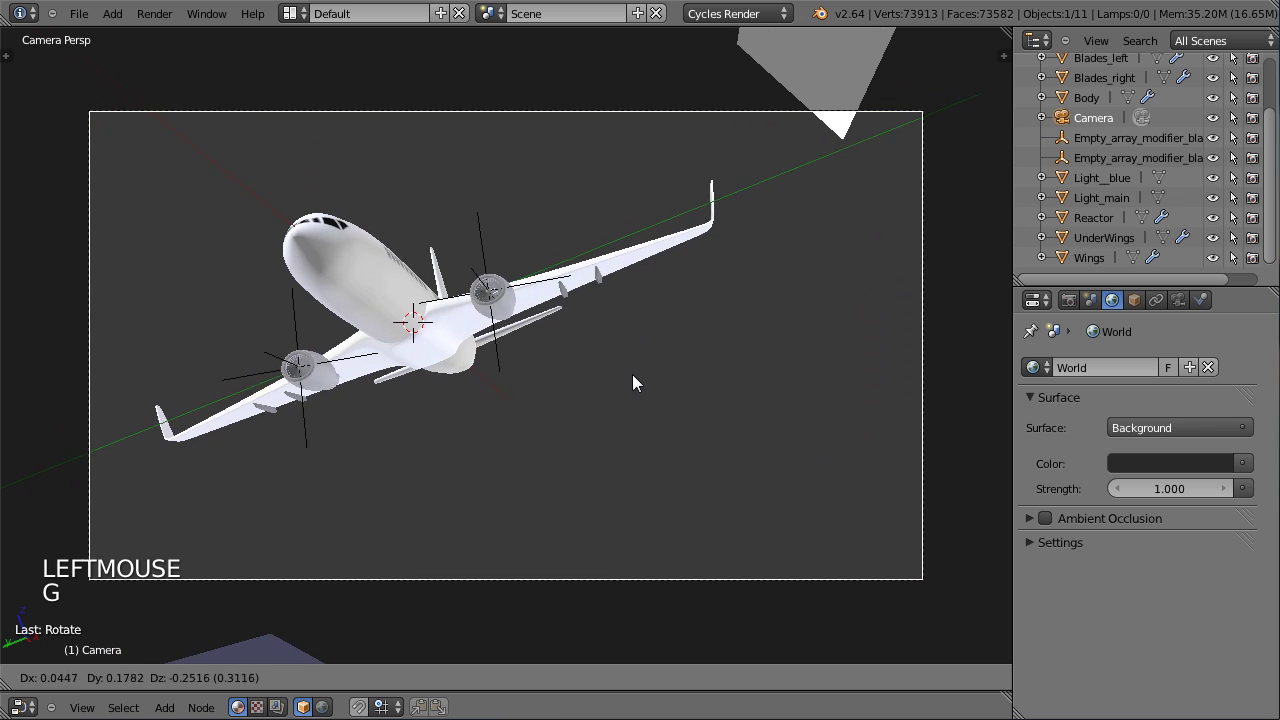
pyautogui.click(637, 374)
pyautogui.scroll(-3)
pyautogui.rightClick(805, 59)
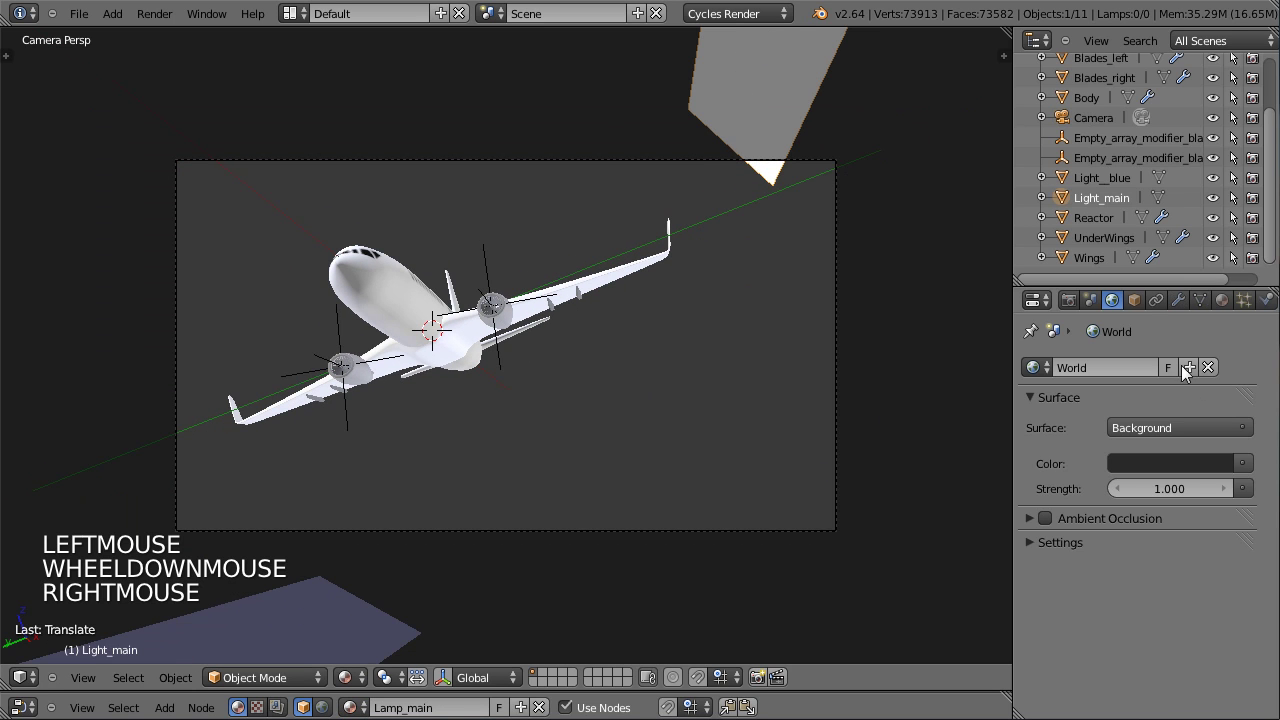
# Select Light_main and untick Camera under Ray Visibility so the render hides it.
pyautogui.click(351, 672)
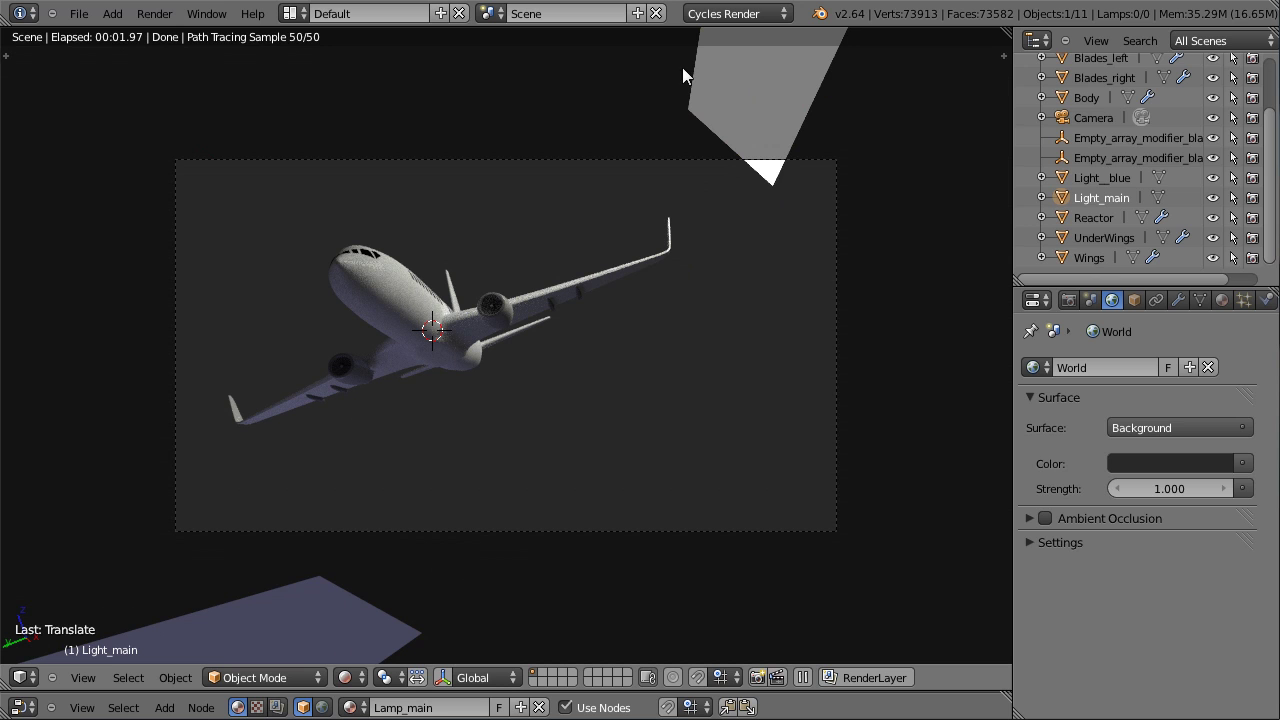
pyautogui.click(351, 675)
pyautogui.rightClick(754, 114)
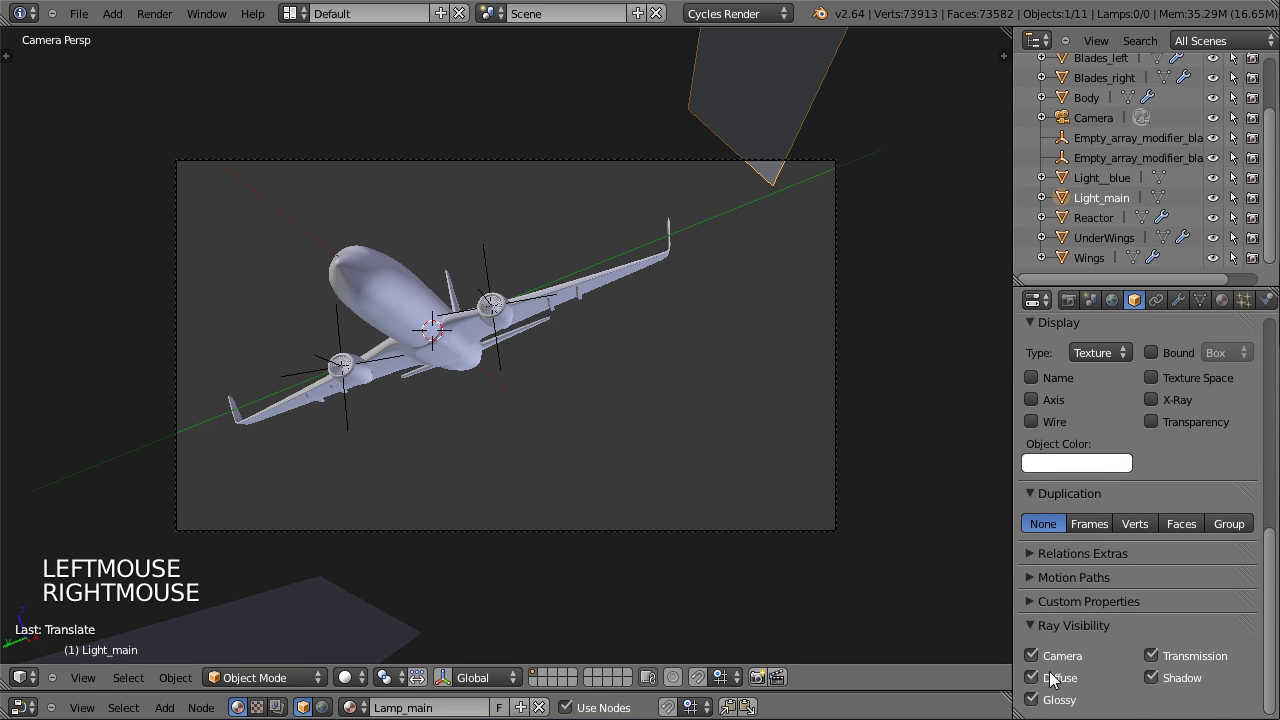
pyautogui.click(1037, 665)
pyautogui.scroll(-3)
pyautogui.click(976, 141)
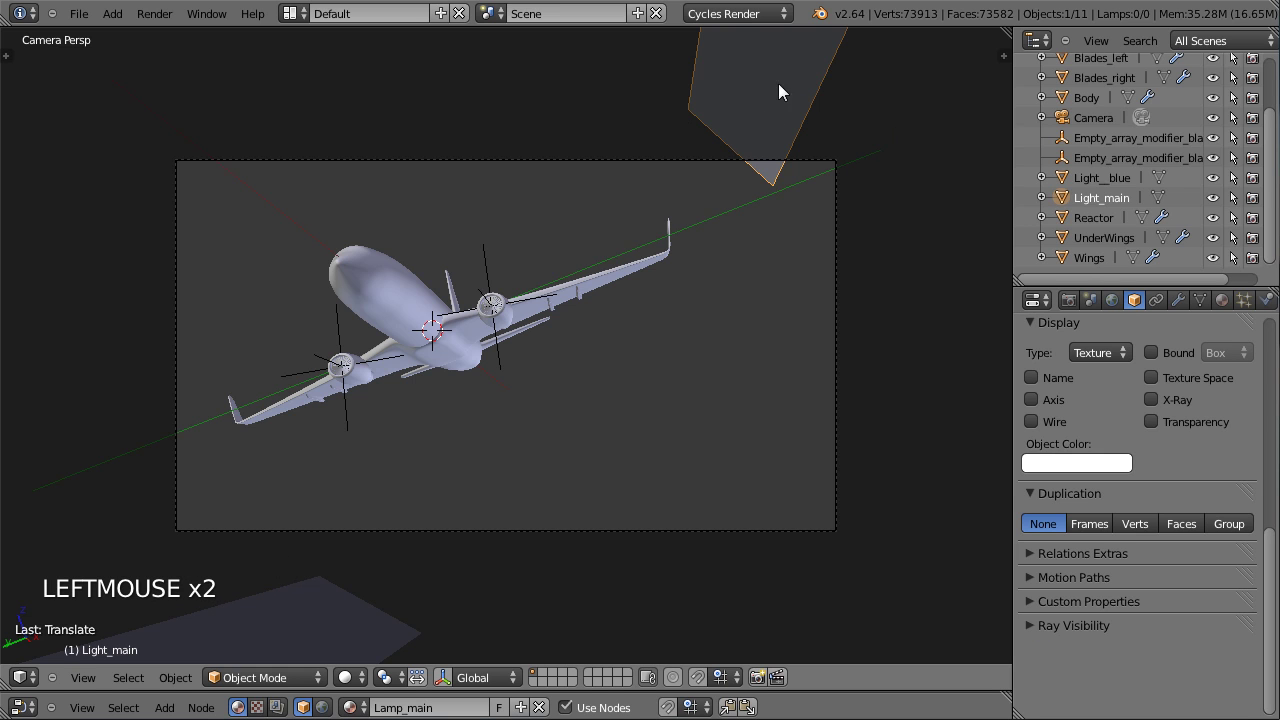
# Hide the blue light plane from the camera too and preview the render to check.
pyautogui.rightClick(367, 648)
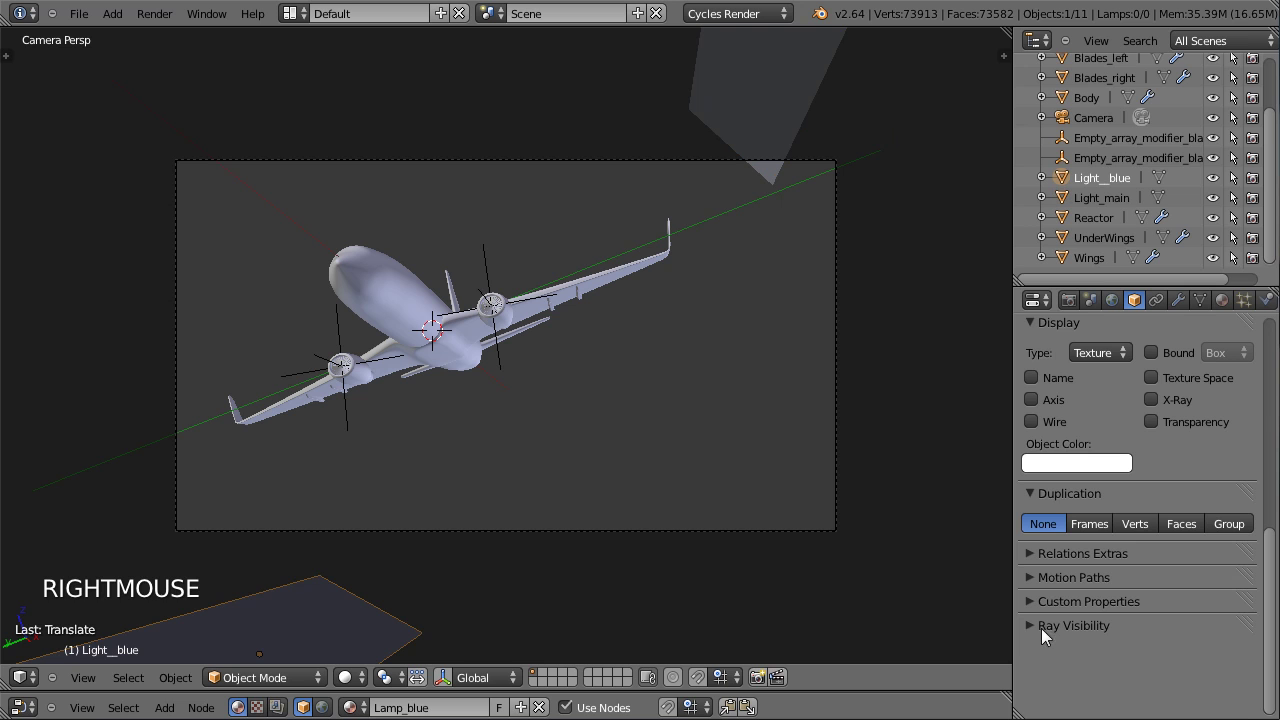
pyautogui.click(1032, 659)
pyautogui.click(930, 587)
pyautogui.click(359, 681)
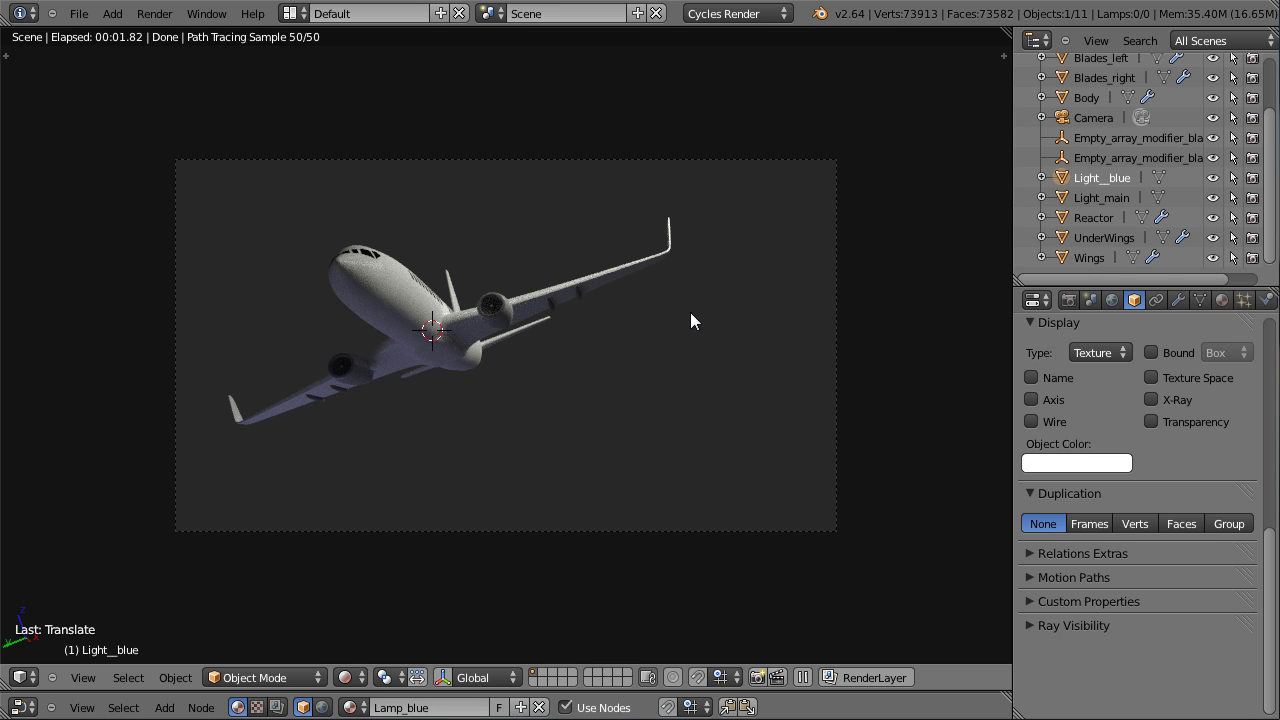
# Select the Light_main object again in the Outliner.
pyautogui.click(1104, 201)
pyautogui.click(1104, 184)
pyautogui.doubleClick(1104, 200)
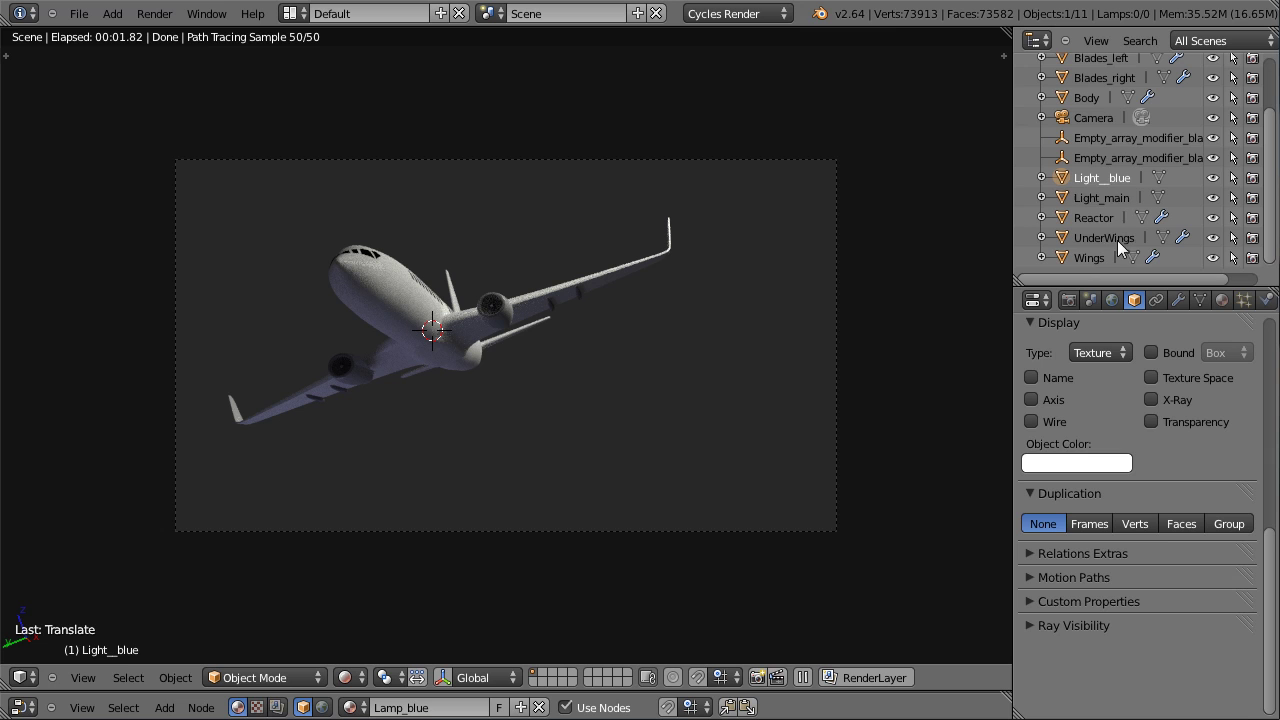
pyautogui.click(1115, 195)
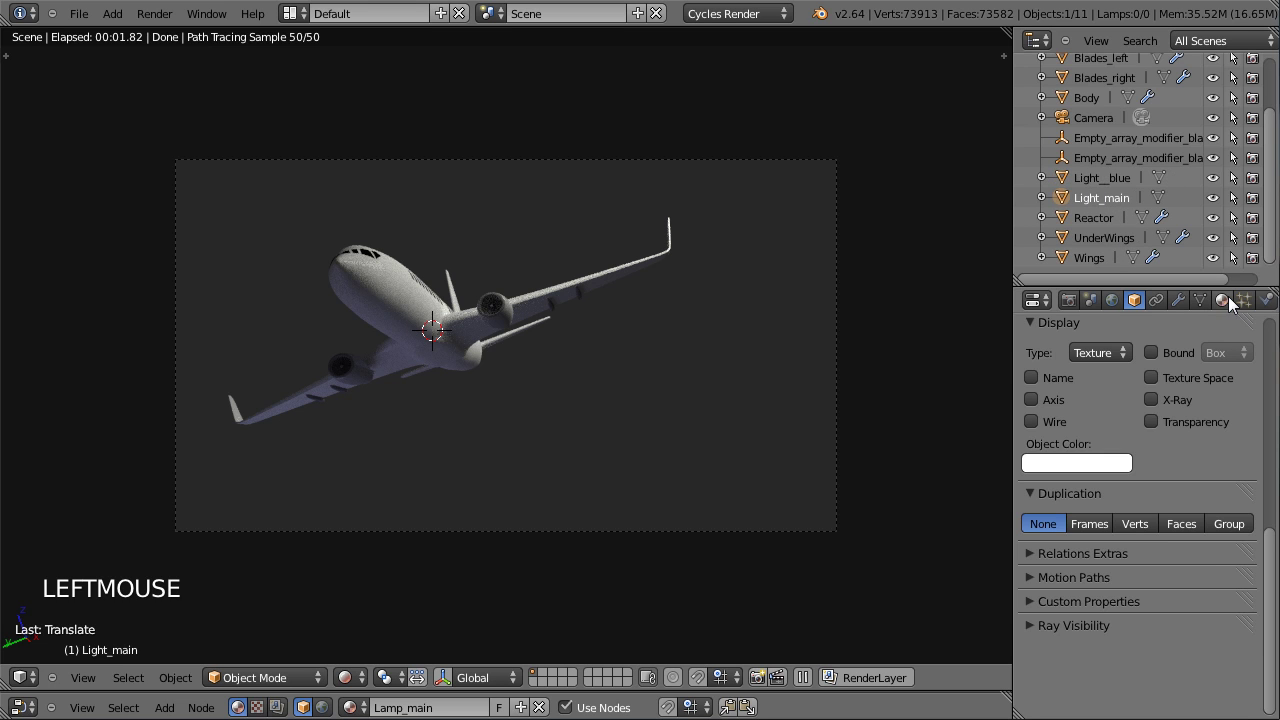
# Show Light_main's material, return to solid Left Ortho view and select the light plane.
pyautogui.click(1183, 538)
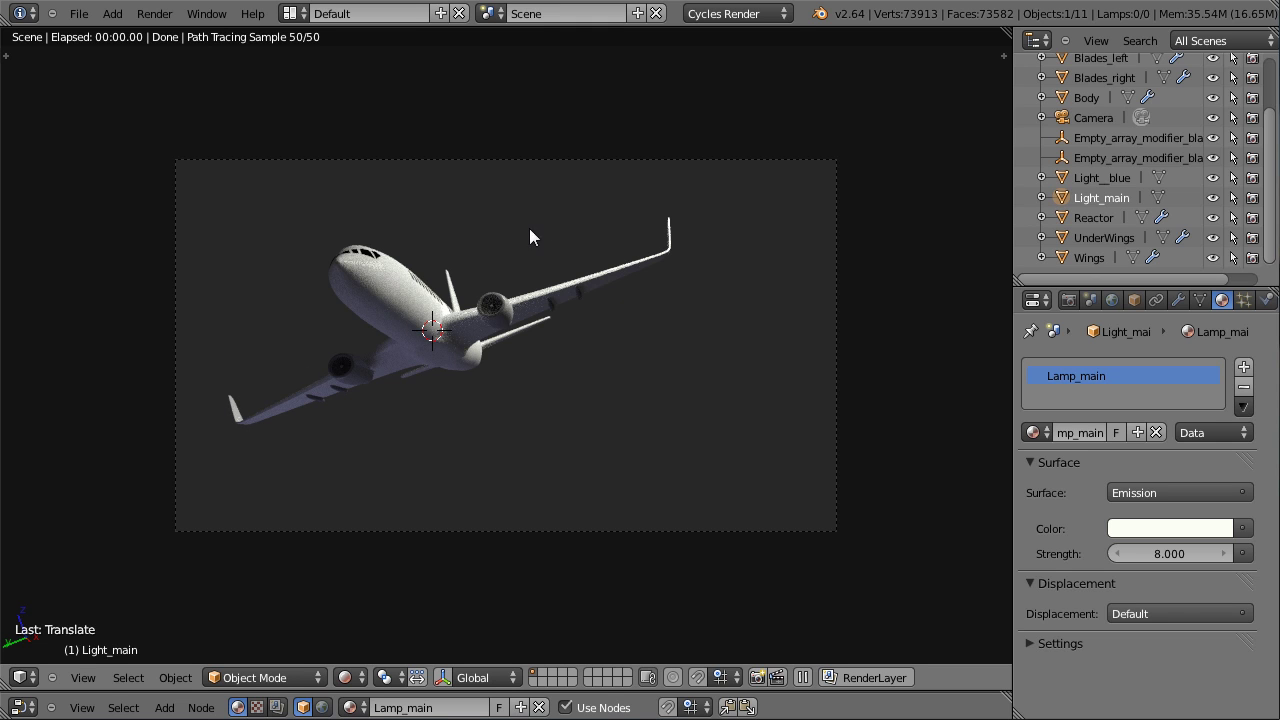
pyautogui.click(353, 670)
pyautogui.scroll(-3)
pyautogui.press('ctrl+KP_3')
pyautogui.rightClick(299, 469)
pyautogui.press('b')
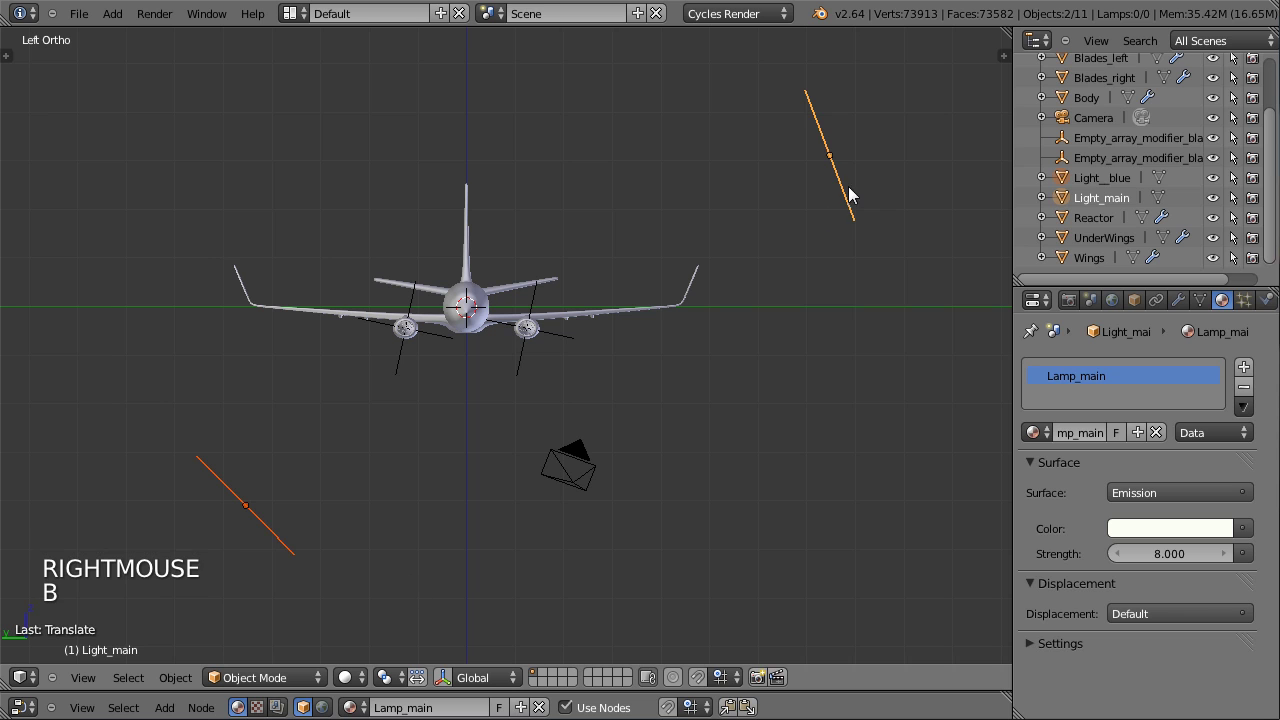
# Duplicate Light_blue into Light__blue.001 and place and rotate it above the airliner.
pyautogui.rightClick(846, 186)
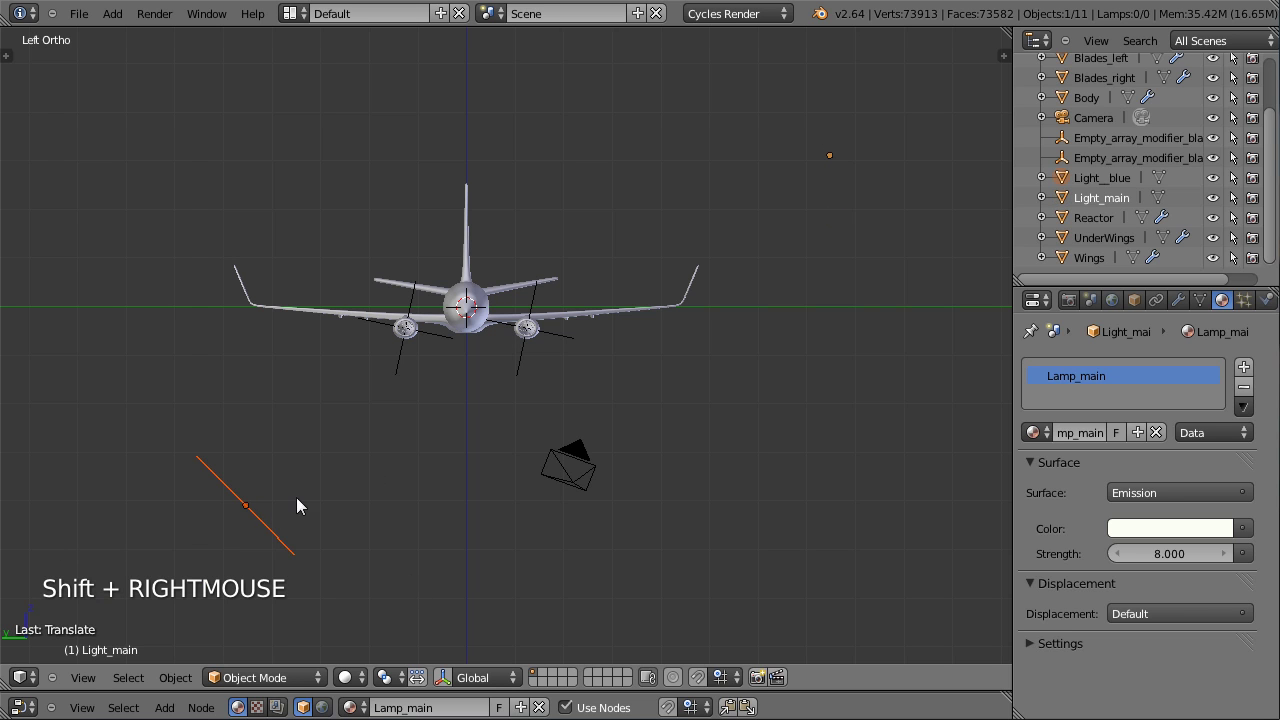
pyautogui.press('shift+d')
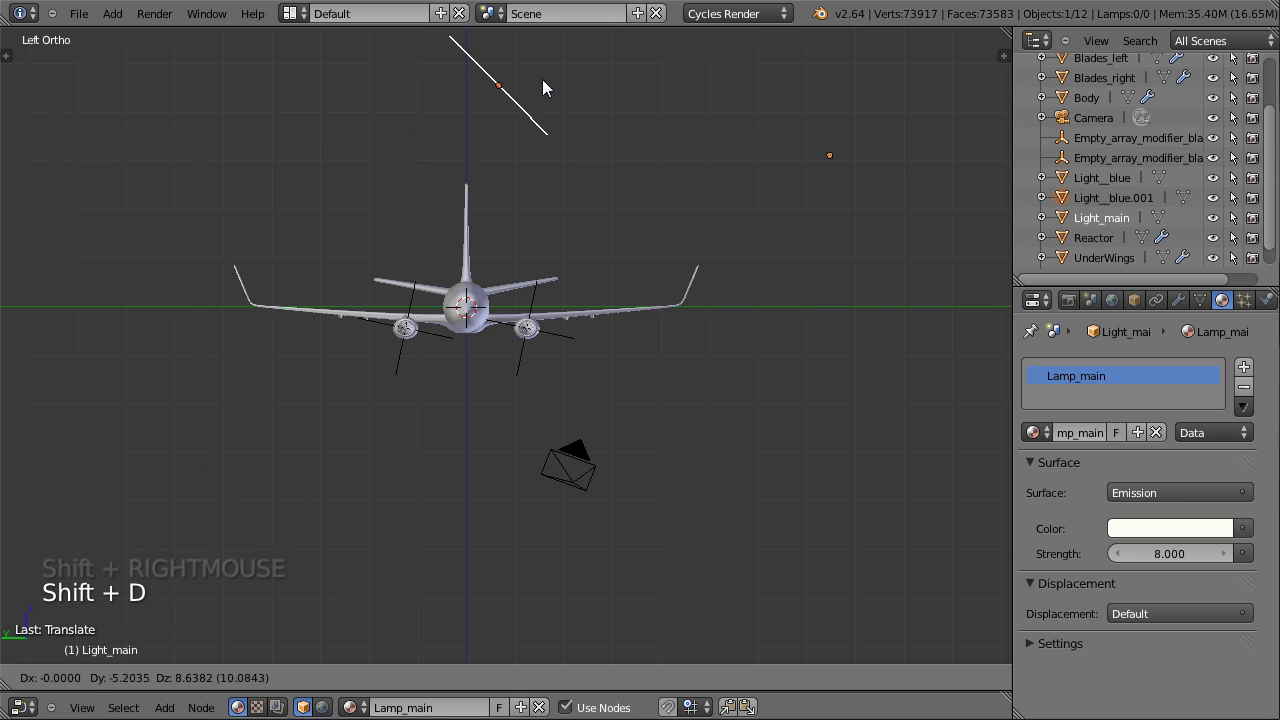
pyautogui.click(553, 77)
pyautogui.press('r')
pyautogui.click(750, 115)
# Orbit around the airliner and select the new blue light plane to check its placement.
pyautogui.rightClick(293, 497)
pyautogui.middleClick(525, 270)
pyautogui.rightClick(500, 94)
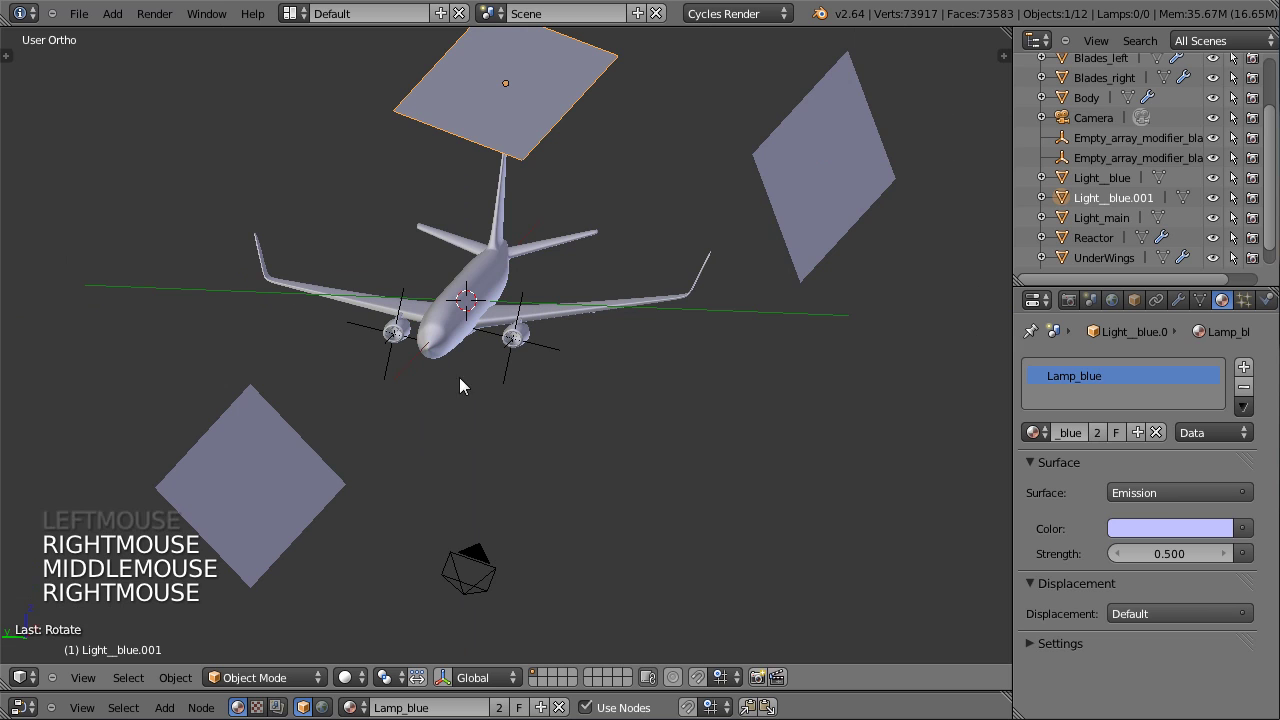
pyautogui.rightClick(519, 113)
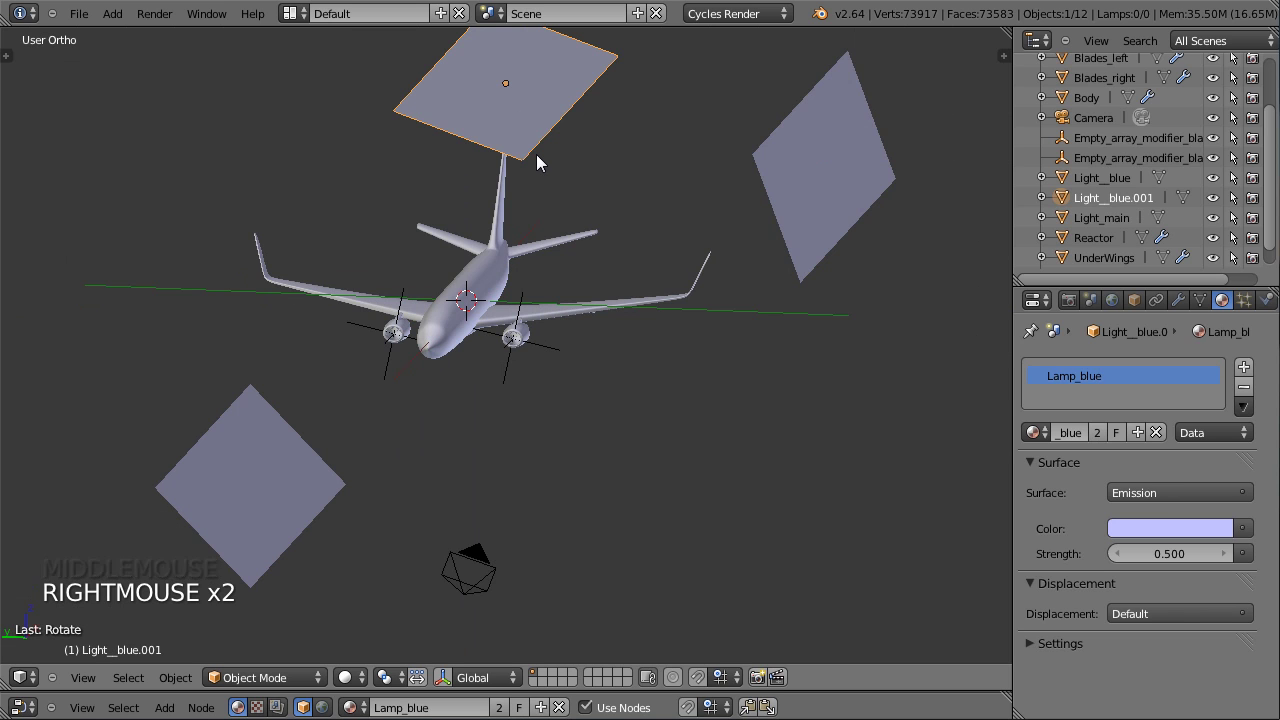